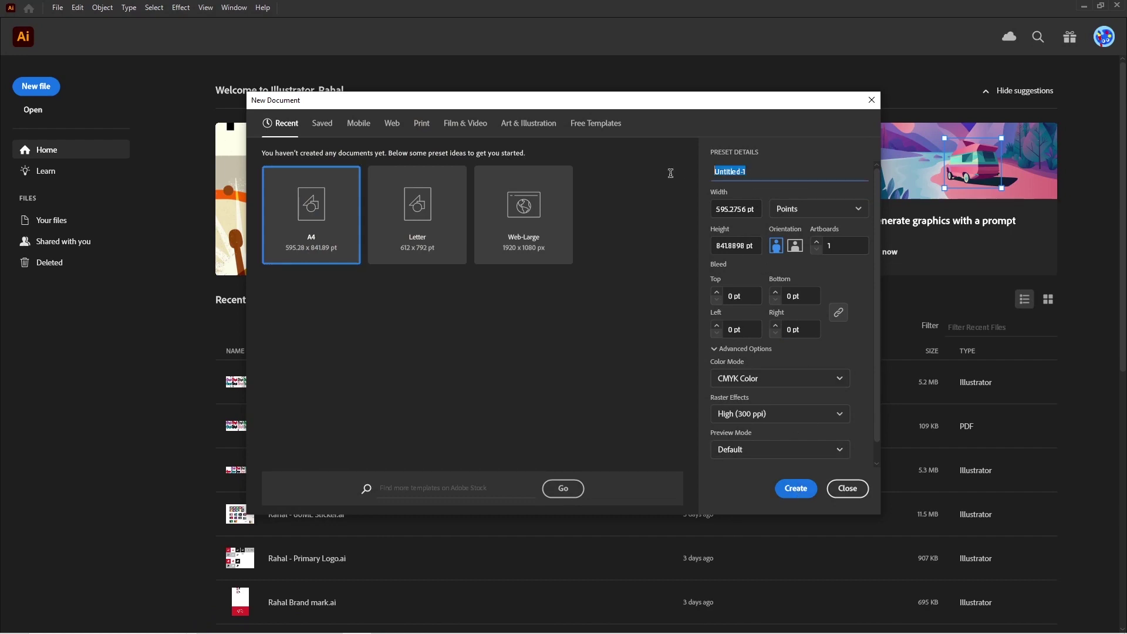
Name the new A4 document '2D Bottle Design' and create it
type("2")
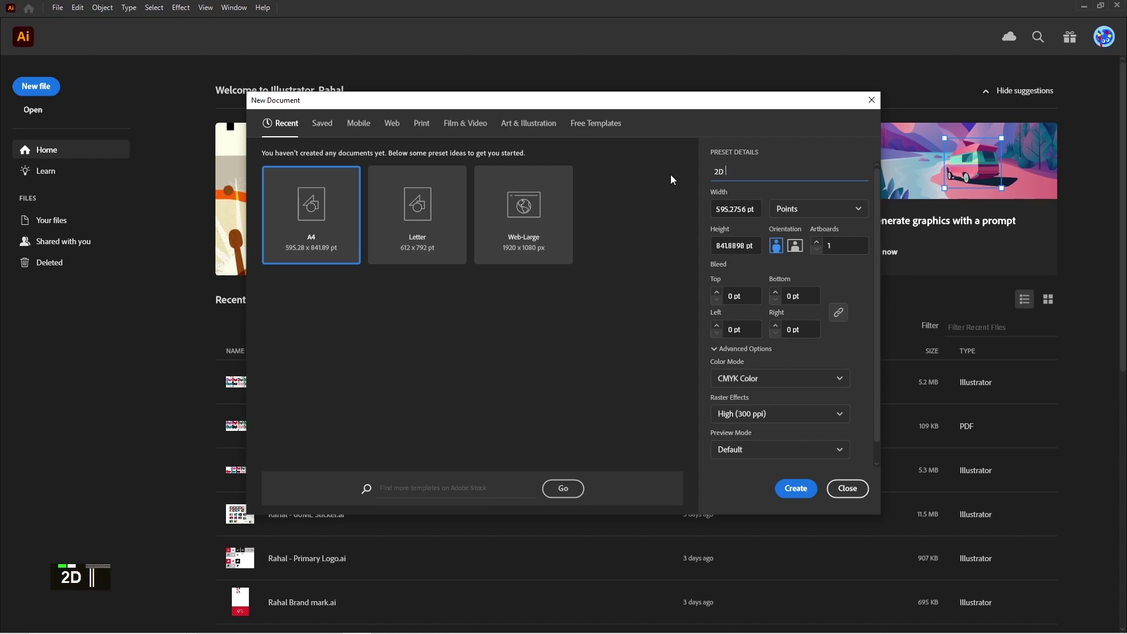
type("d bottle")
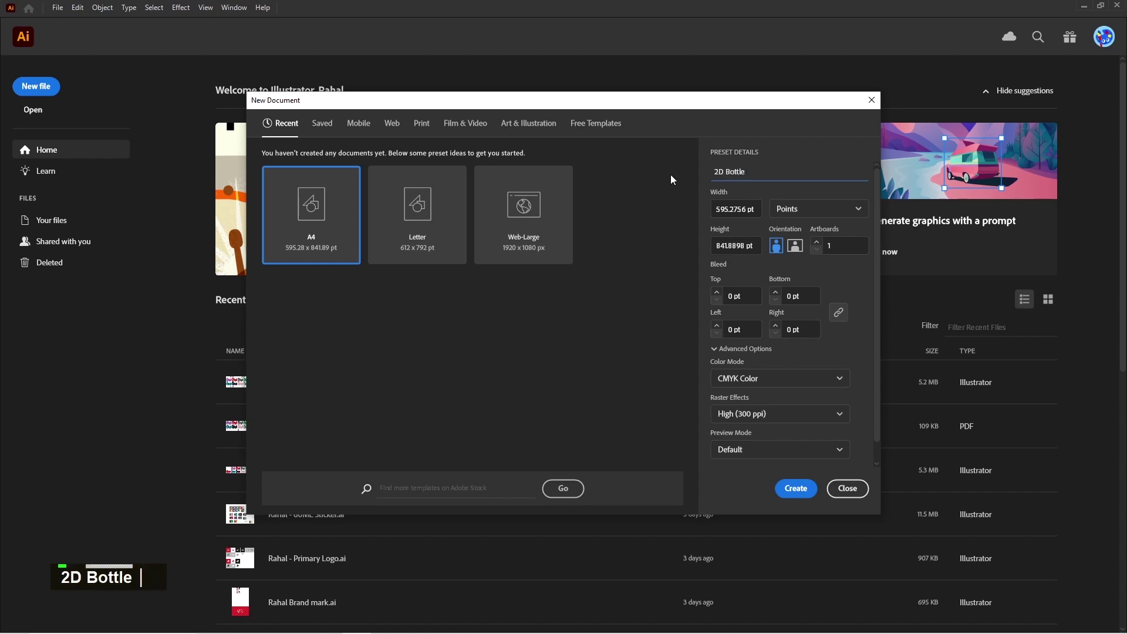
type("design")
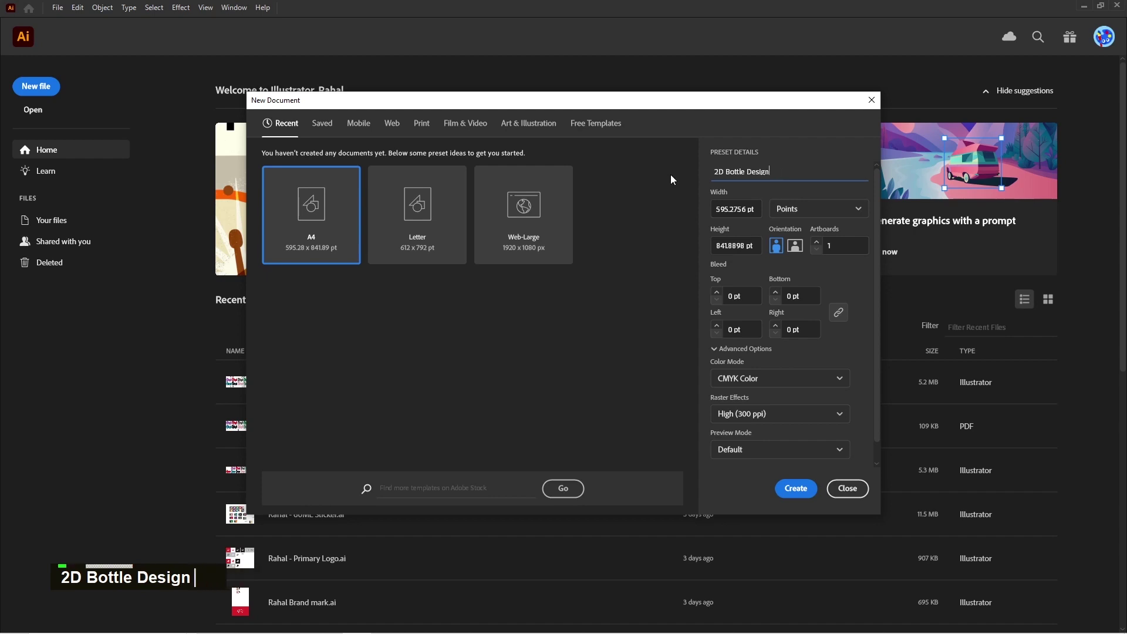
type("n")
key("Return")
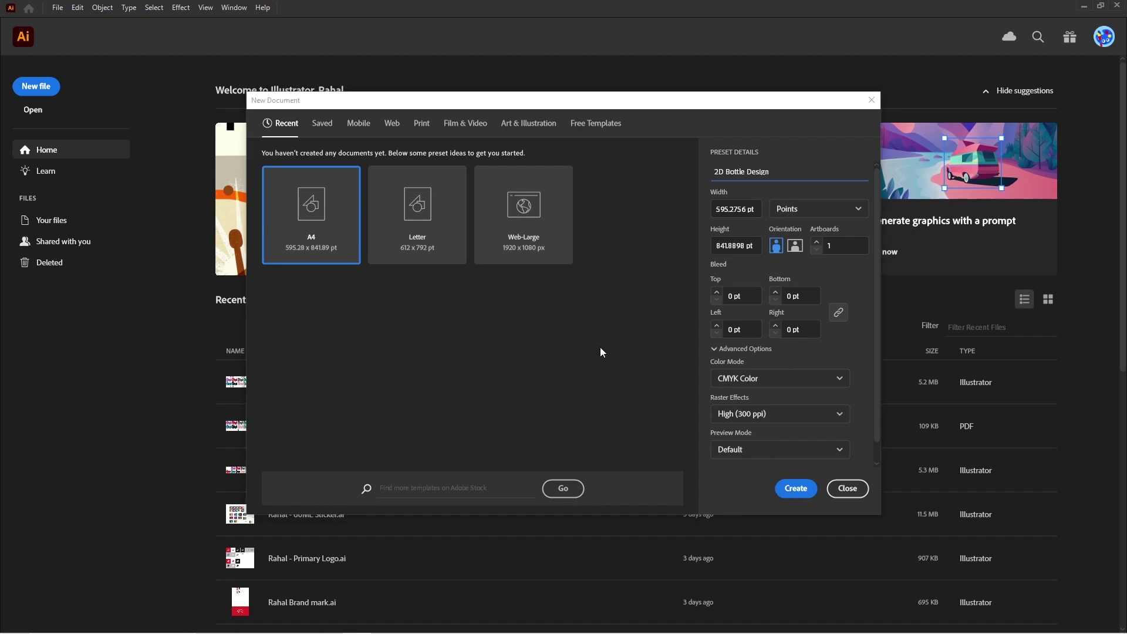
scroll("down", 3)
scroll("up", 3)
scroll("up", 3)
scroll("down", 3)
Switch the ruler units to centimetres and copy the rough bottle sketch photo from the browser
key("ctrl+r")
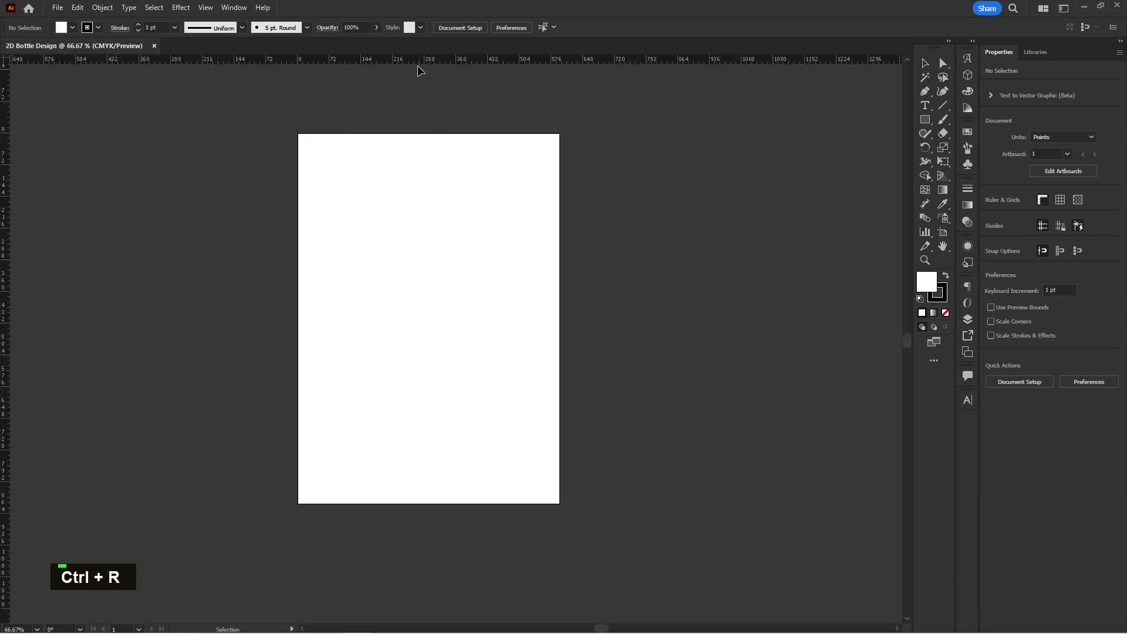
right_click(418, 67)
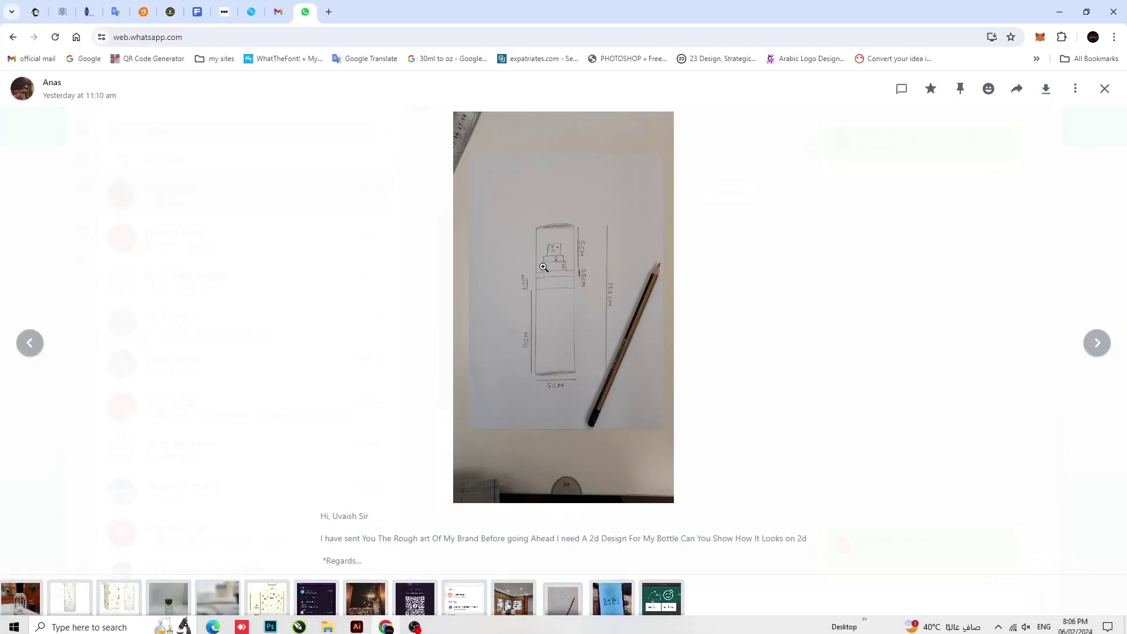
right_click(546, 274)
right_click(575, 322)
key("alt+Tab")
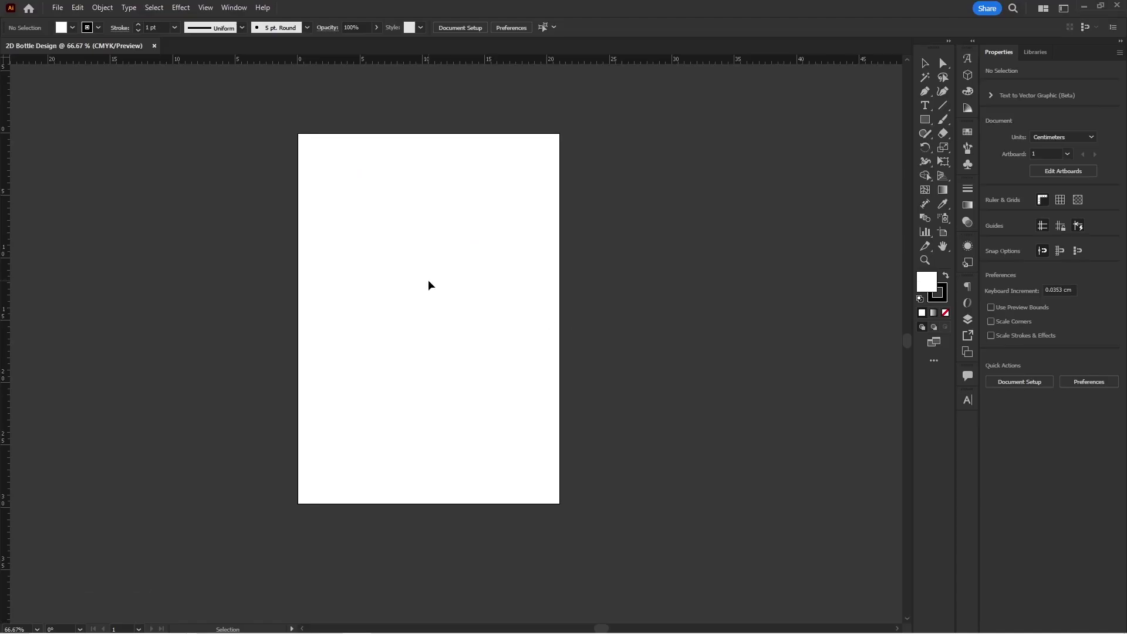
Paste the bottle sketch photo into the document and zoom in on it
key("ctrl+v")
scroll("down", 3)
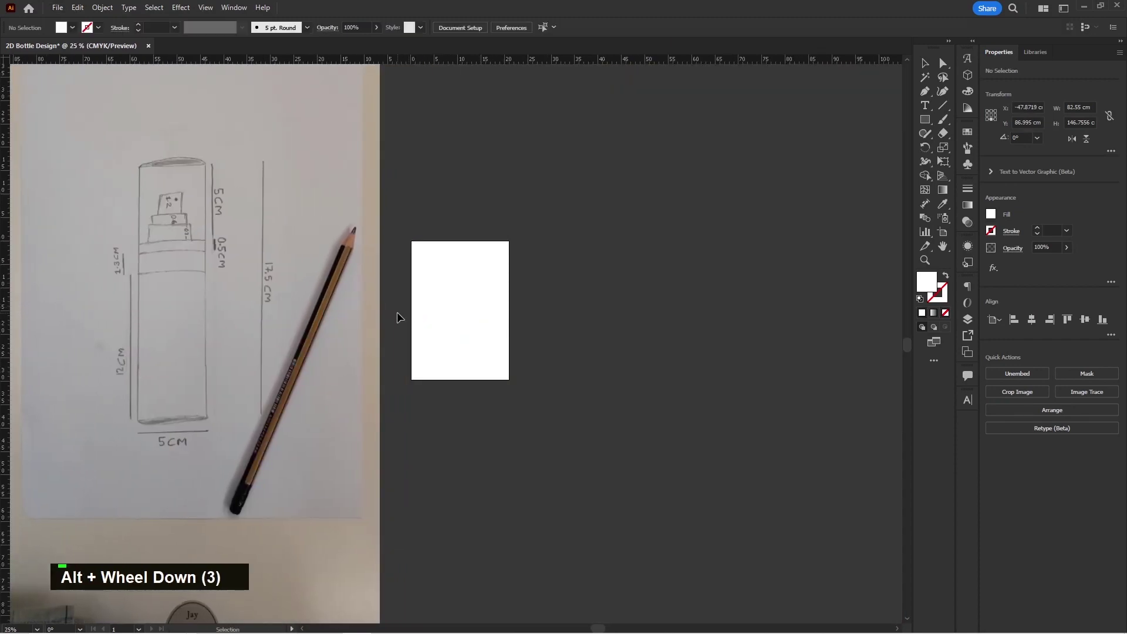
key("space")
key("space")
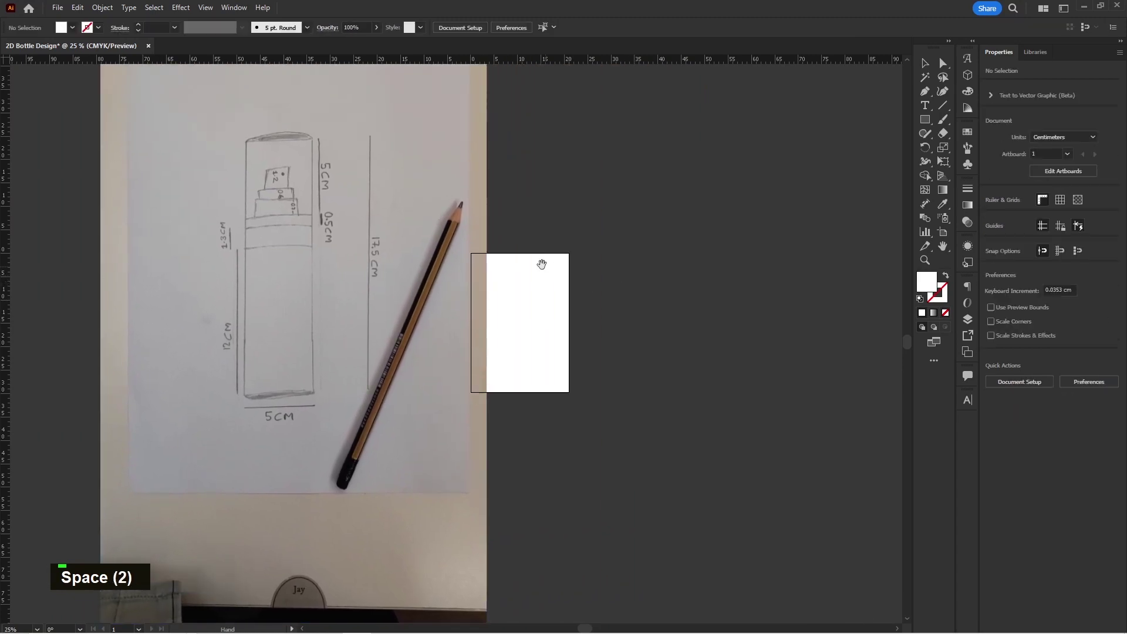
key("space")
scroll("up", 3)
key("space")
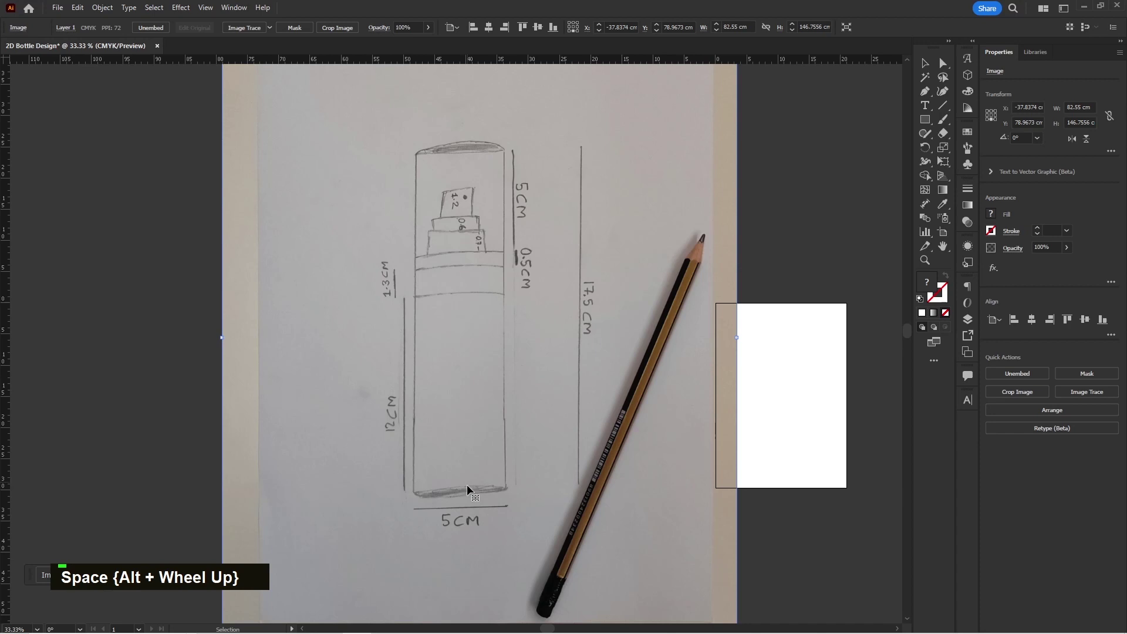
scroll("up", 3)
scroll("down", 3)
Label the sketch with 17.5cm, 12cm and 5cm dimension text and lock the photo
type("t")
type("17.")
type("5cm")
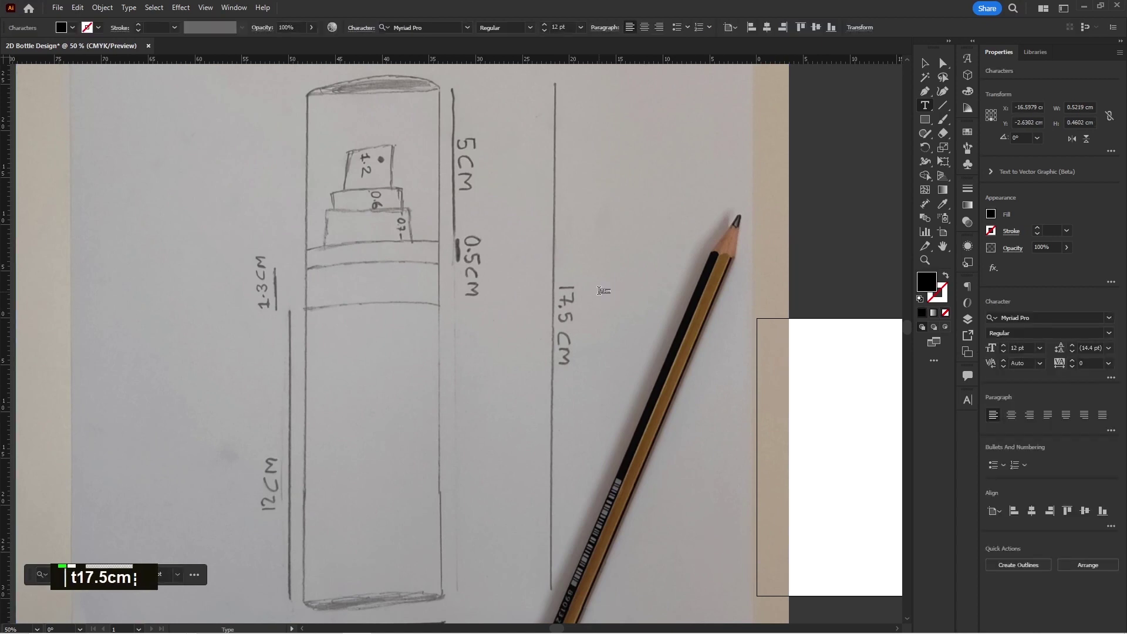
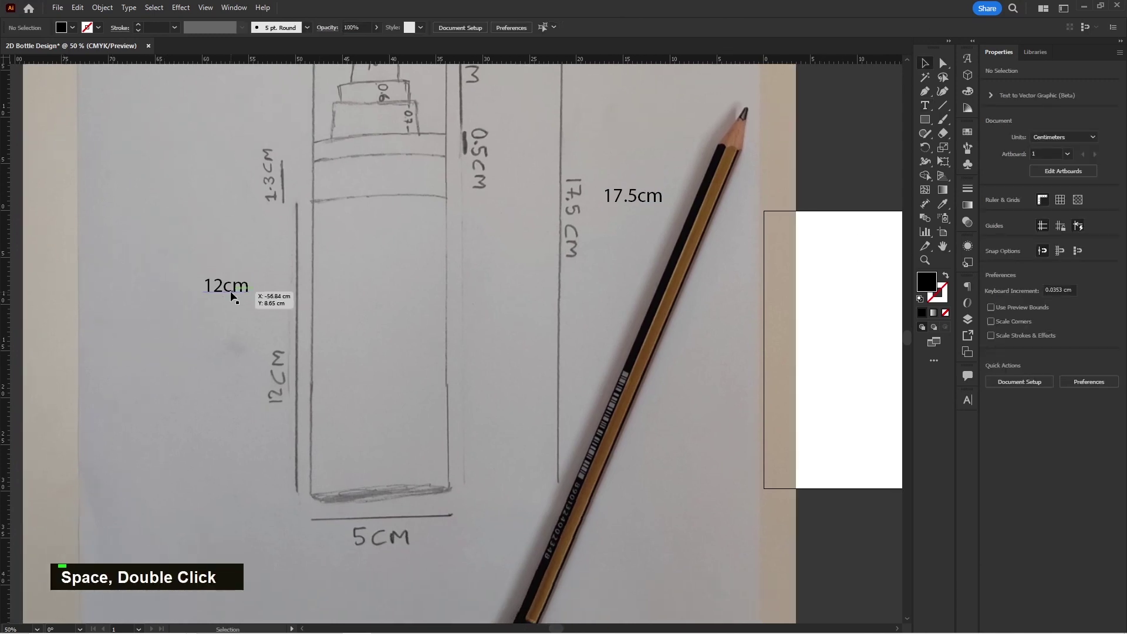
type("t")
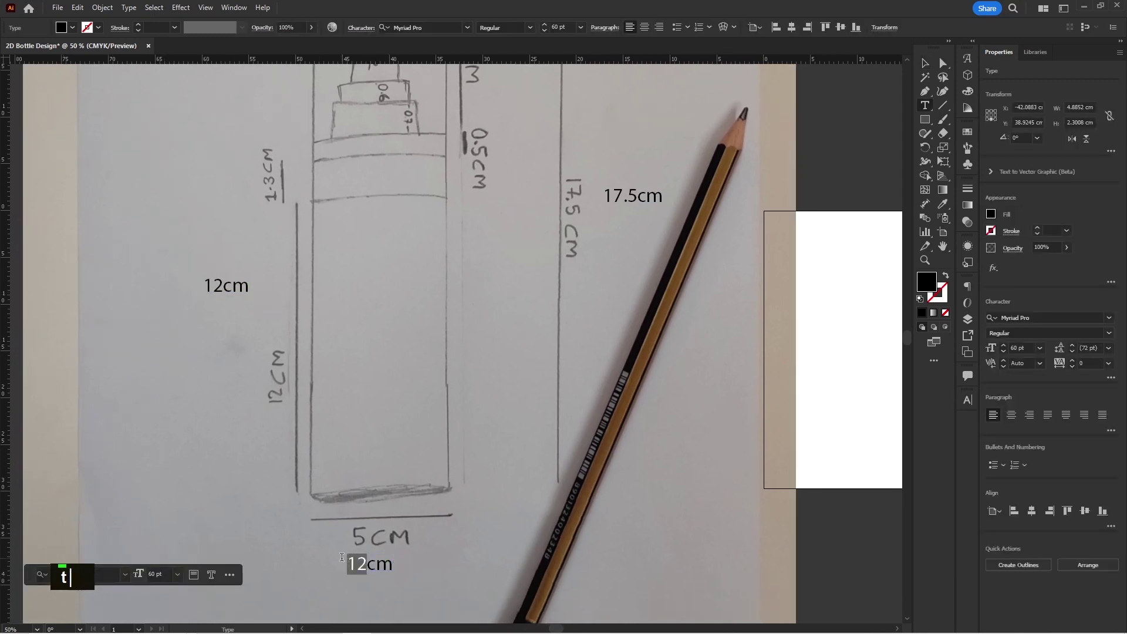
type("5v")
scroll("down", 3)
key("space")
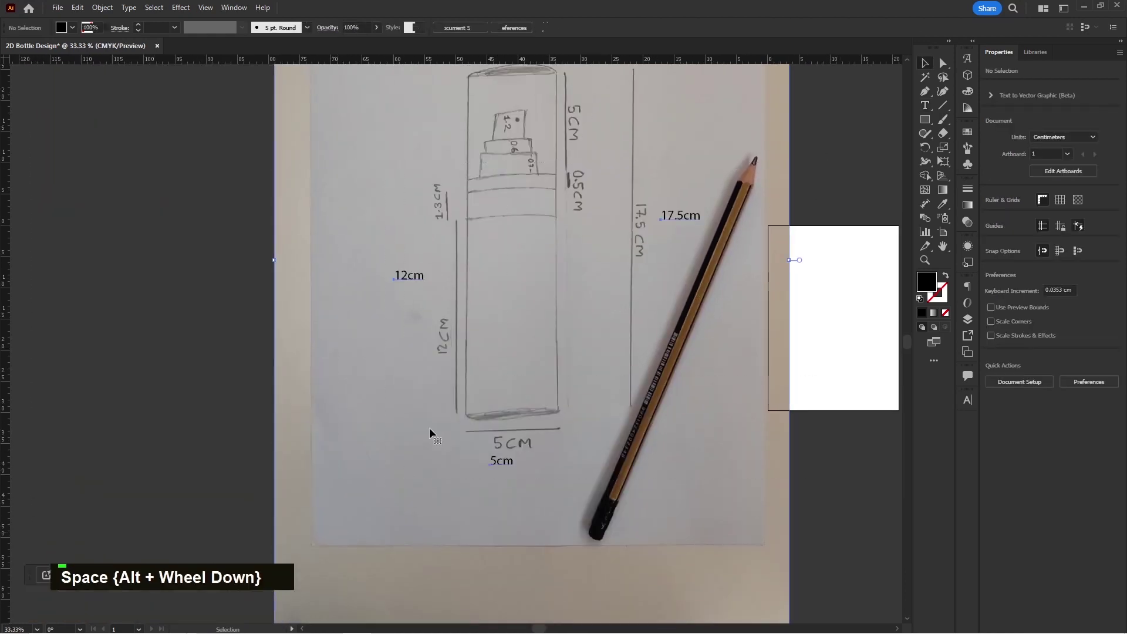
scroll("down", 3)
key("space")
double_click(728, 305)
key("ctrl+2")
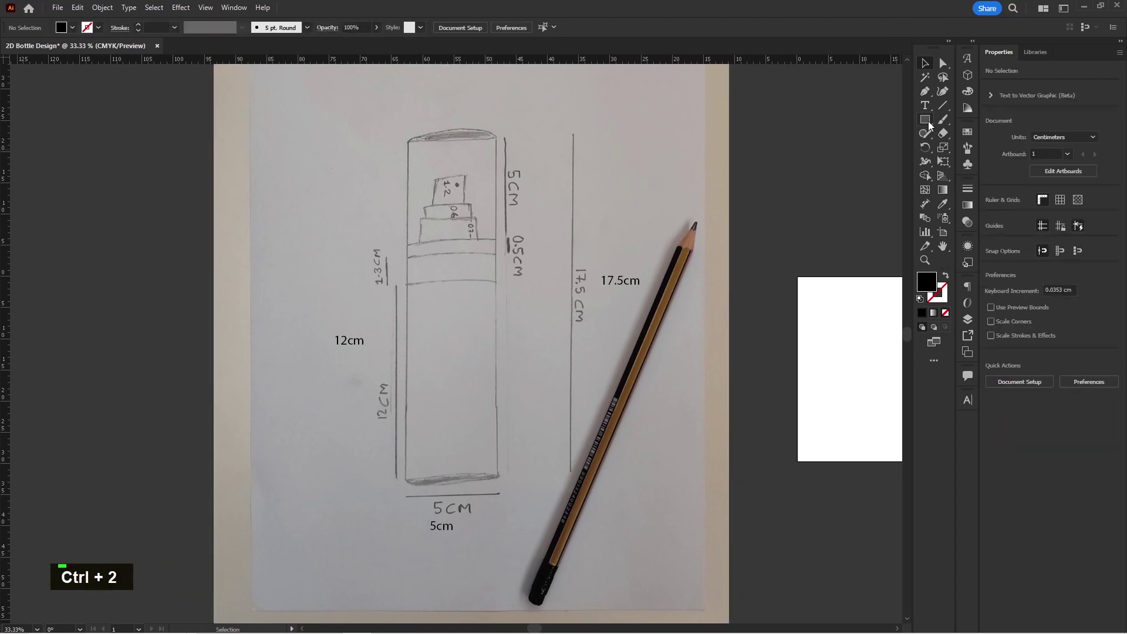
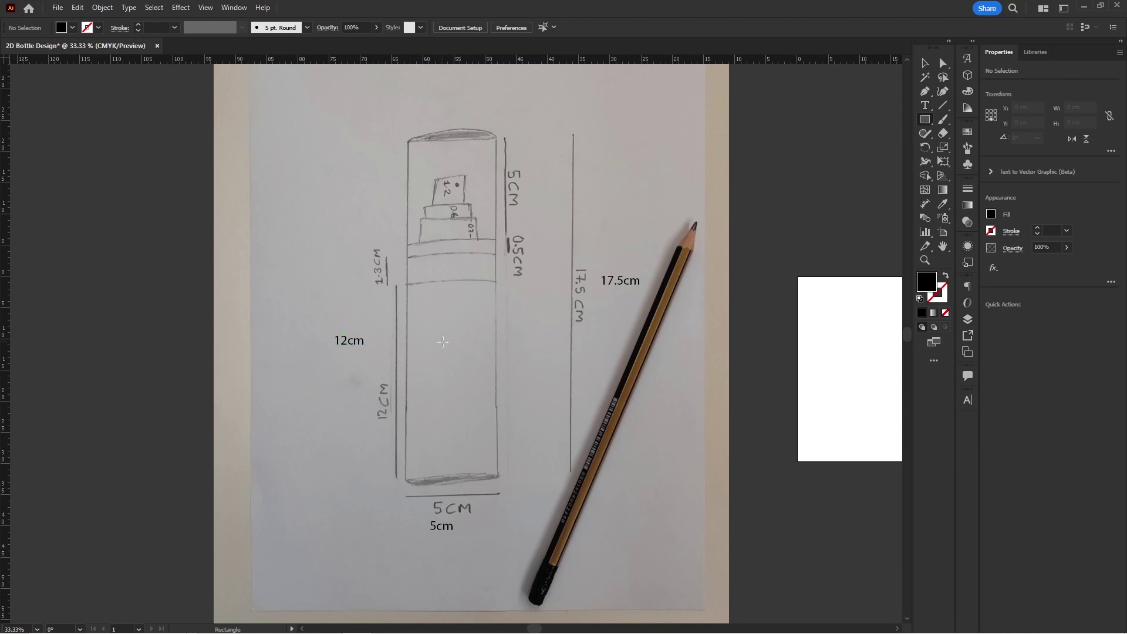
Draw a 12 by 5 cm rectangle over the sketched bottle body
type("12")
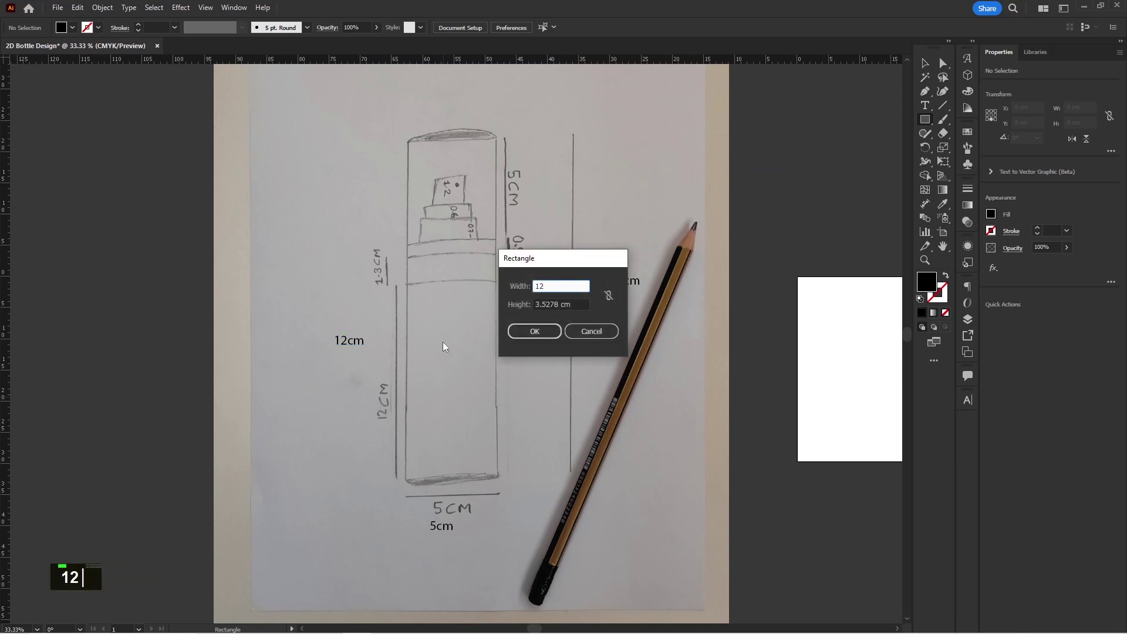
type("5")
key("Return")
type("v")
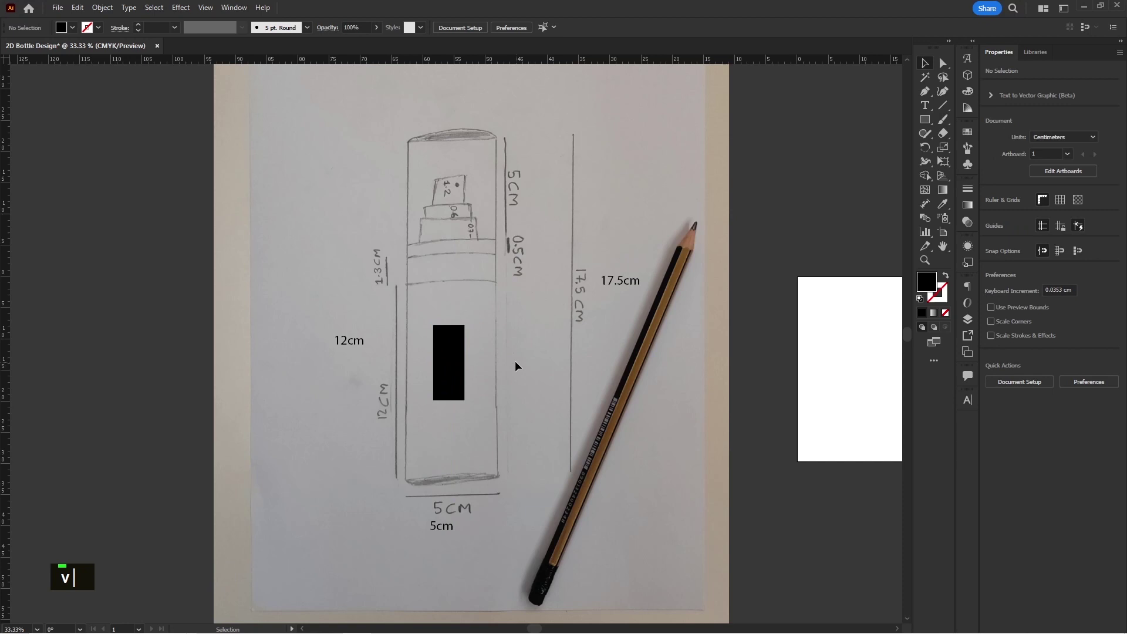
key("ctrl+alt+2")
Make the dimension labels white and larger beside their sketch lines
double_click(623, 390)
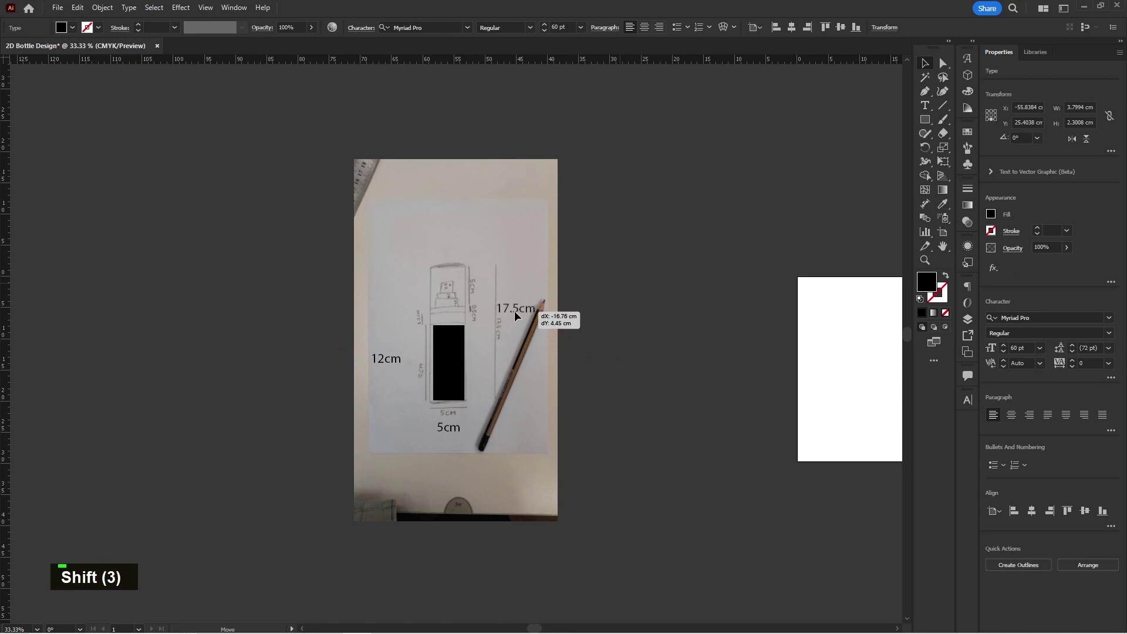
left_click(457, 432)
left_click(398, 365)
type("i")
double_click(587, 346)
scroll("up", 3)
key("space")
scroll("up", 3)
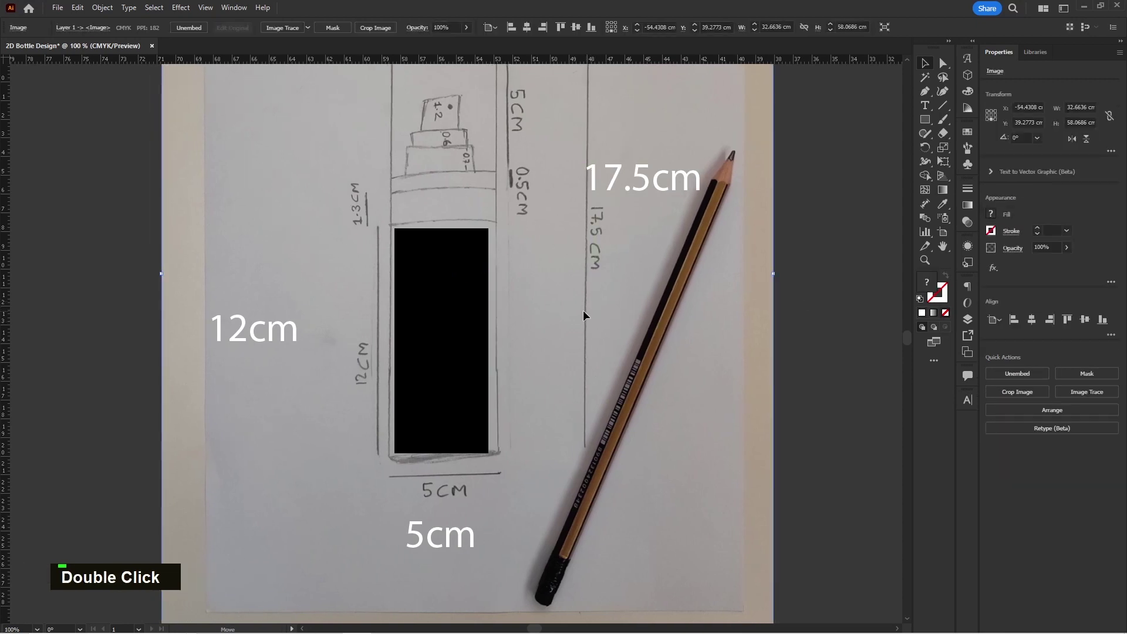
Turn the black body rectangle into an unfilled outline
left_click(586, 313)
left_click(586, 313)
double_click(586, 314)
key("ctrl+2")
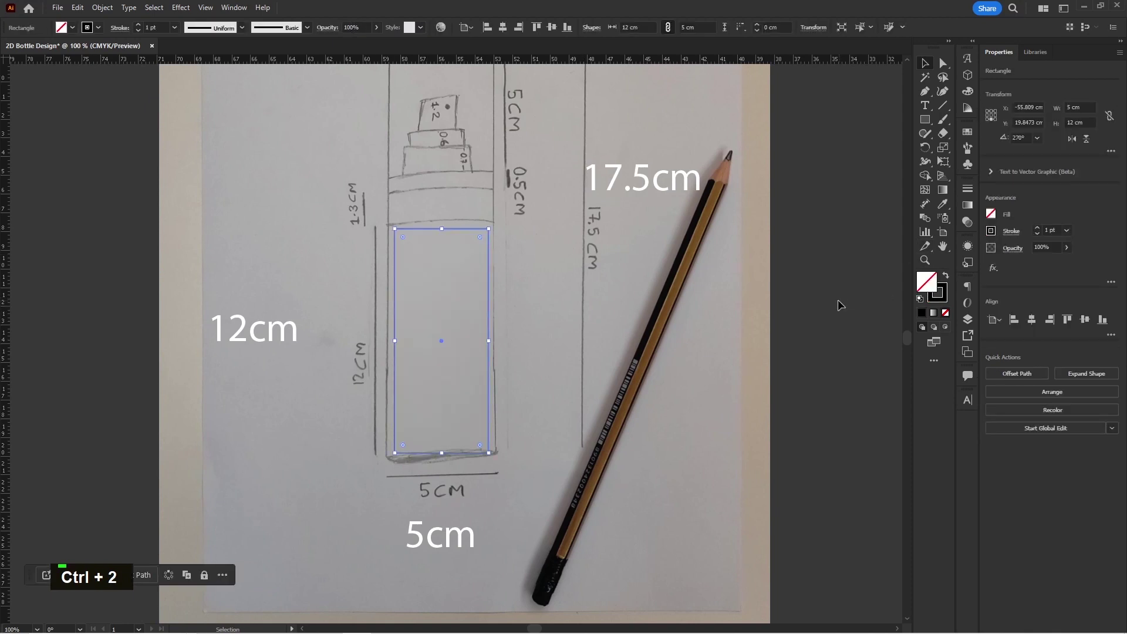
Copy the rectangle upward as a 1.3 cm neck band over the sketch
scroll("up", 3)
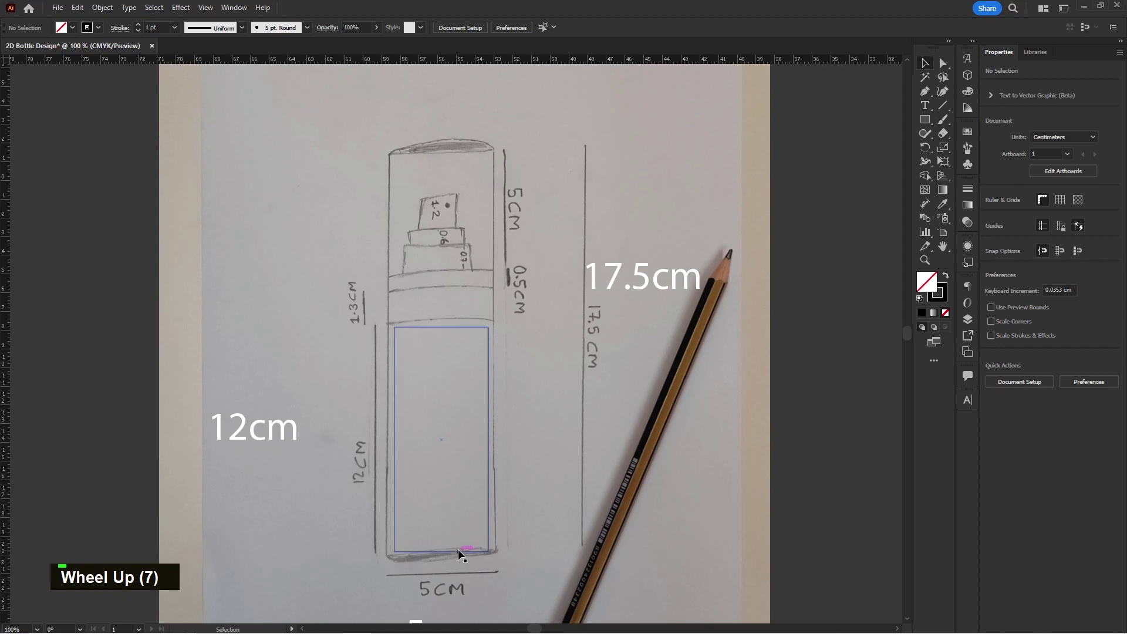
left_click(463, 553)
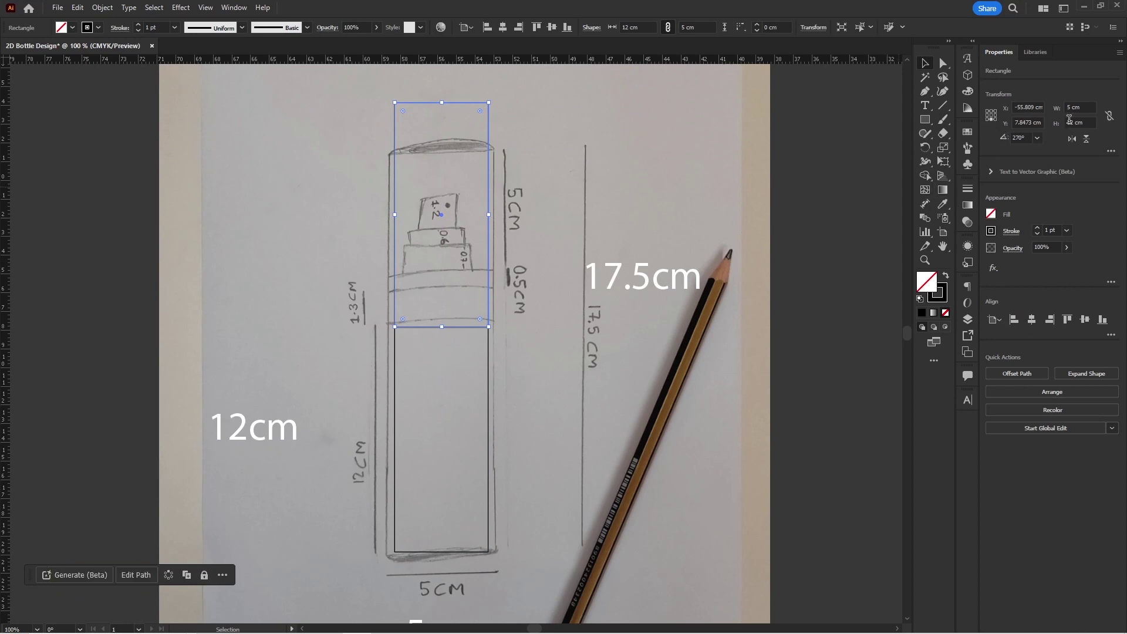
key("ctrl+a")
type("1.3")
key("Return")
scroll("up", 3)
key("alt+space")
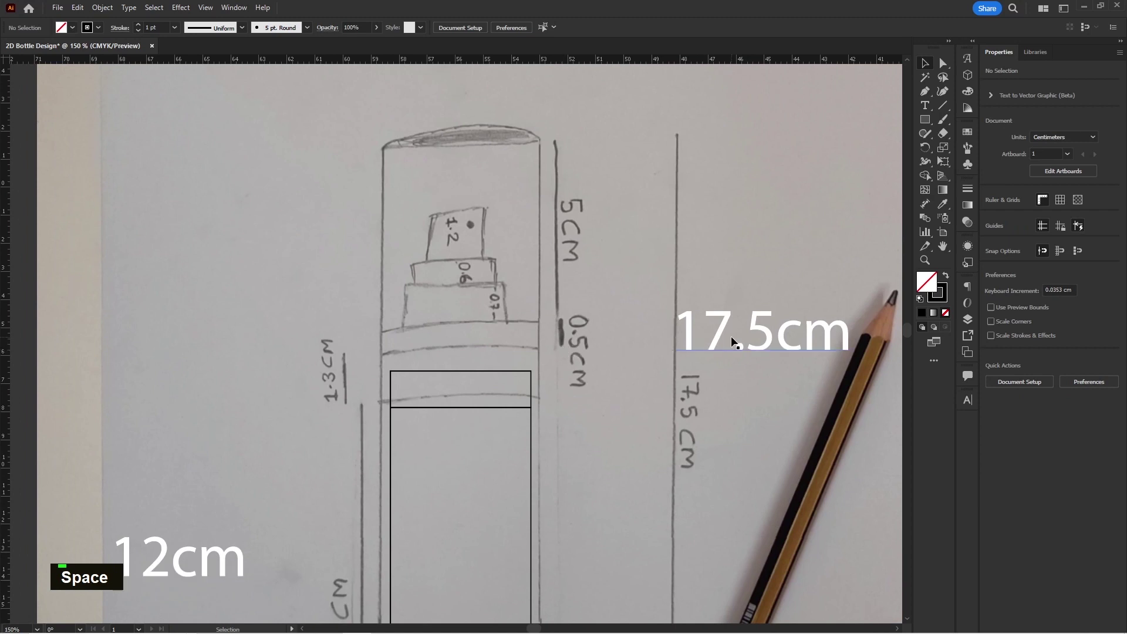
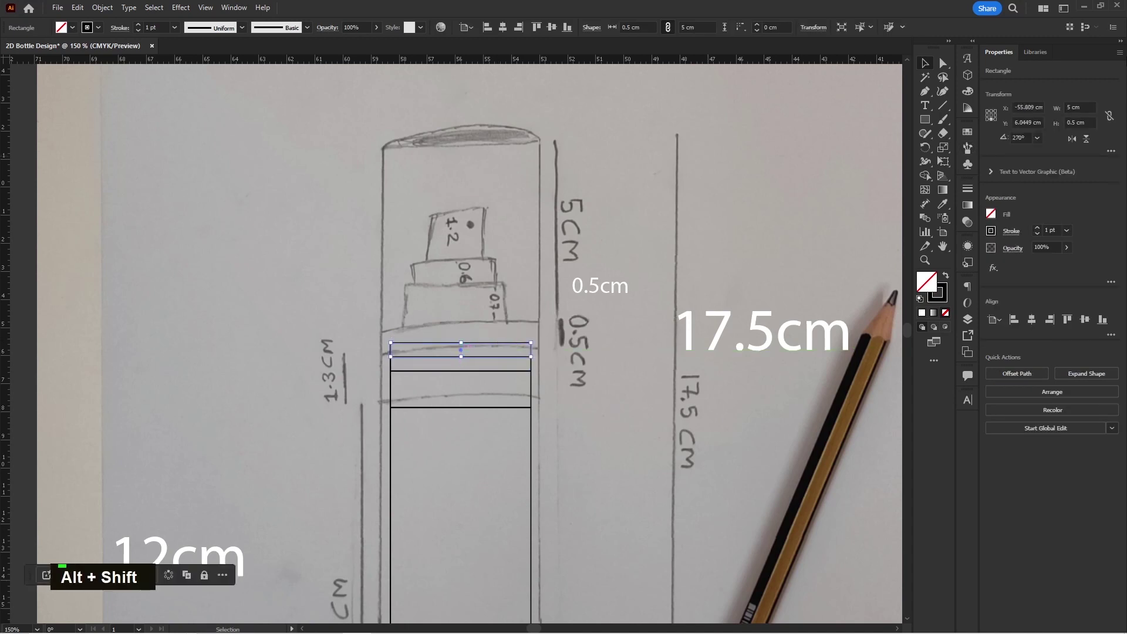
Set the stacked nozzle tier rectangles to 0.7 cm and 0.6 cm heights
key("ctrl+a")
type("0.7")
key("Return")
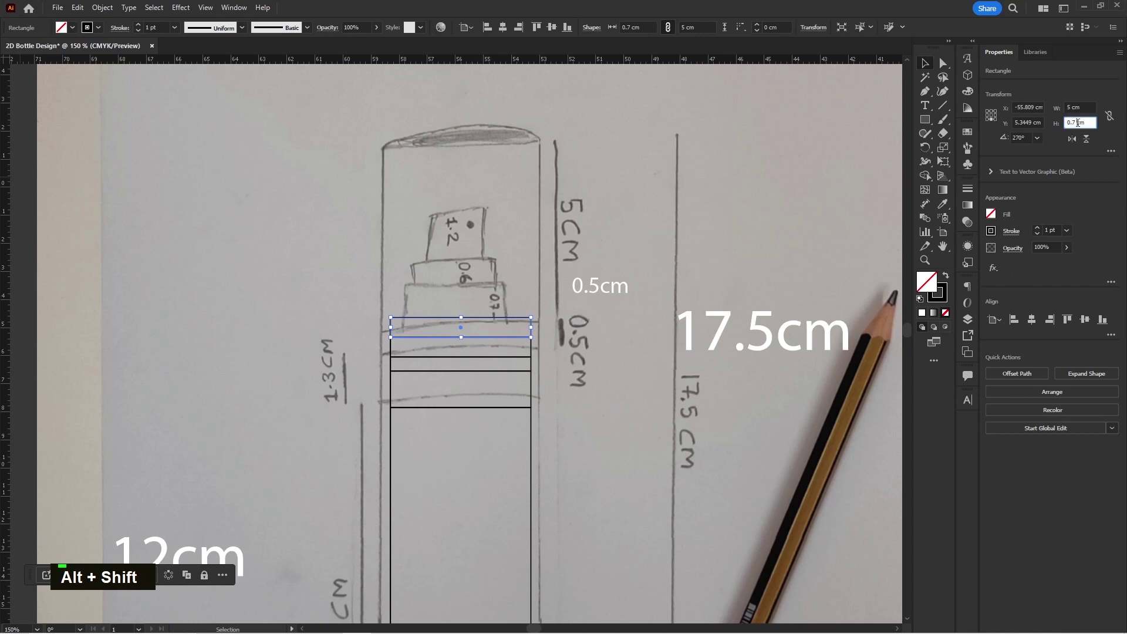
key("ctrl+a")
type("0.6")
key("Return")
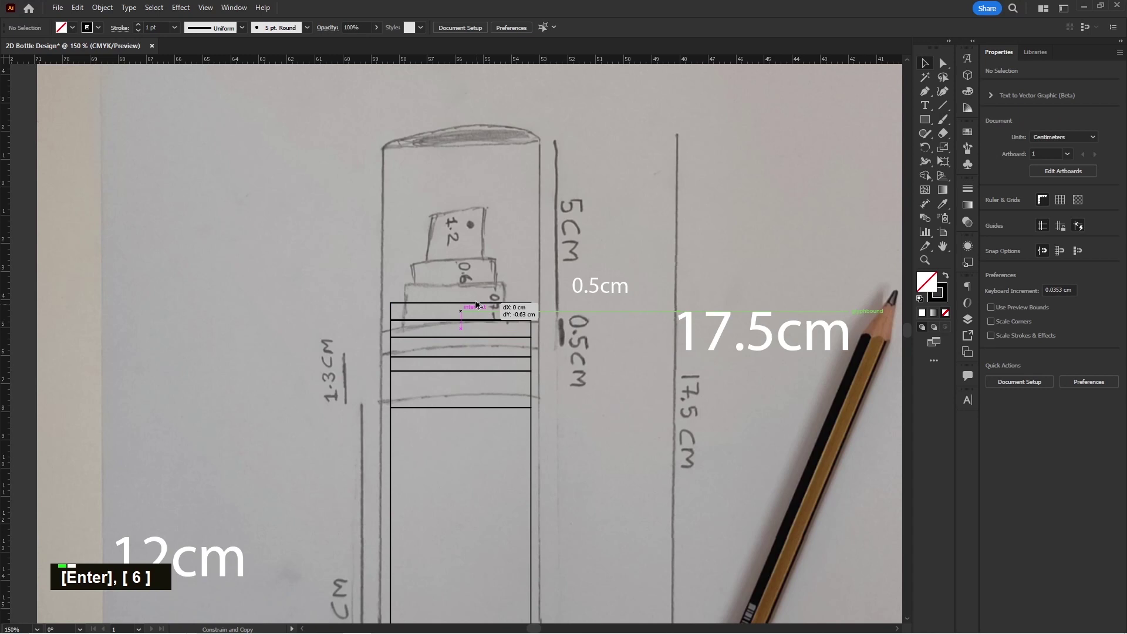
Set the next nozzle copy to 1.2 cm high and adjust the tier sizes in the Transform panel
key("ctrl+a")
type("1.2")
key("Return")
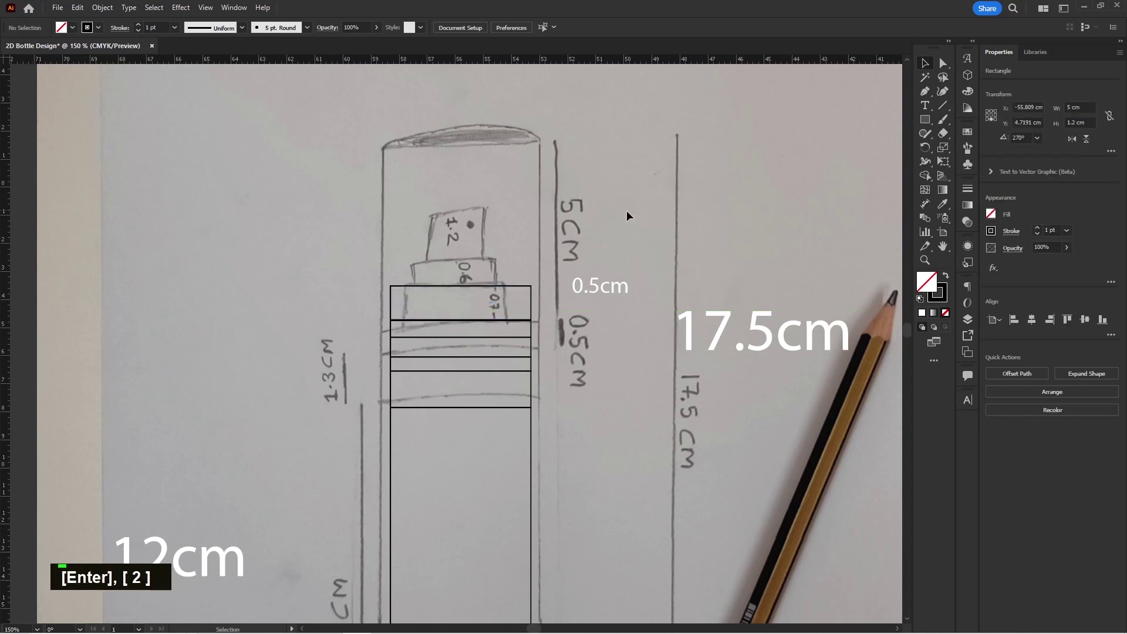
scroll("up", 3)
scroll("up", 3)
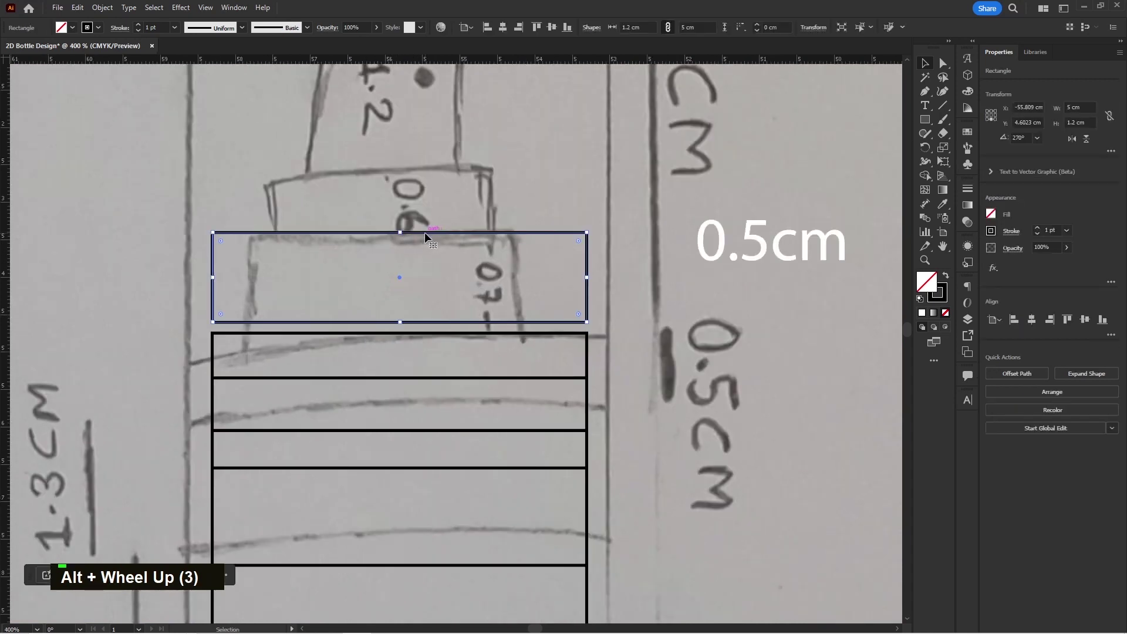
scroll("down", 3)
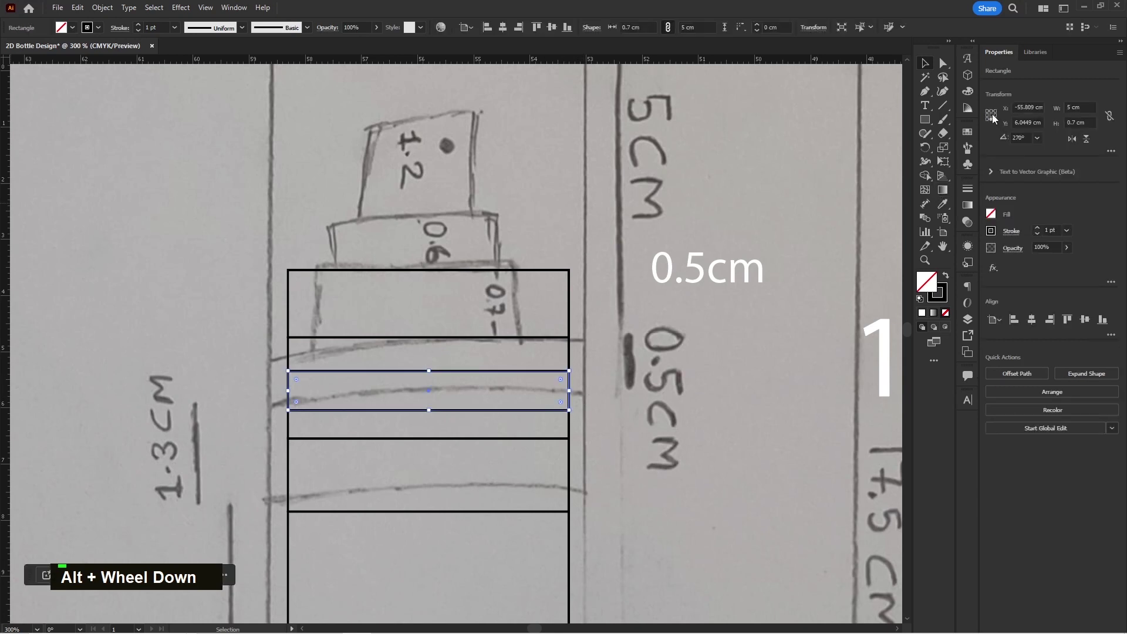
key("ctrl+a")
scroll("down", 3)
key("ctrl+a")
double_click(579, 349)
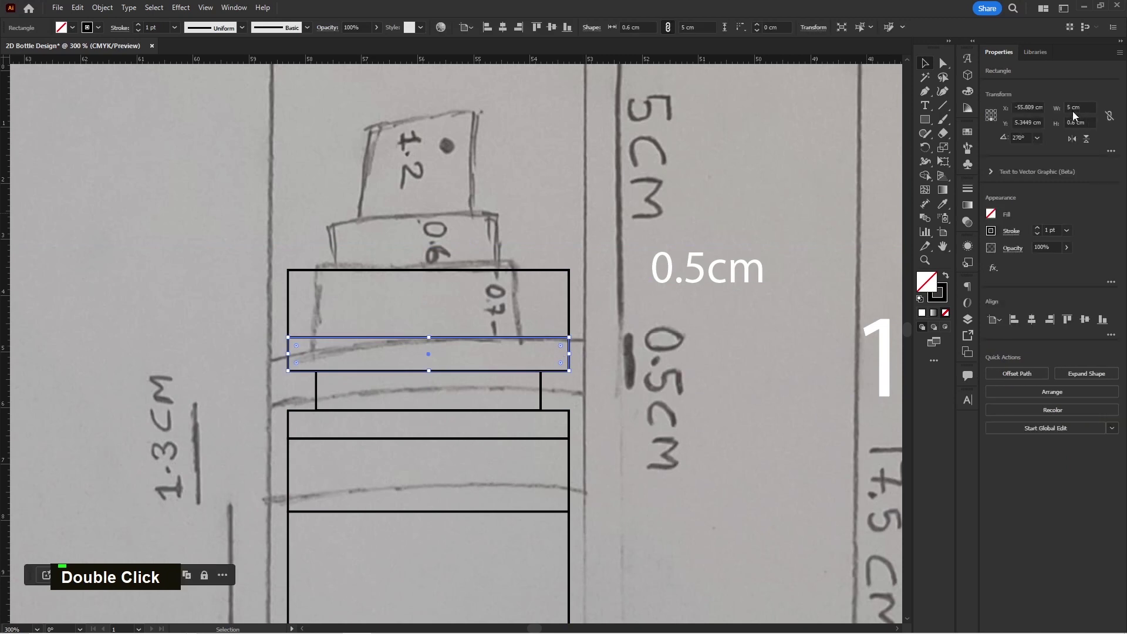
key("ctrl+a")
Make the lid box a 5 by 5 cm outline surrounding the nozzle tiers
scroll("down", 3)
scroll("down", 3)
scroll("down", 3)
scroll("down", 3)
scroll("down", 3)
scroll("down", 3)
scroll("down", 3)
key("space")
key("space")
key("space")
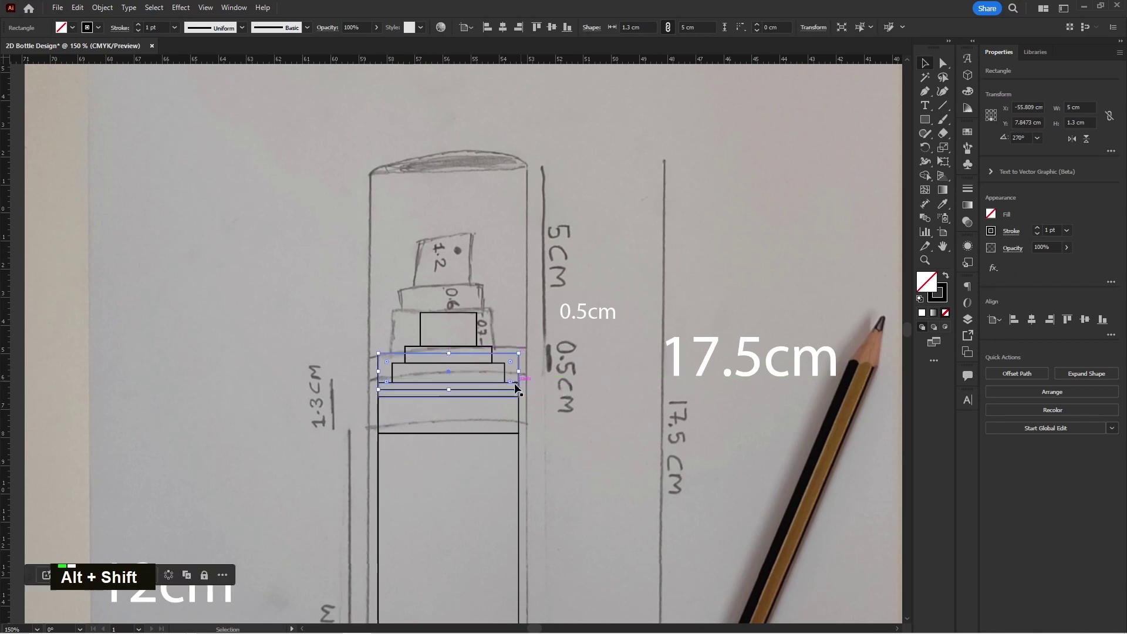
scroll("up", 3)
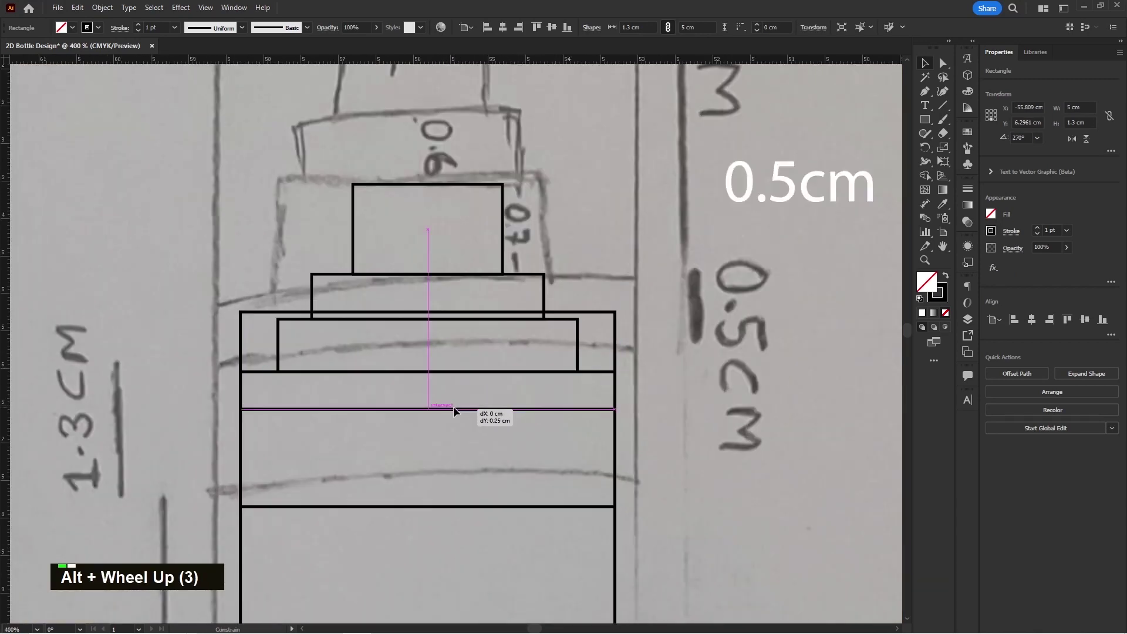
scroll("down", 3)
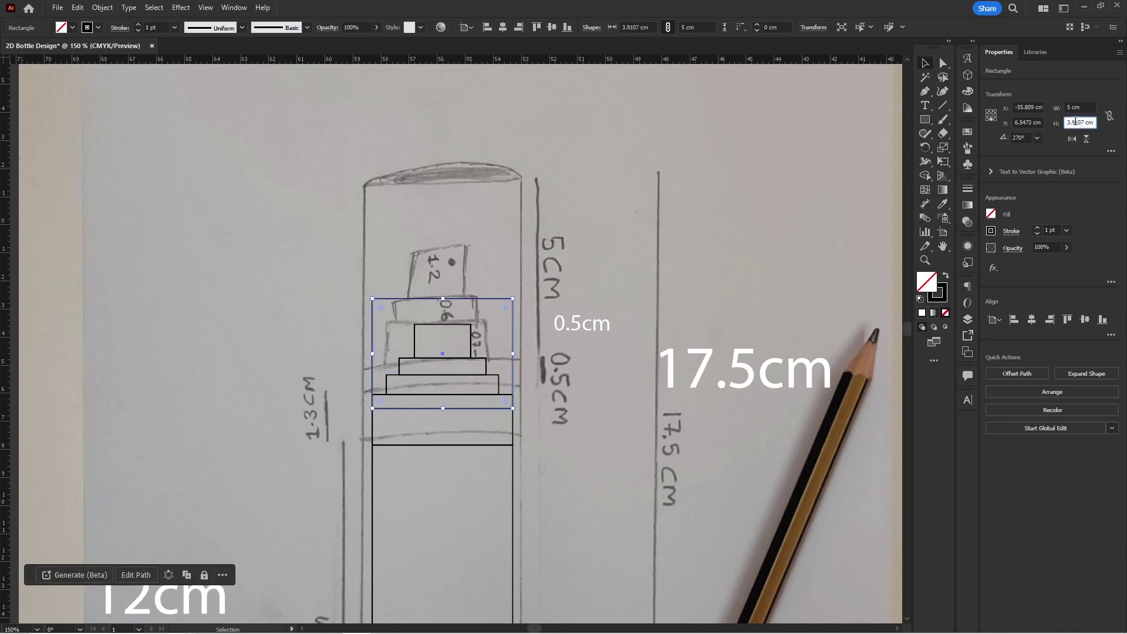
key("ctrl+a")
type("5")
key("Return")
scroll("down", 3)
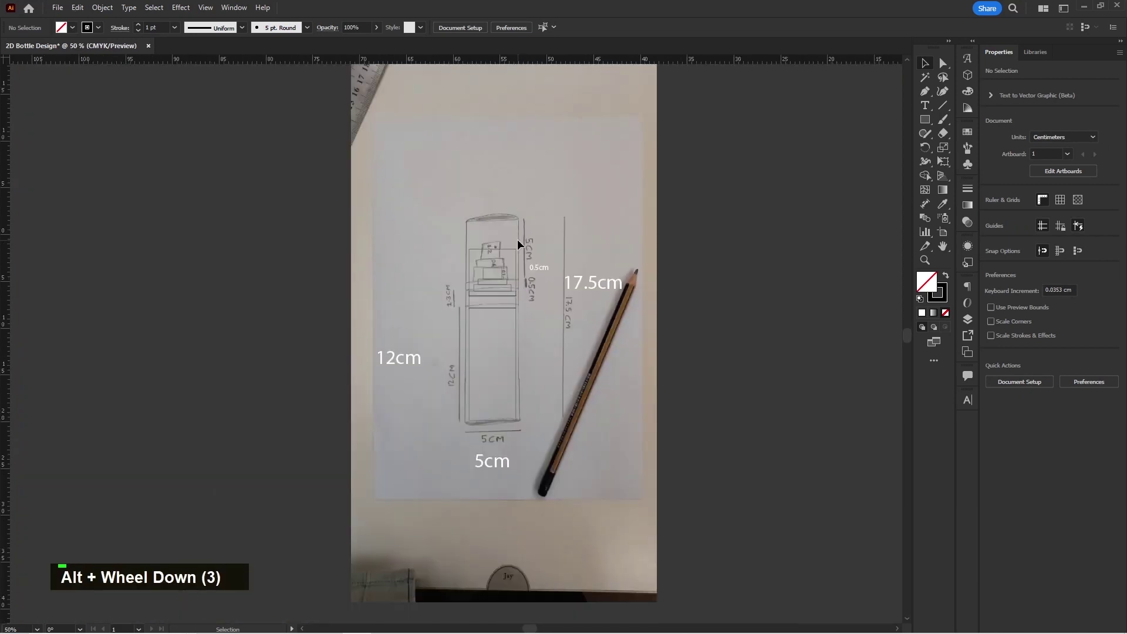
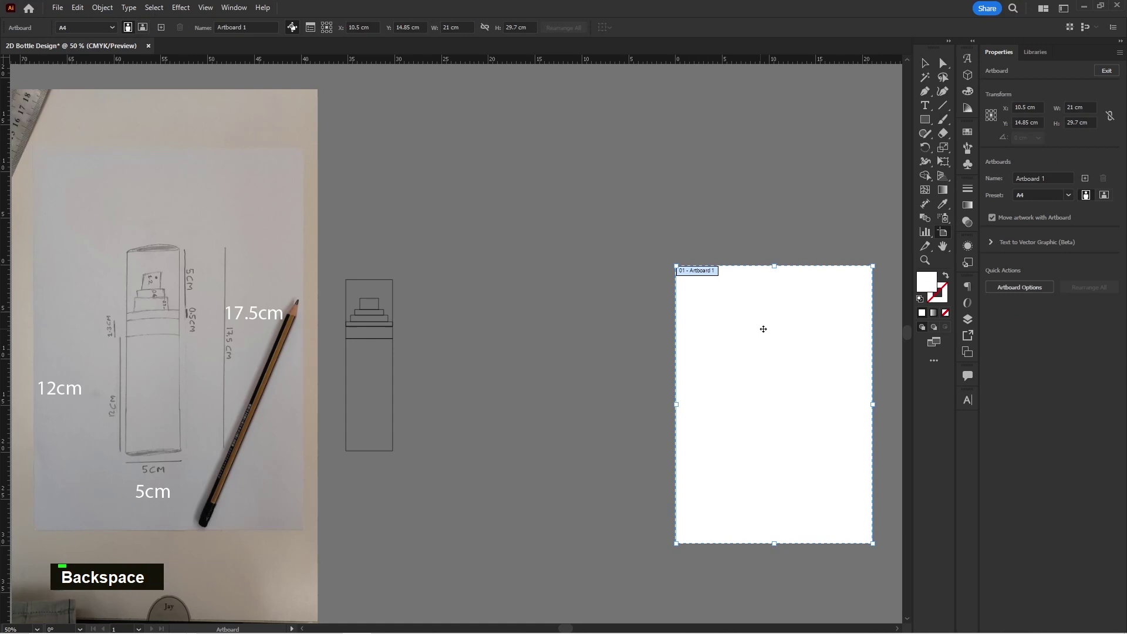
Widen the artboard, move the bottle outline onto it and place a duplicate beside it
type("v")
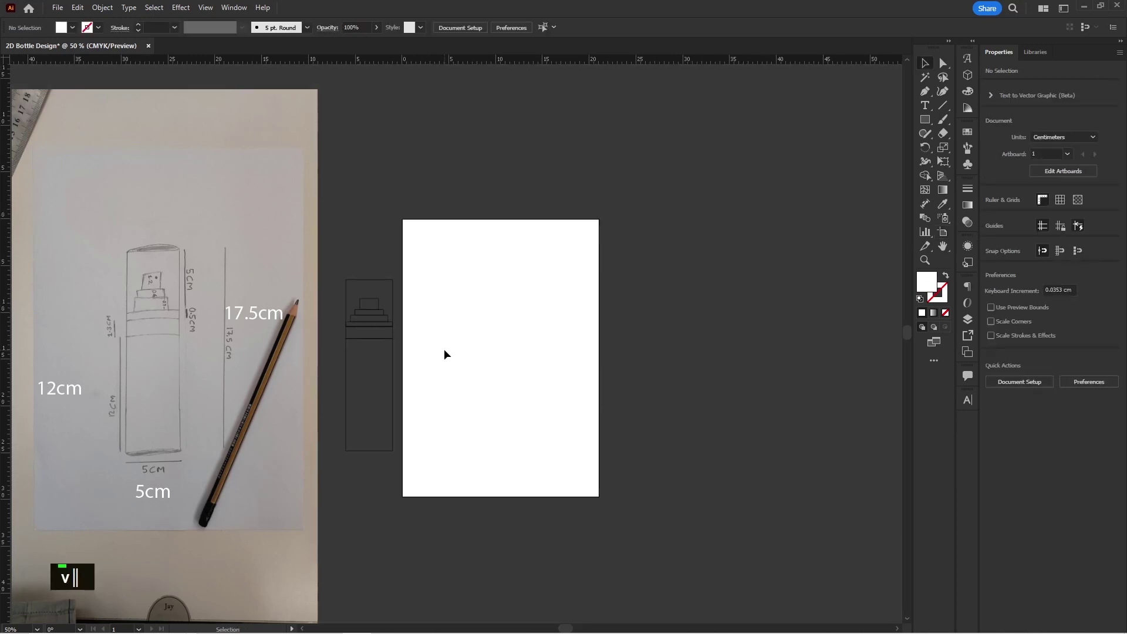
type("o")
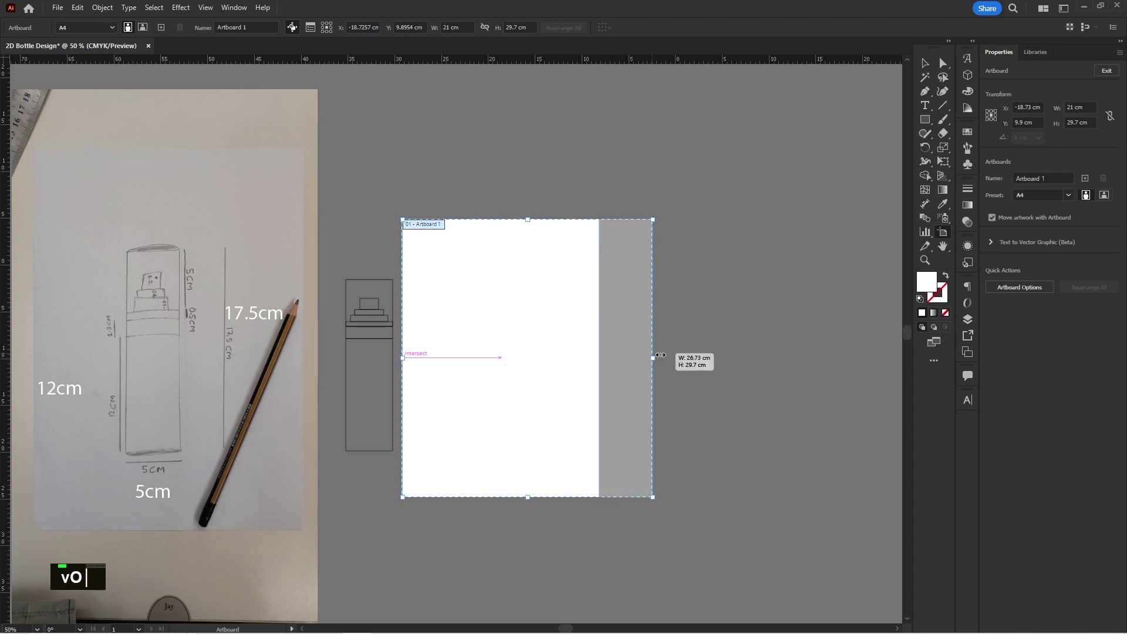
type("v")
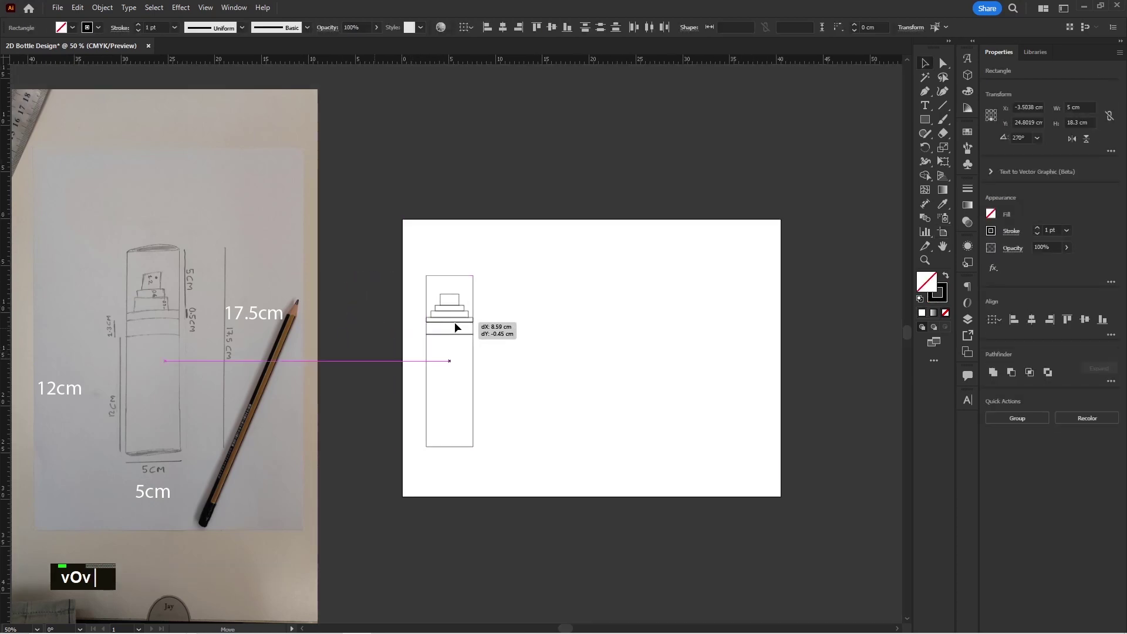
scroll("up", 3)
key("space")
key("space")
key("space")
key("space")
key("space")
key("space")
key("space")
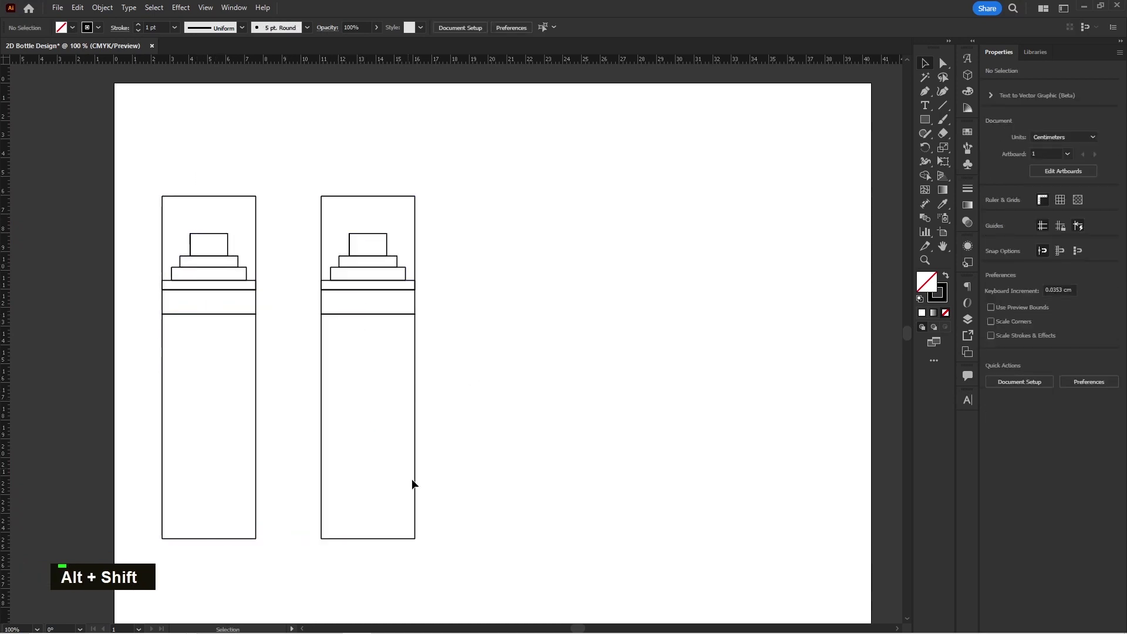
Swap the right bottle's nozzle tier outlines to solid dark grey fills
scroll("up", 3)
key("space")
key("space")
key("space")
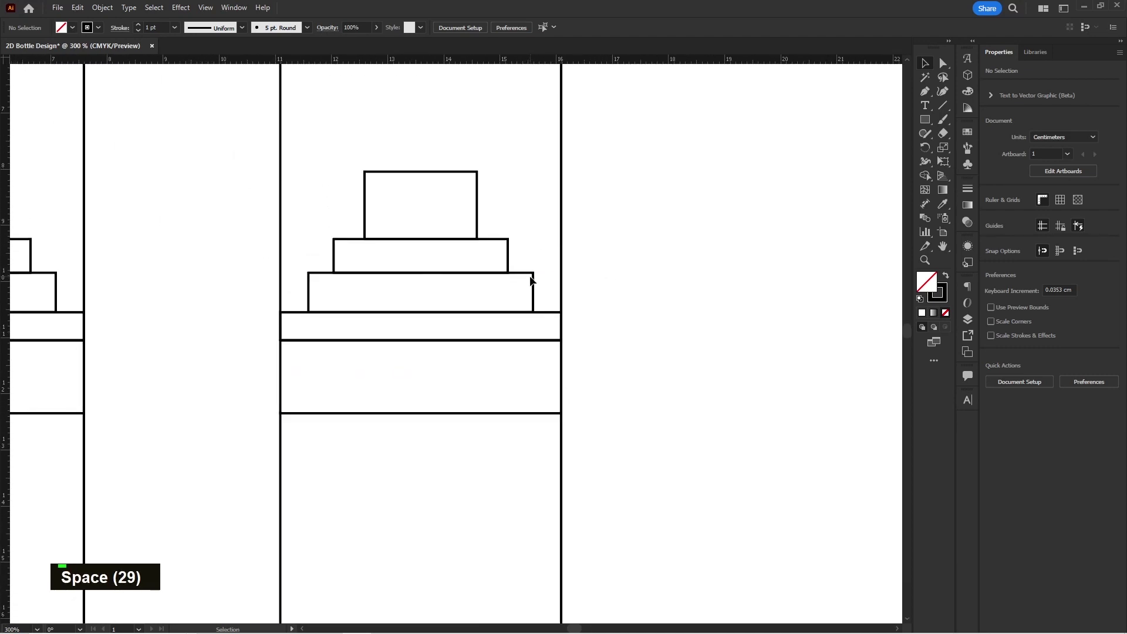
key("space")
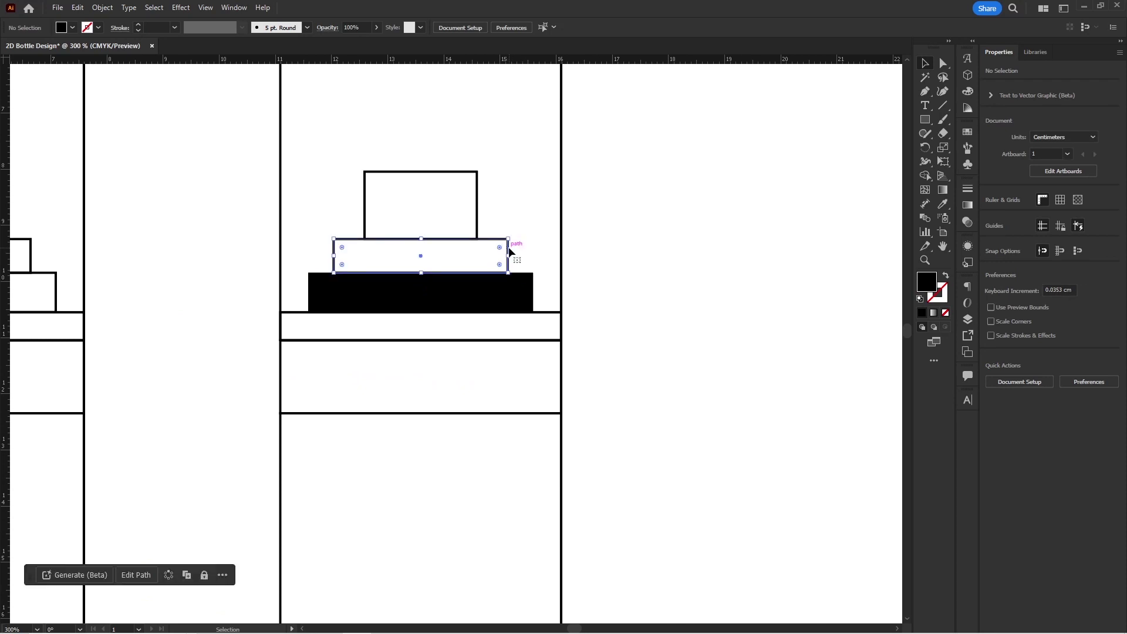
key("x")
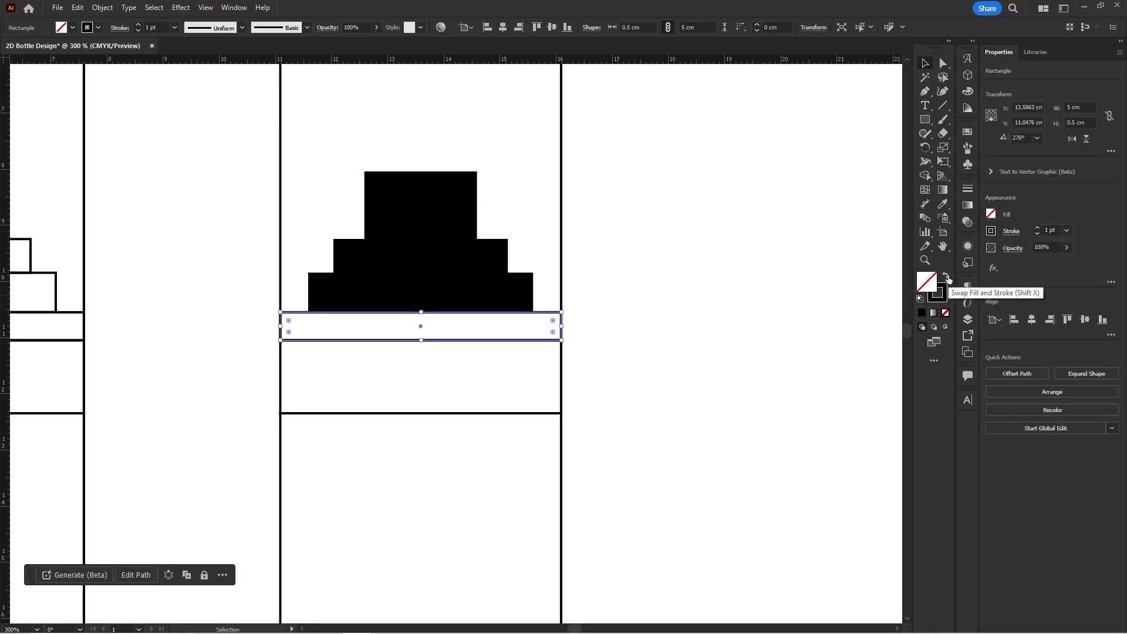
Lower the filled nozzle pieces' opacity to 80%
double_click(673, 275)
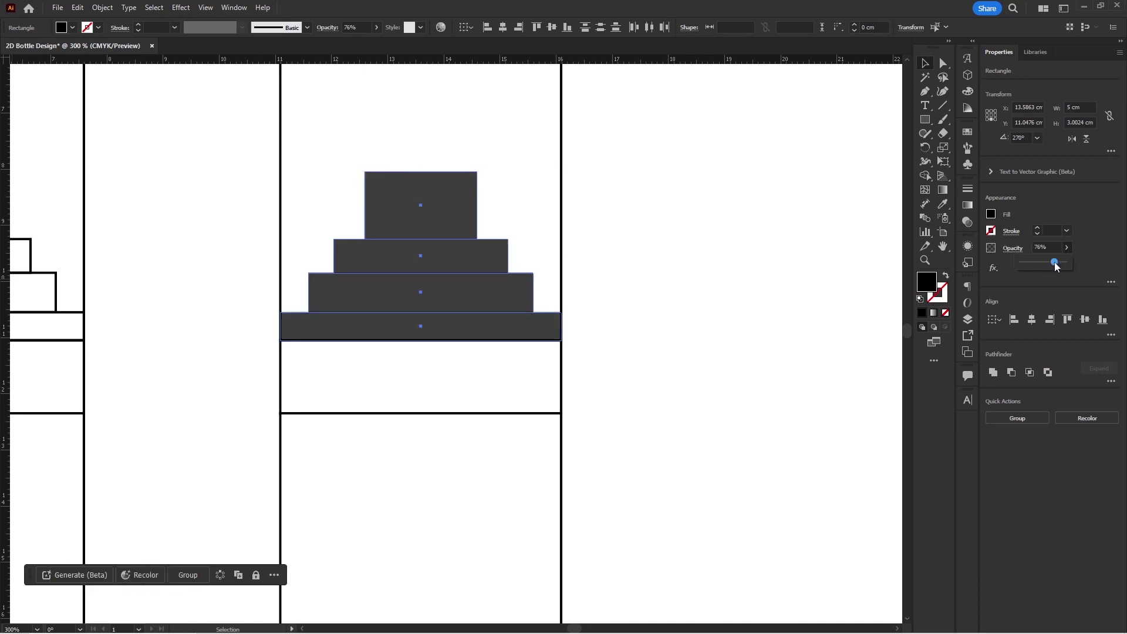
key("8")
key("Return")
scroll("down", 3)
key("space")
scroll("up", 3)
key("space")
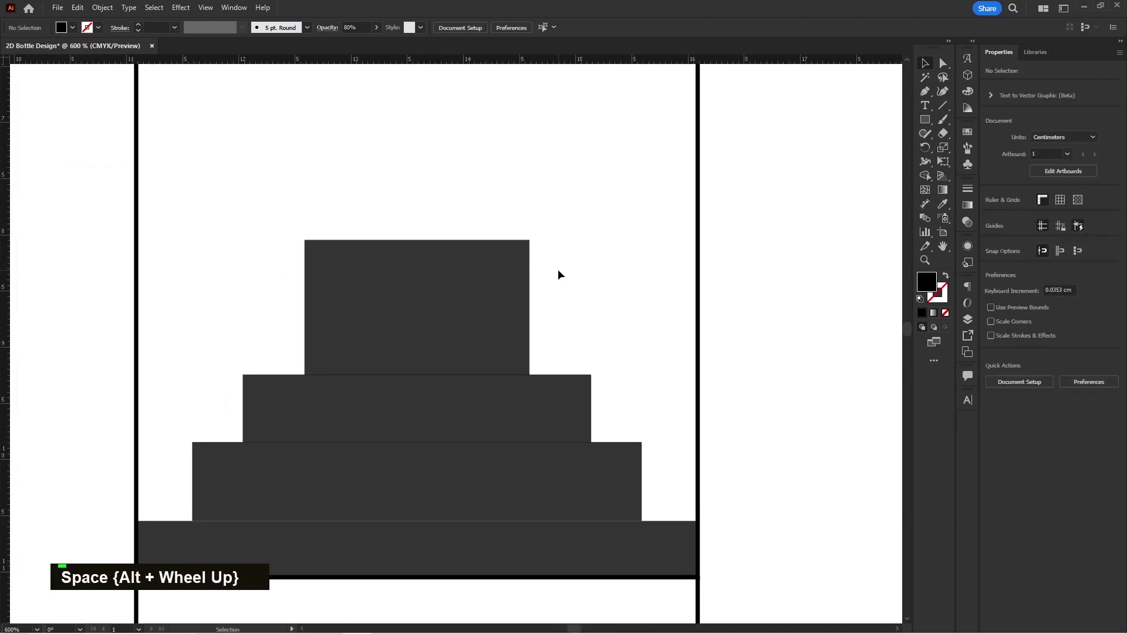
Draw a tiny spray-hole circle on the top nozzle block with the Ellipse tool
right_click(963, 152)
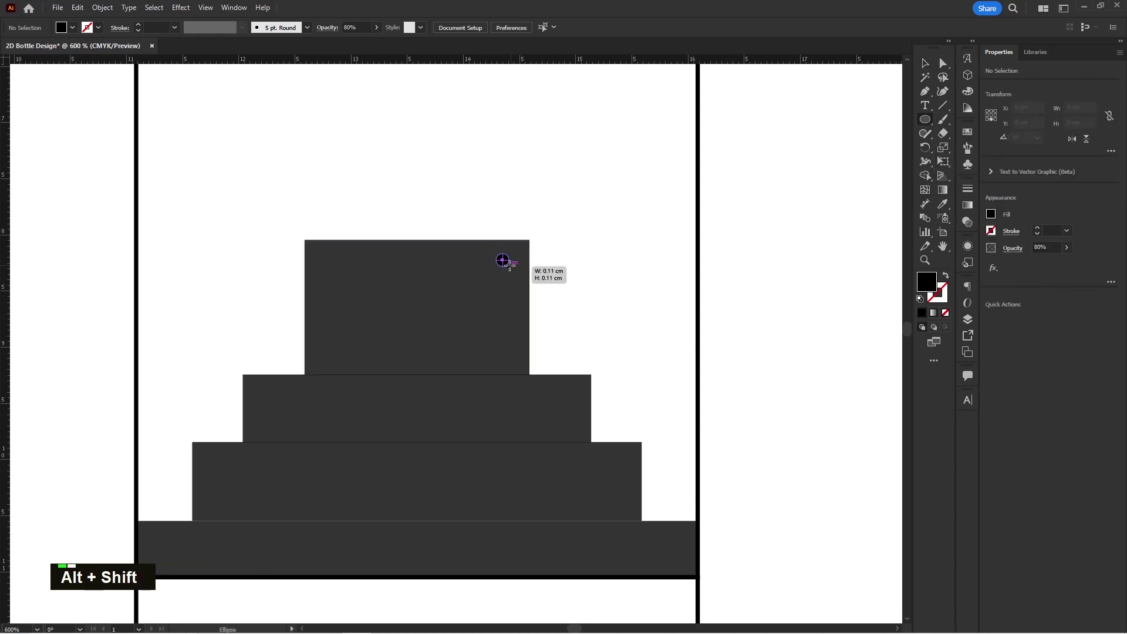
type("v|")
scroll("up", 3)
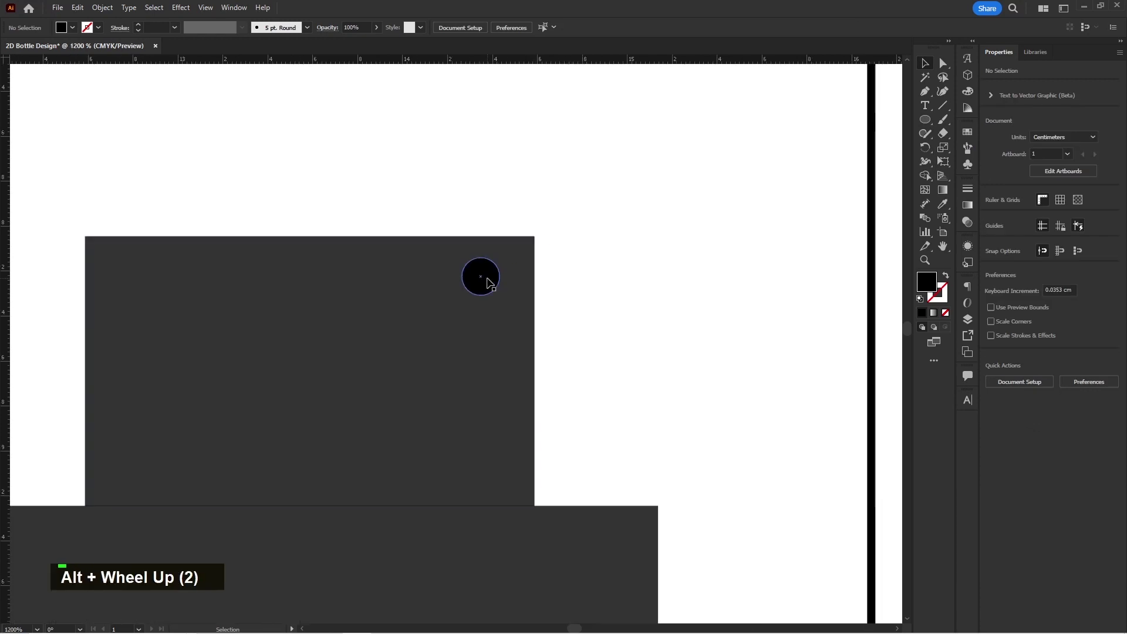
scroll("down", 3)
key("space")
Fill the right bottle's body rectangle solid black with no outline
scroll("down", 3)
key("space")
key("space")
key("space")
double_click(434, 372)
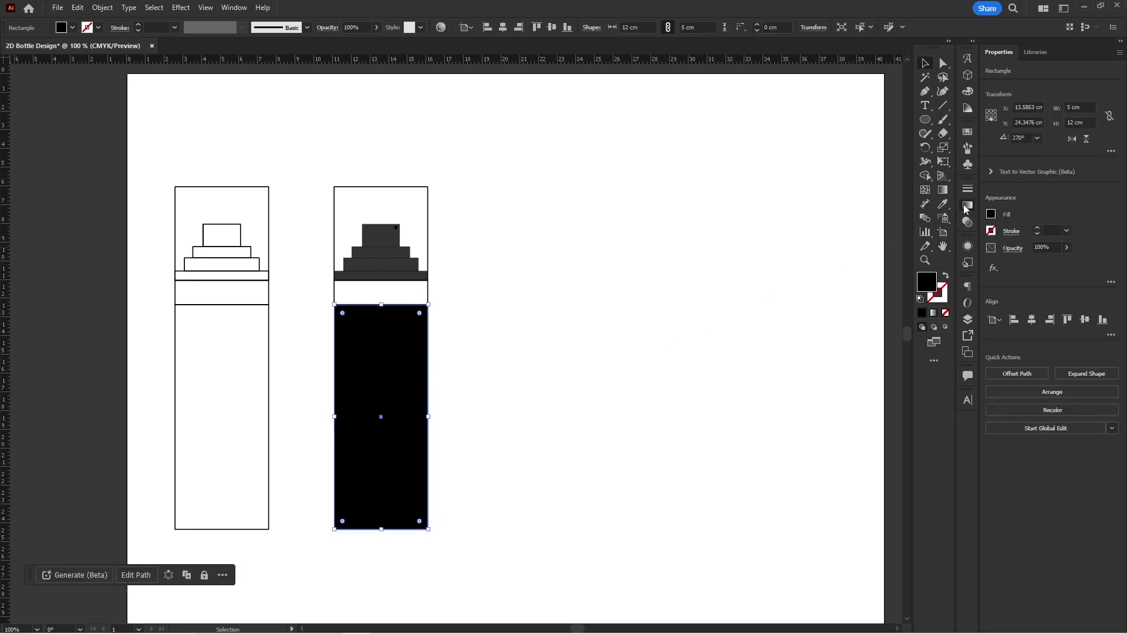
Apply a linear black gradient to the body and add grey highlight stops
scroll("up", 3)
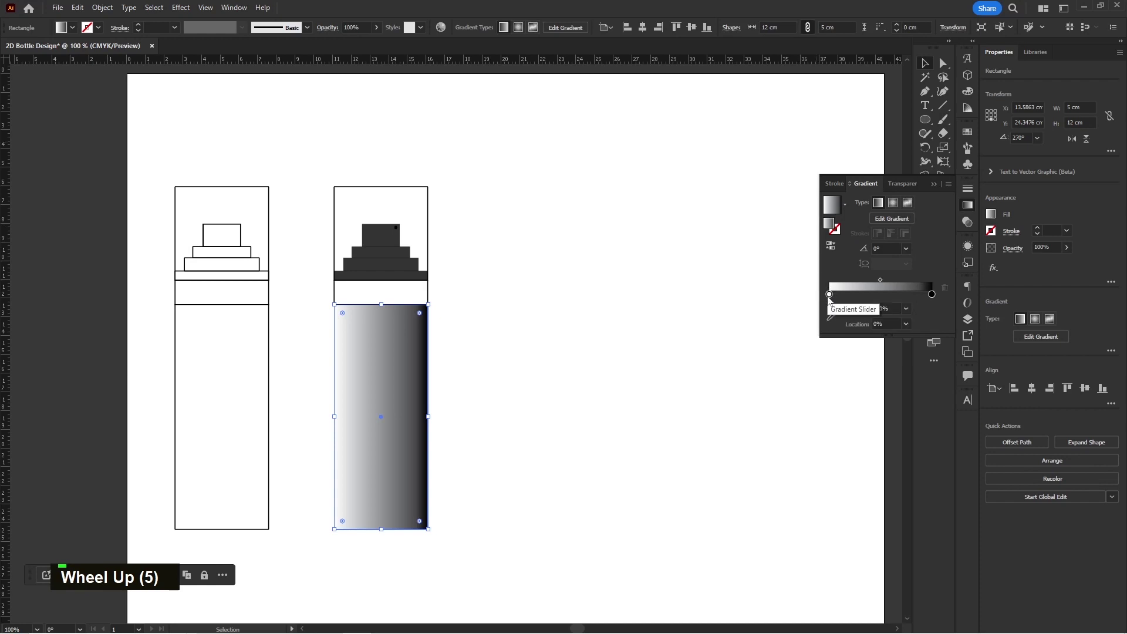
double_click(832, 300)
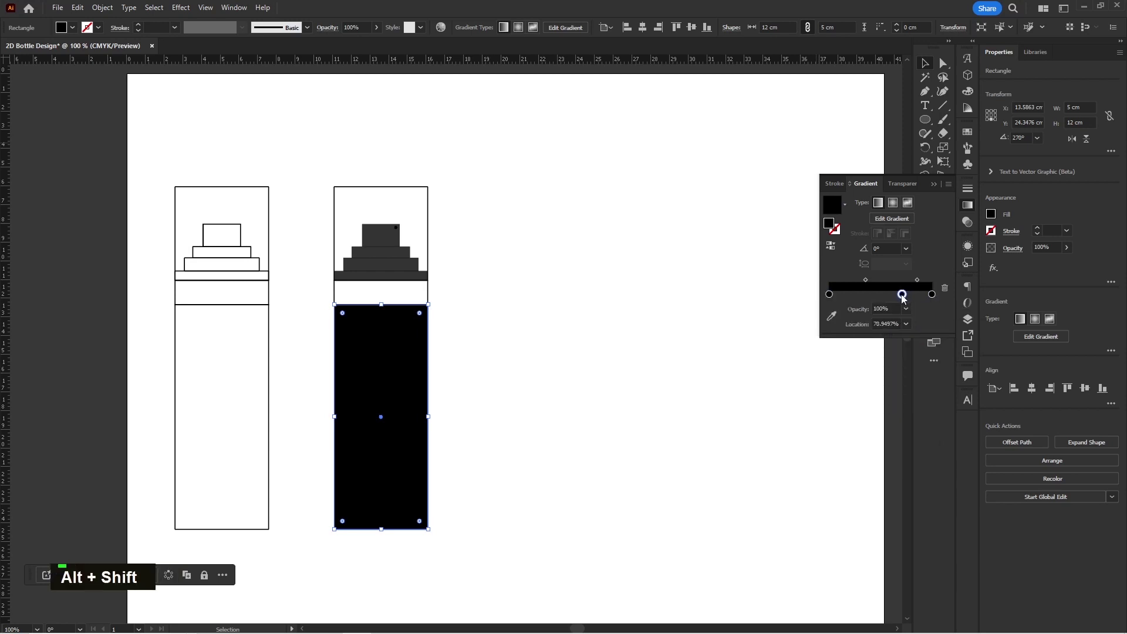
left_click(905, 299)
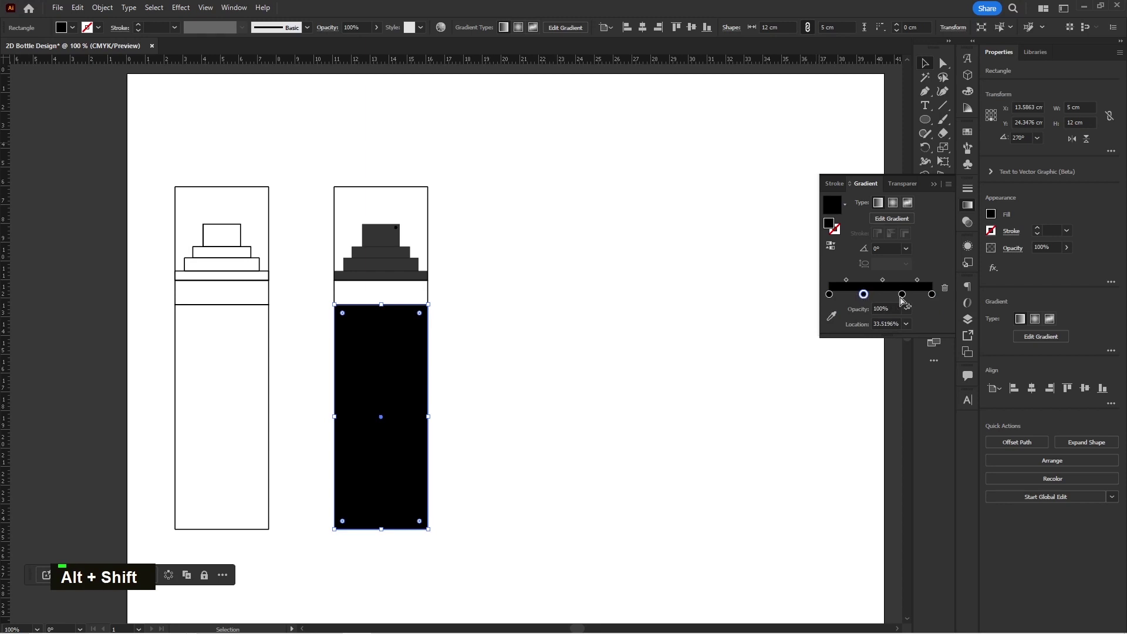
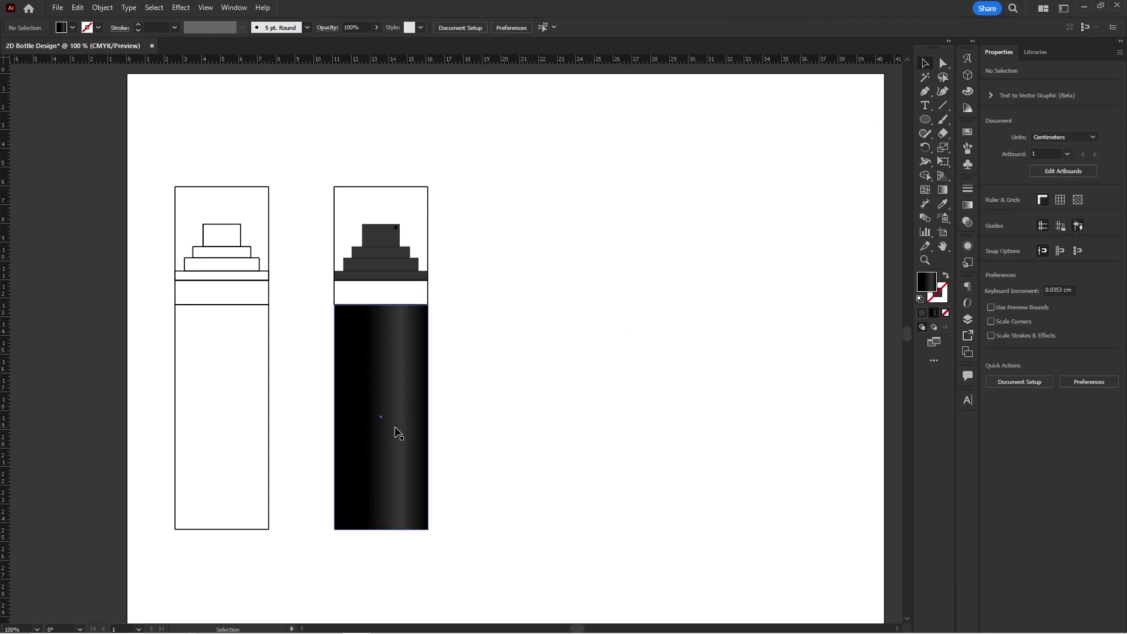
Draw a thin highlight line across the black bottle's body just below the cap band
key("space")
key("space")
scroll("up", 3)
scroll("down", 3)
type("i|")
type("|")
scroll("up", 3)
key("space")
double_click(654, 345)
scroll("up", 3)
key("space")
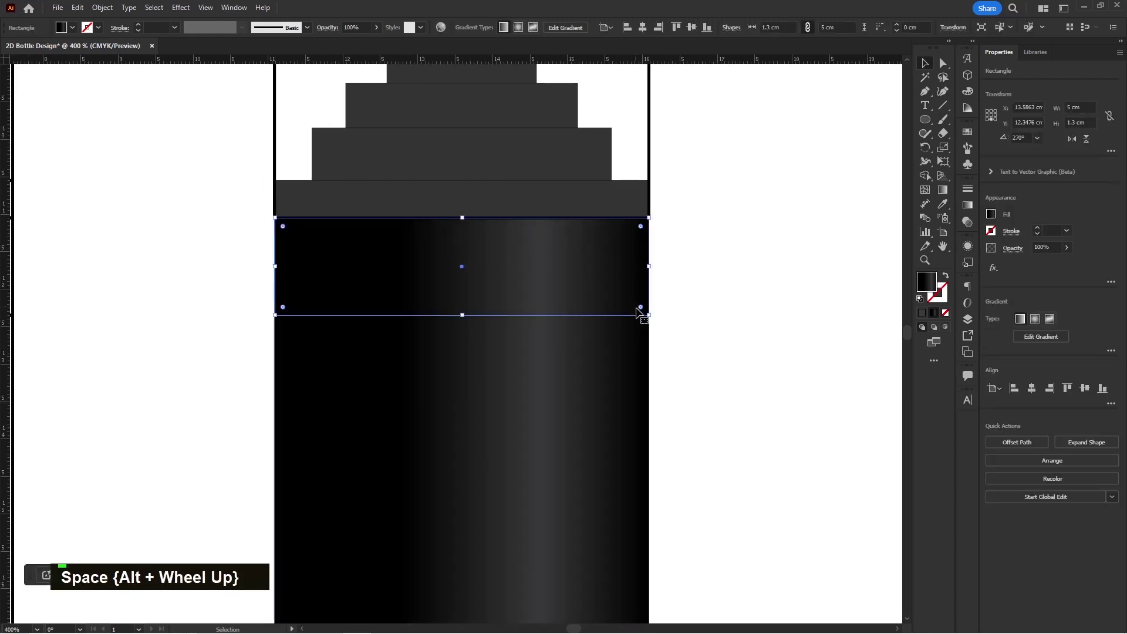
type("p")
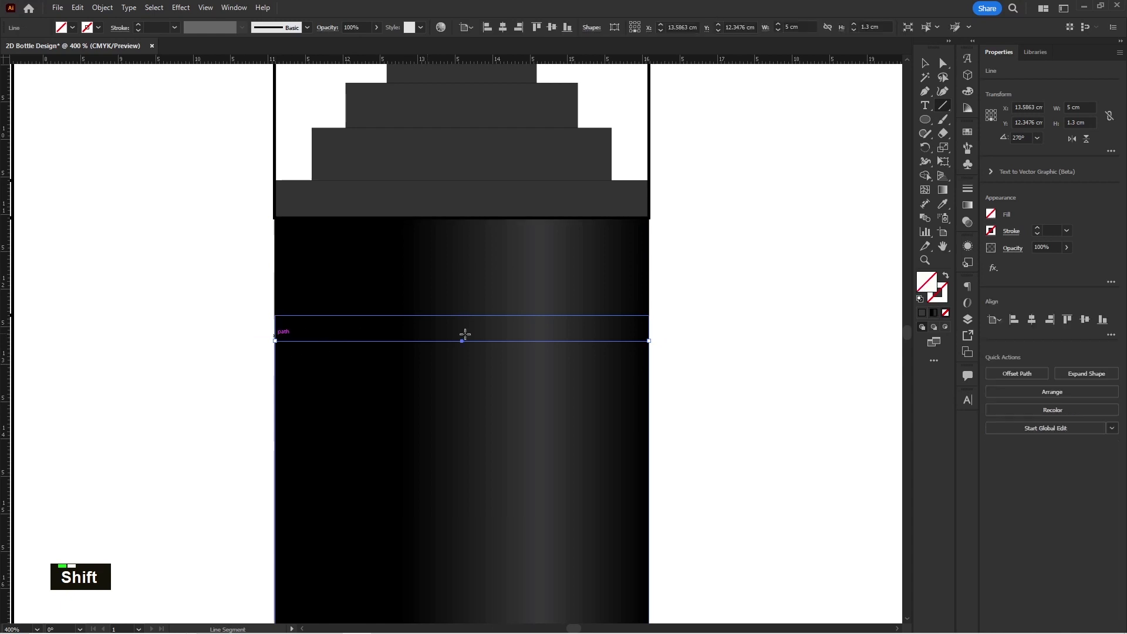
key("v")
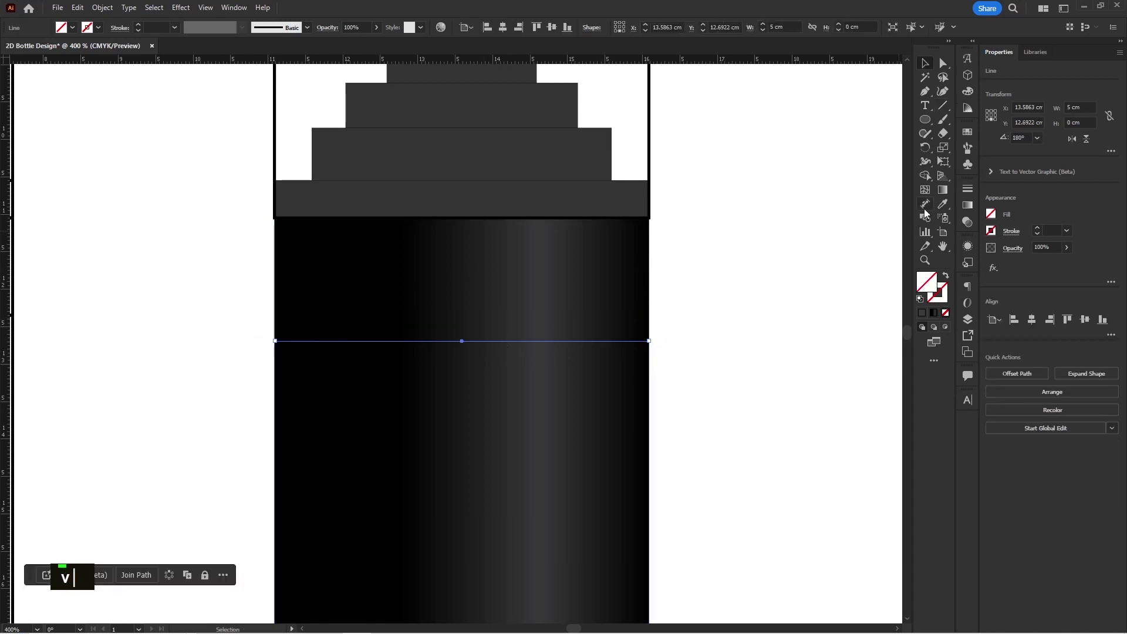
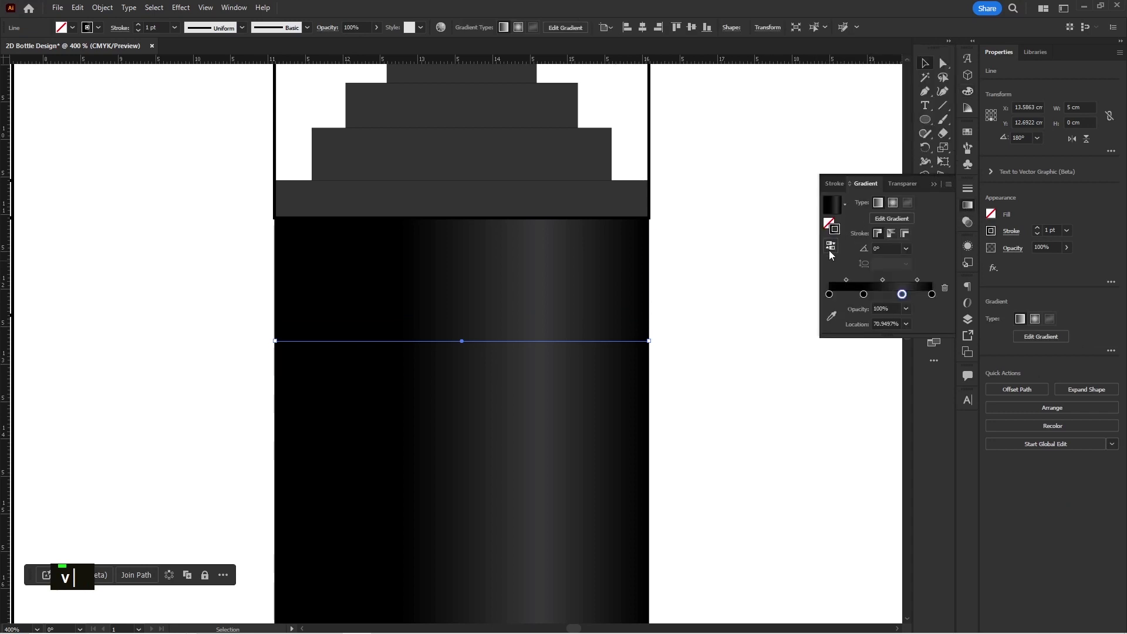
Give the line's stroke the grey gradient, editing a colour stop, then deselect and view both bottles
double_click(735, 330)
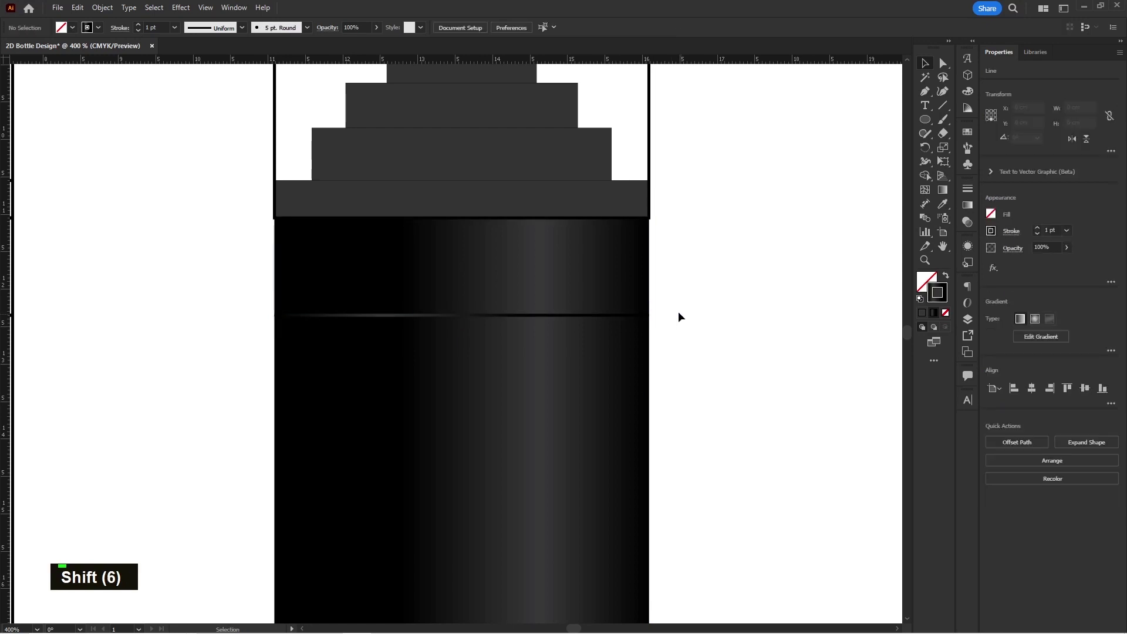
scroll("down", 3)
key("space")
scroll("down", 3)
key("space")
key("space")
Fill the lid rectangle with the sampled body gradient and send it backward behind the stepped cap
key("space")
scroll("up", 3)
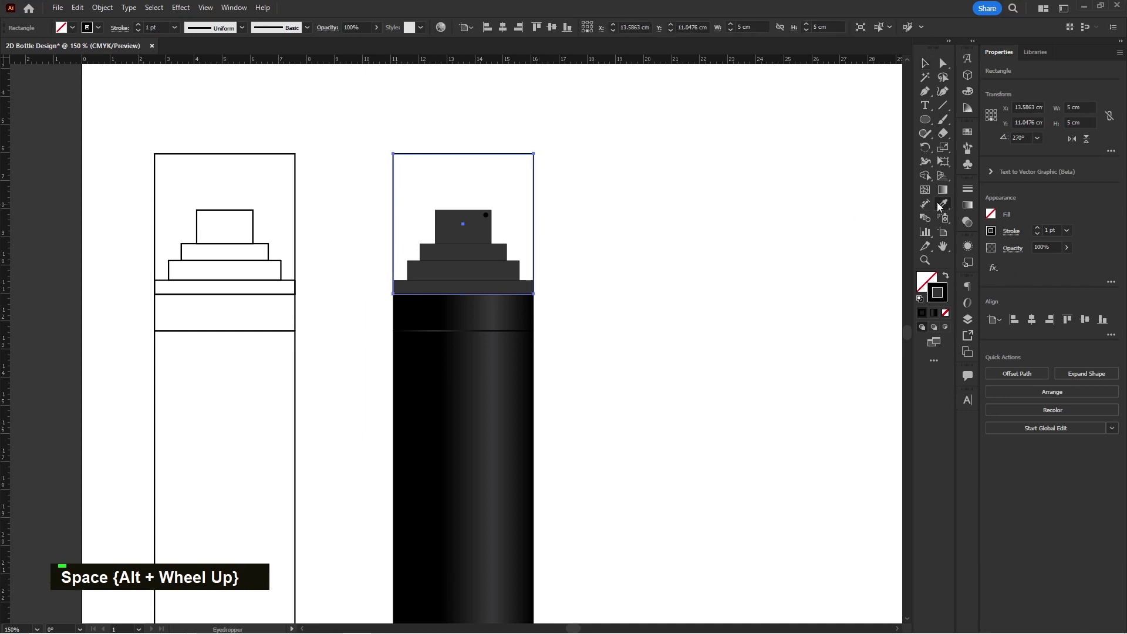
type("vv")
double_click(503, 203)
right_click(501, 205)
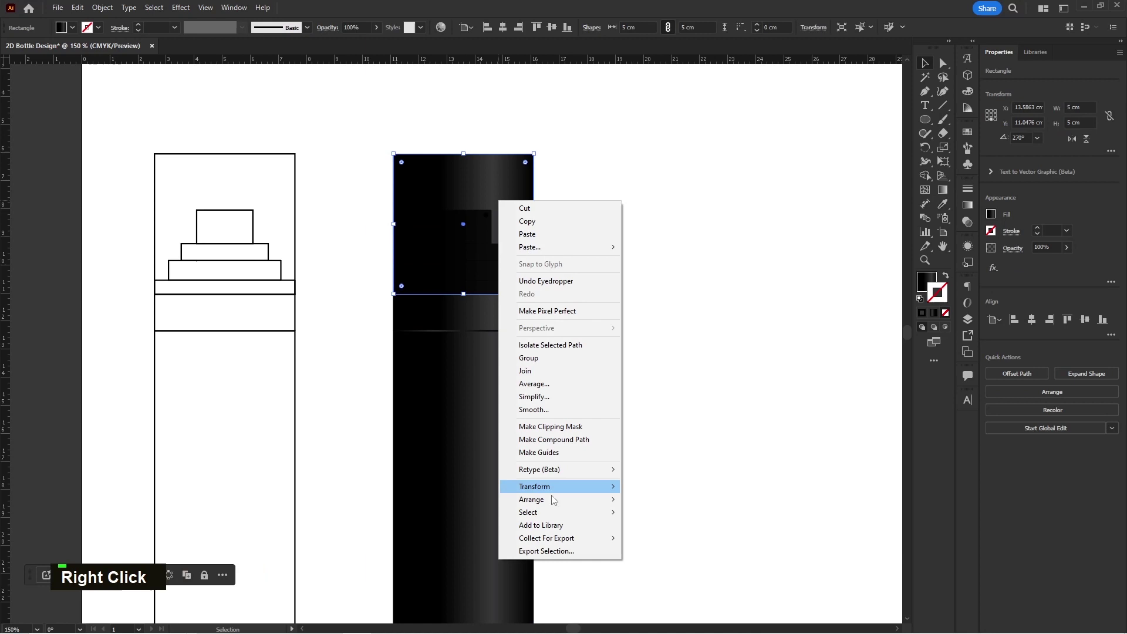
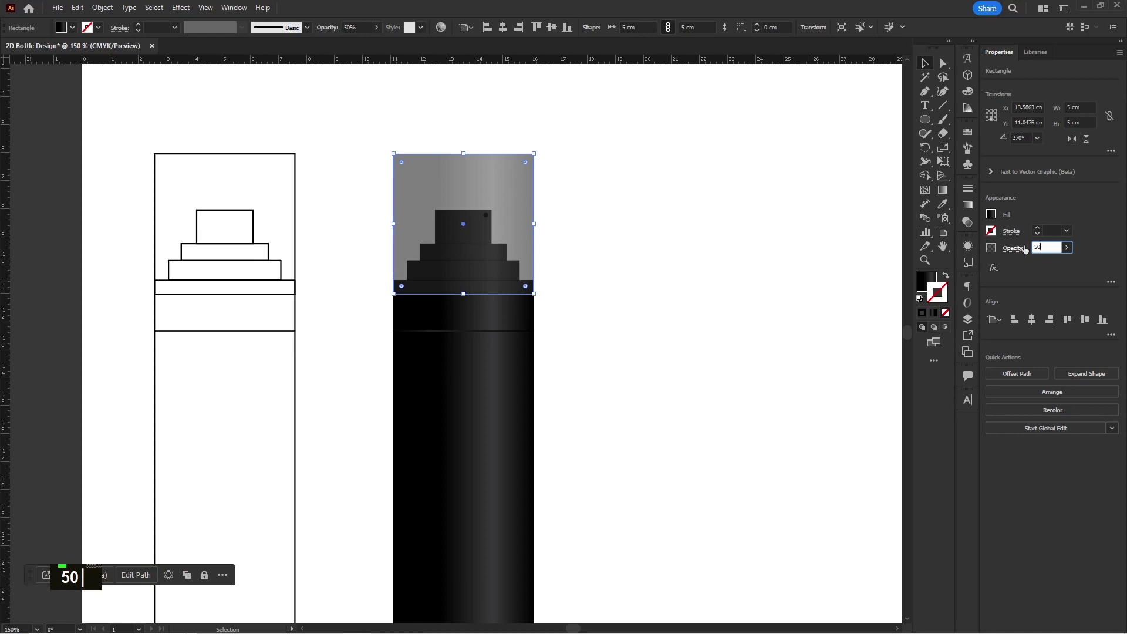
Set the lid's opacity to 50% then raise it to 60%, making it a translucent cover
type("50")
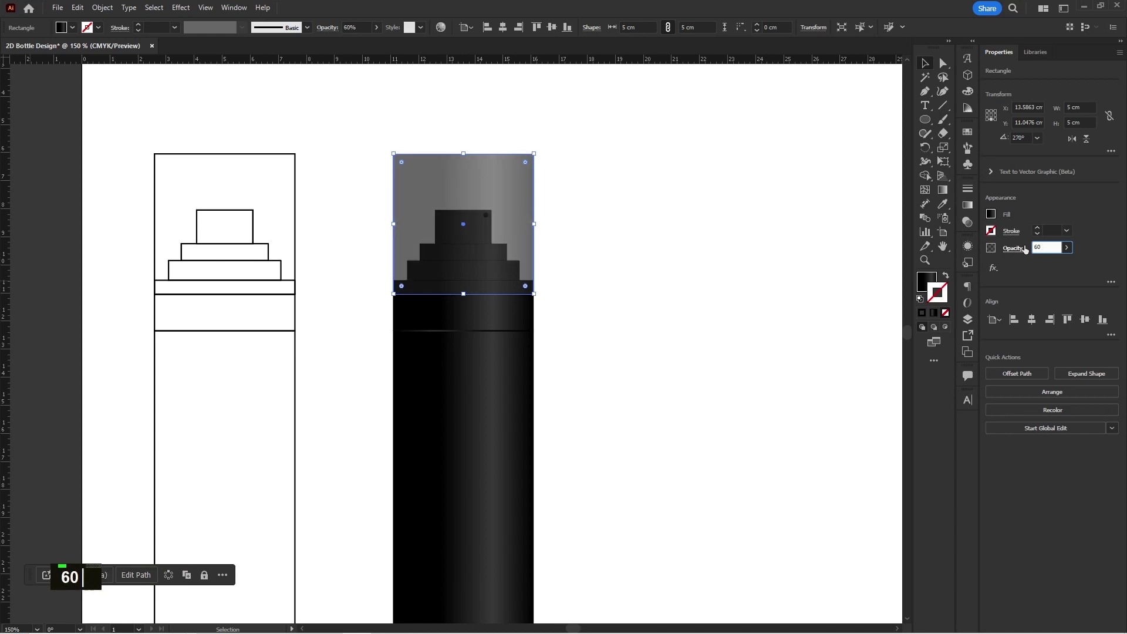
key("Return")
scroll("down", 3)
key("space")
key("space")
key("space")
key("space")
key("space")
key("space")
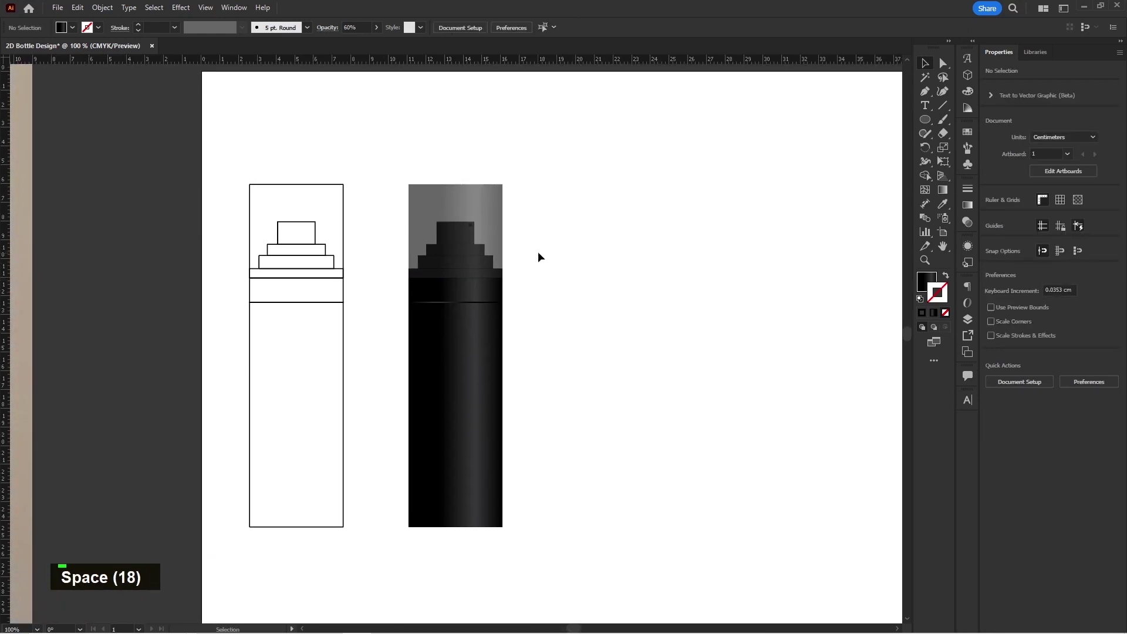
Draw a circle with the body's gradient and flatten it to a 5 cm-wide, low ellipse matching the lid width
key("space")
scroll("up", 3)
key("space")
scroll("up", 3)
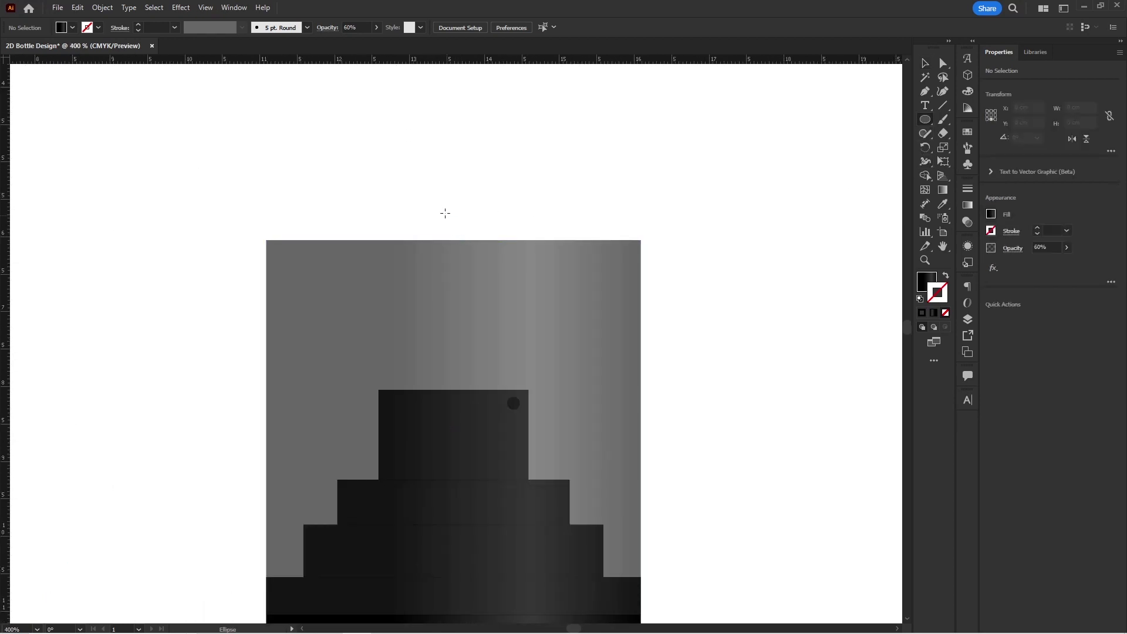
key("v")
left_click(505, 267)
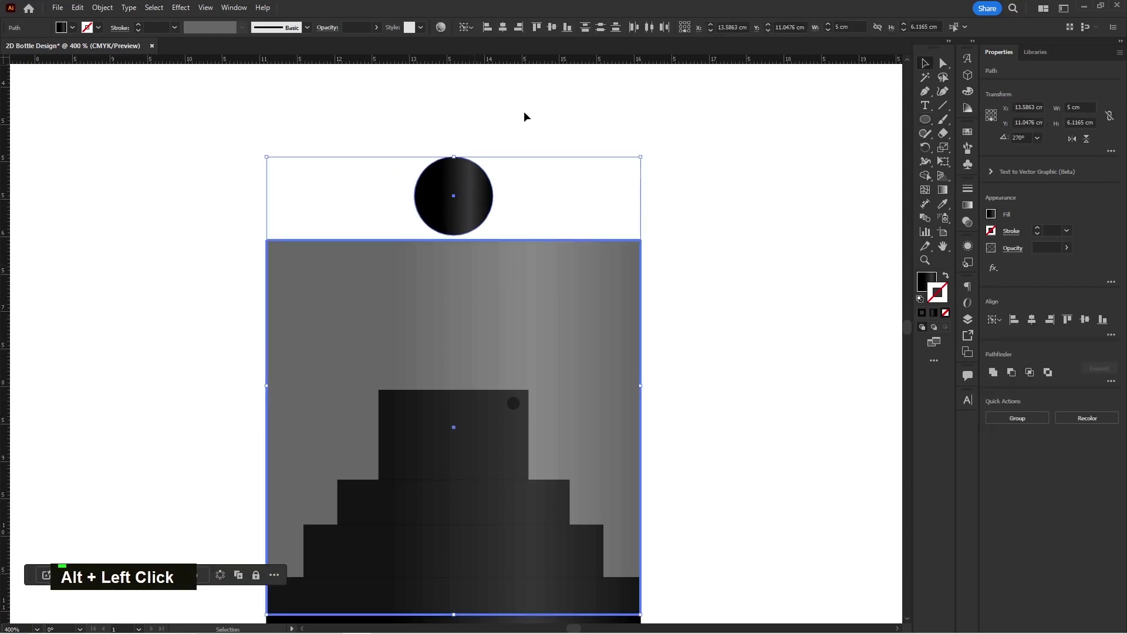
double_click(551, 215)
double_click(477, 207)
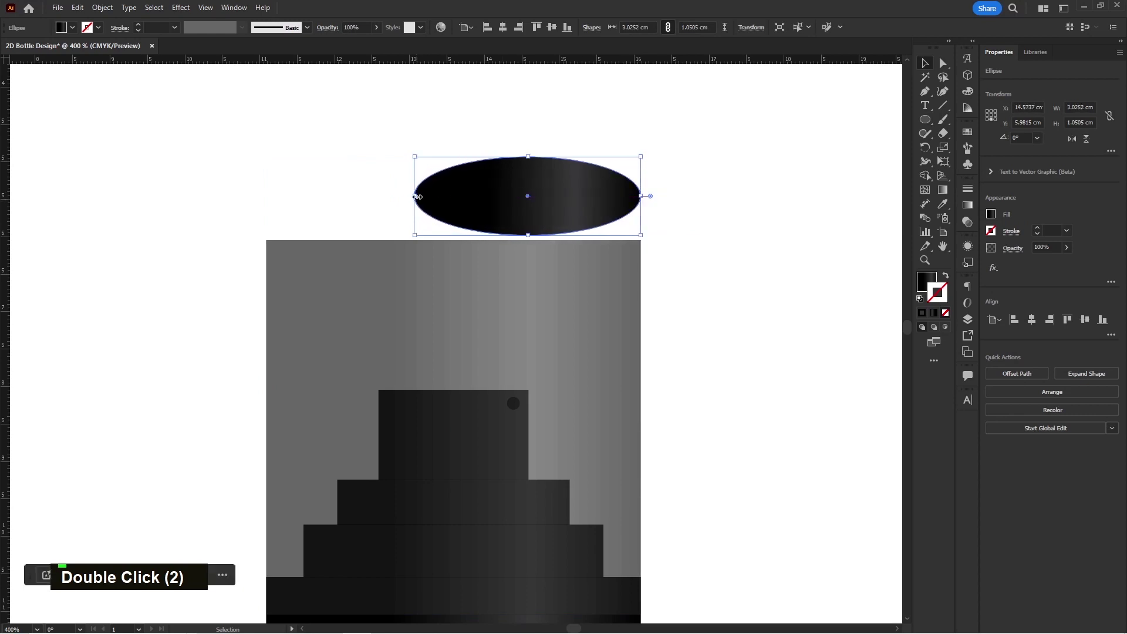
double_click(474, 210)
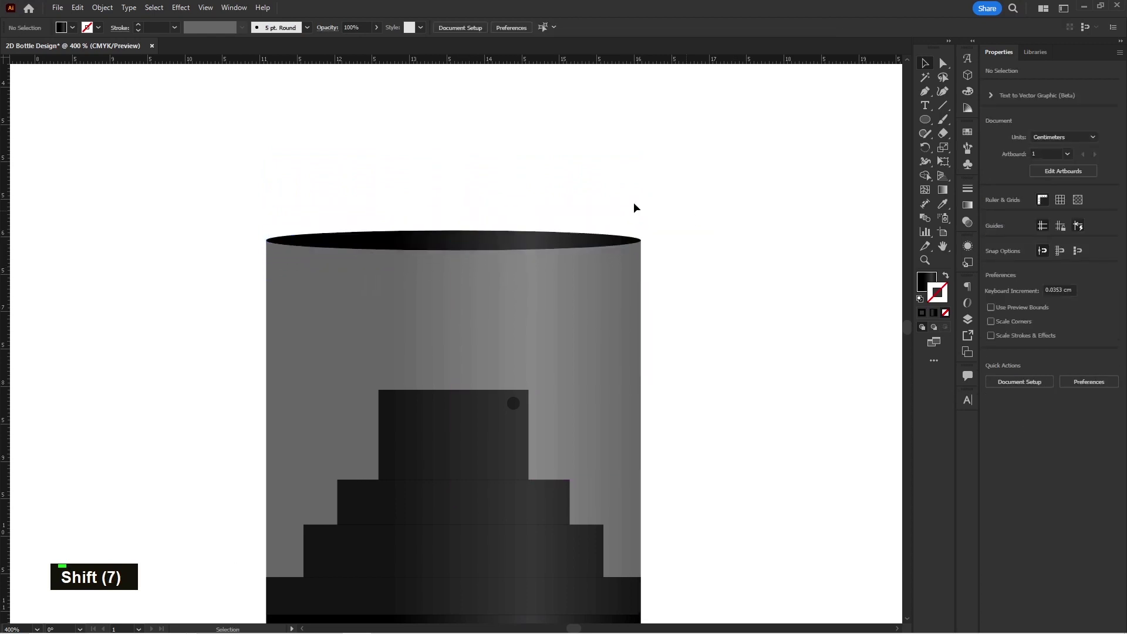
Align the ellipse to the lid top as a rim and copy it down to the bottle body's base
scroll("down", 3)
scroll("up", 3)
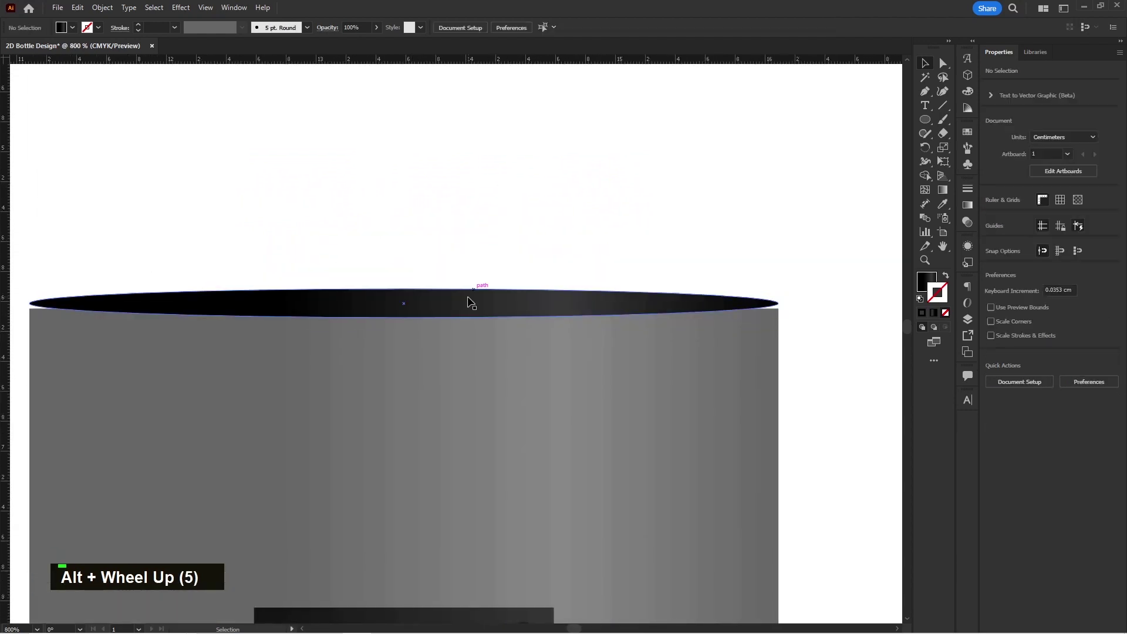
double_click(473, 301)
left_click(520, 235)
scroll("down", 3)
key("space")
scroll("down", 3)
scroll("up", 3)
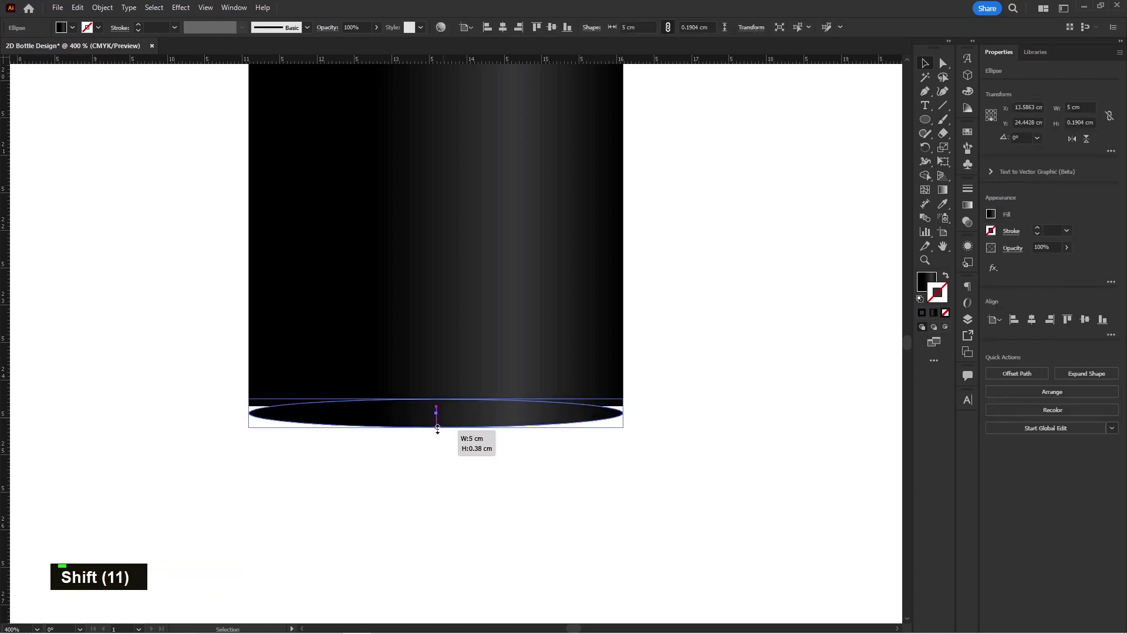
Apply the body gradient to the base ellipse and send it backward behind the body
double_click(480, 423)
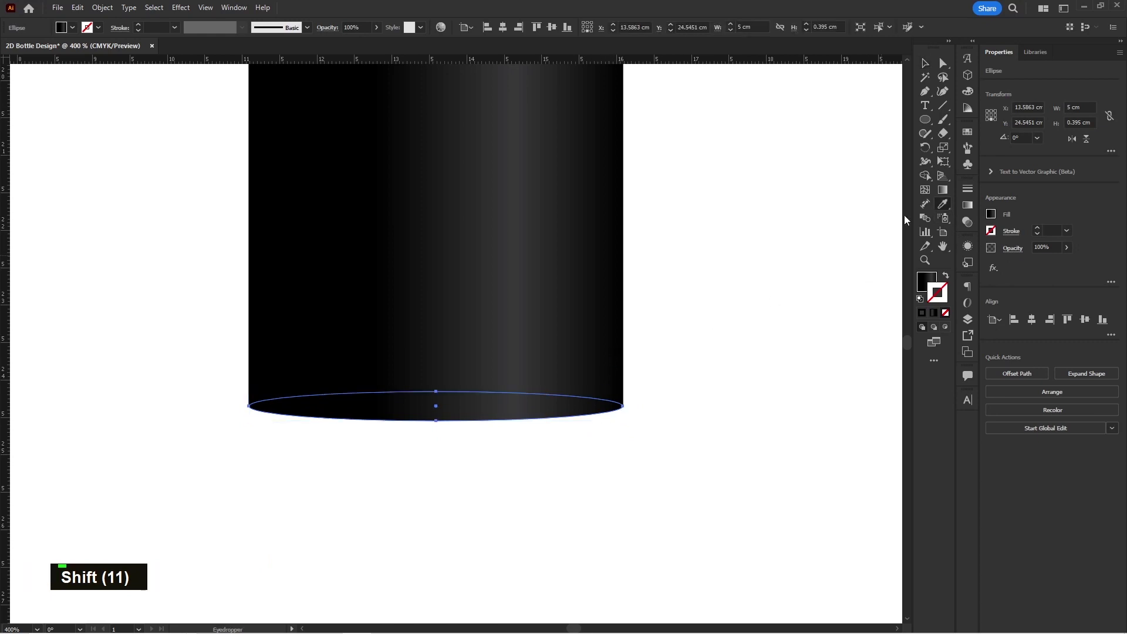
key("v")
scroll("down", 3)
key("space")
key("space")
scroll("up", 3)
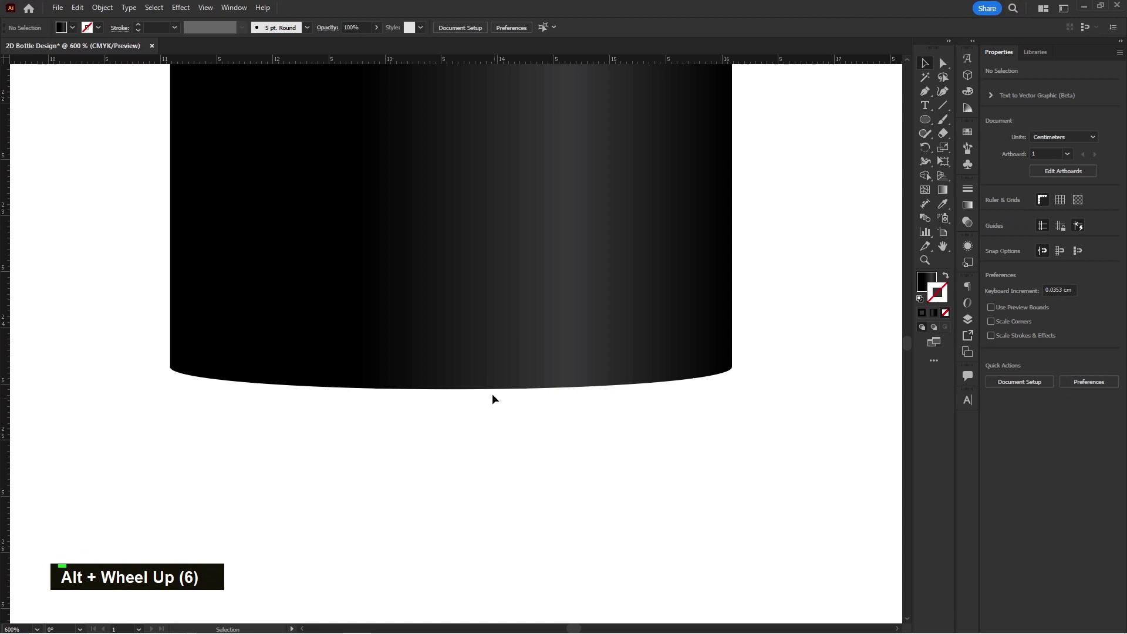
scroll("up", 3)
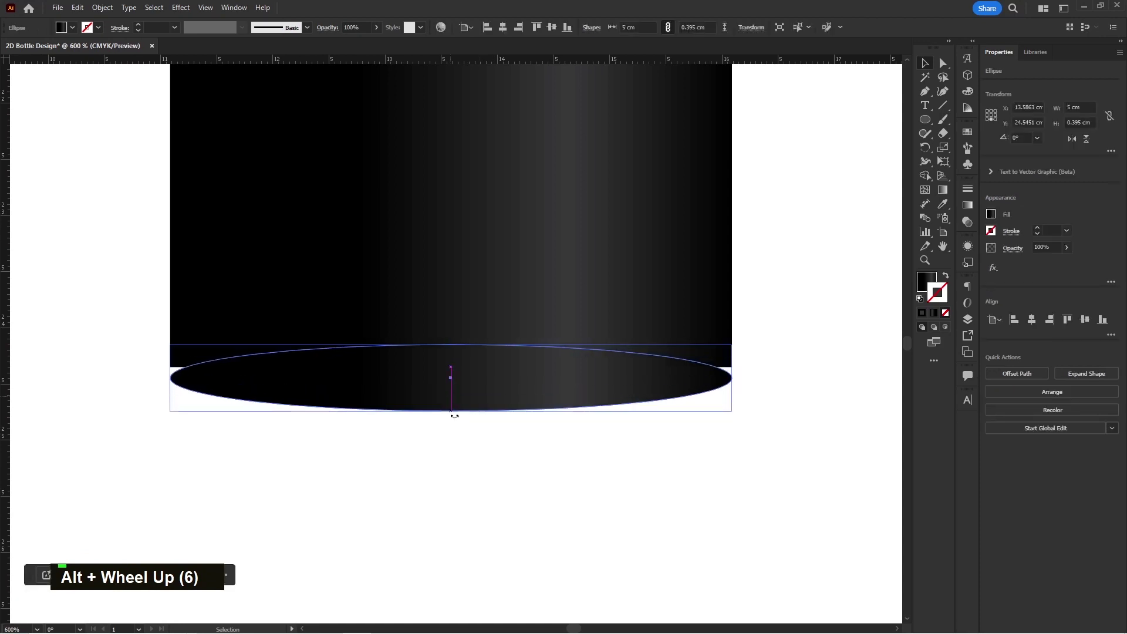
Adjust the base ellipse's height so the bottom curves, then zoom out to the whole bottle
double_click(502, 406)
left_click(501, 458)
scroll("down", 3)
key("space")
key("space")
key("space")
key("space")
key("space")
key("space")
key("space")
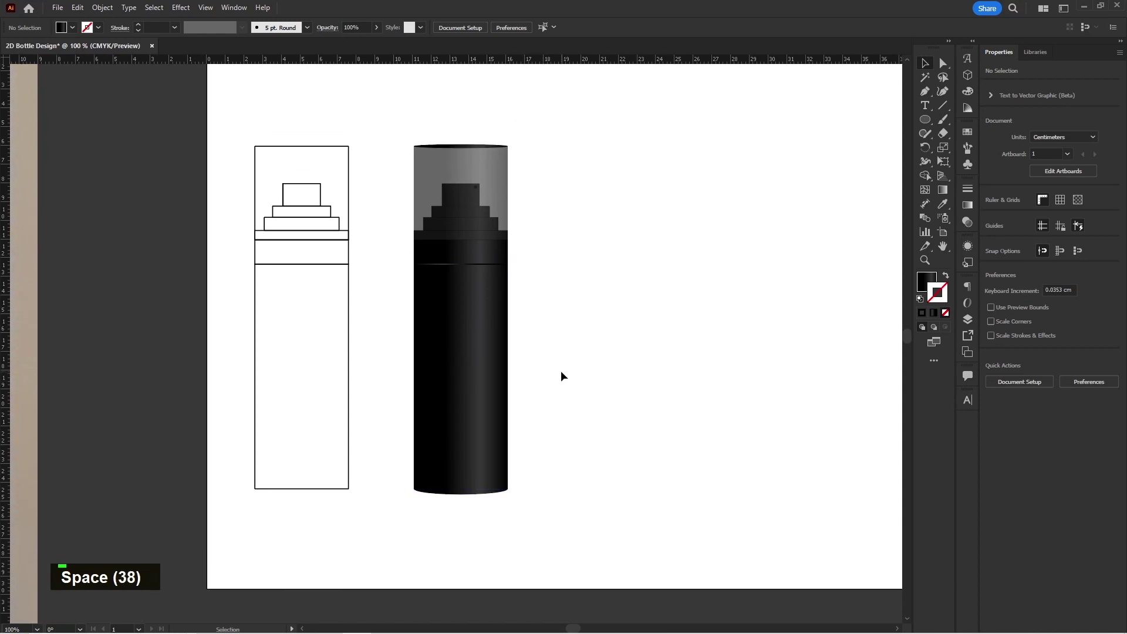
Select the whole black bottle and drag a copy of it to the right
key("space")
key("space")
key("space")
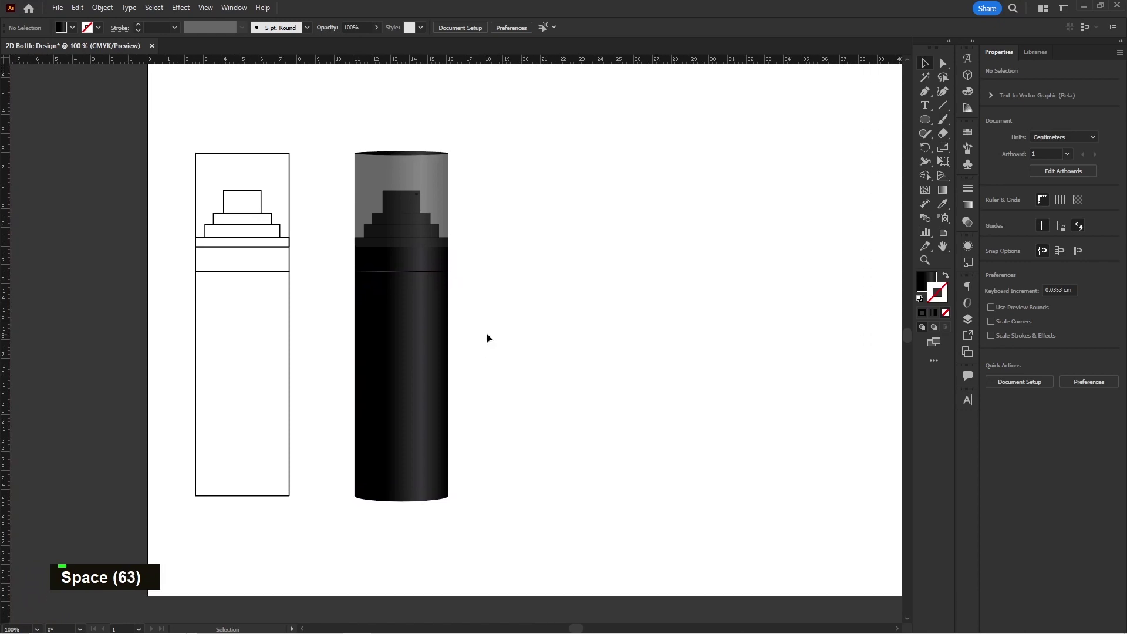
key("space")
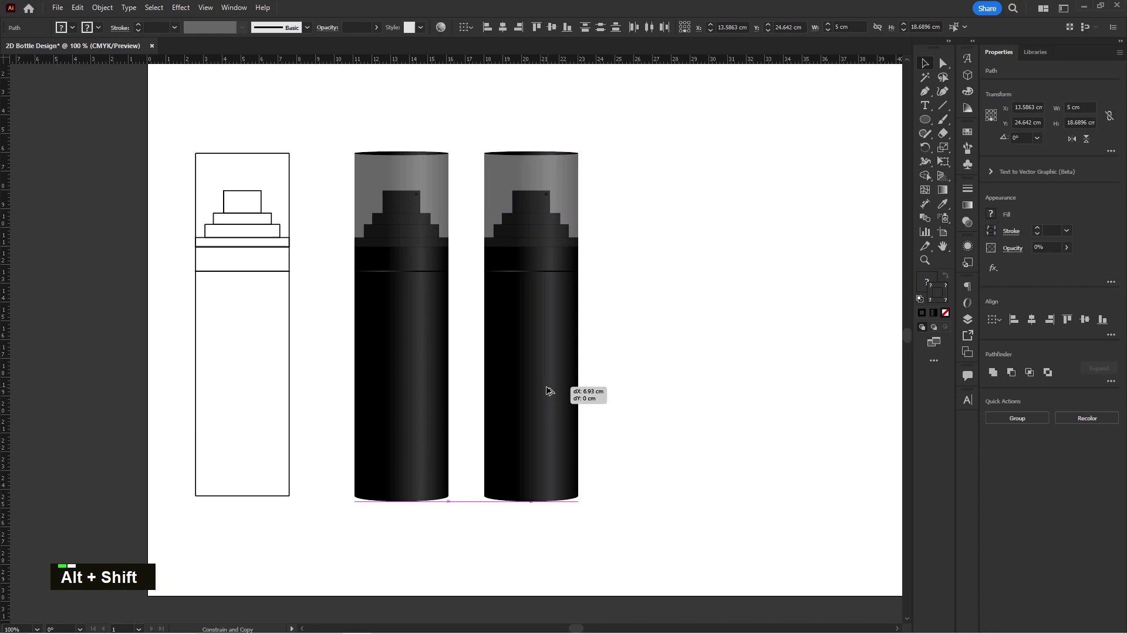
key("space")
Draw a small square, fill it dark blue via the Color Picker, and copy it as a second sample square
type("m")
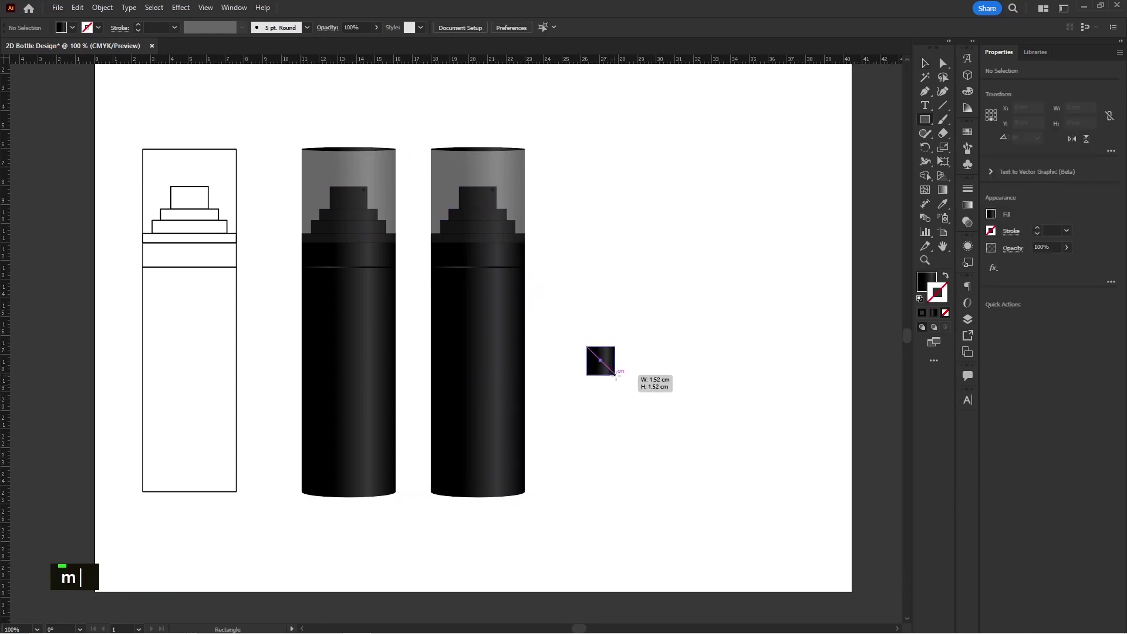
type("v")
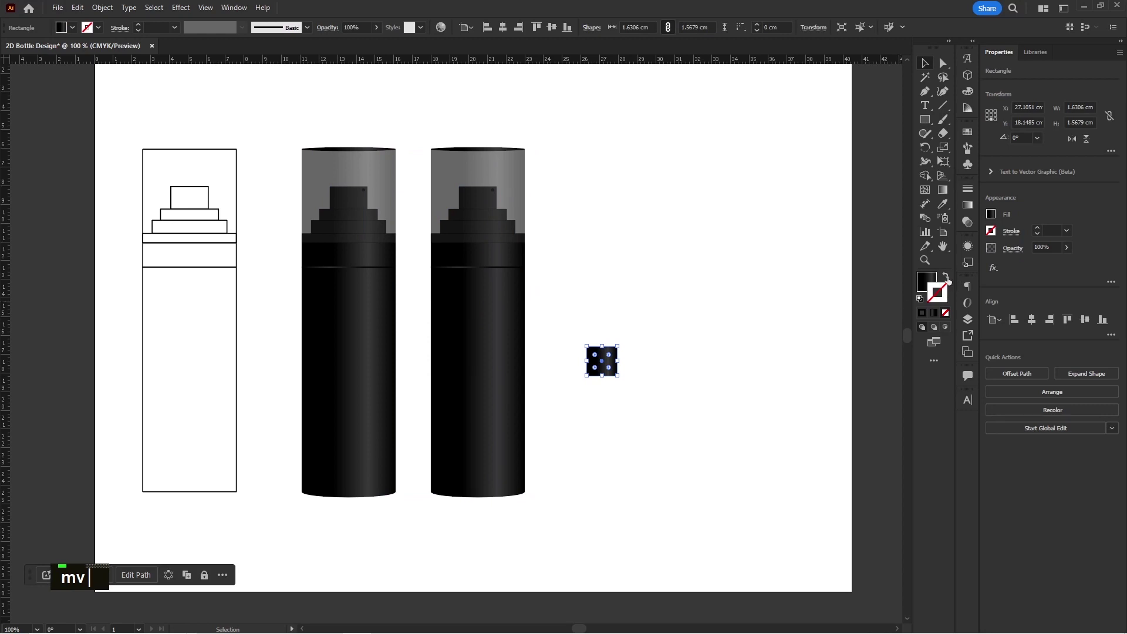
double_click(932, 284)
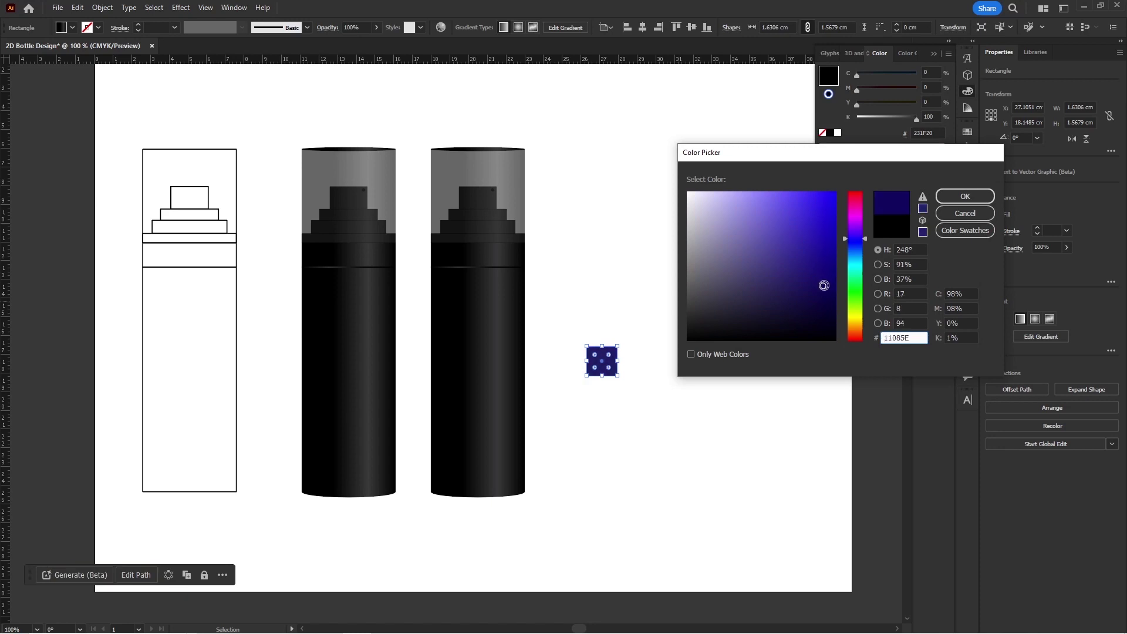
double_click(725, 332)
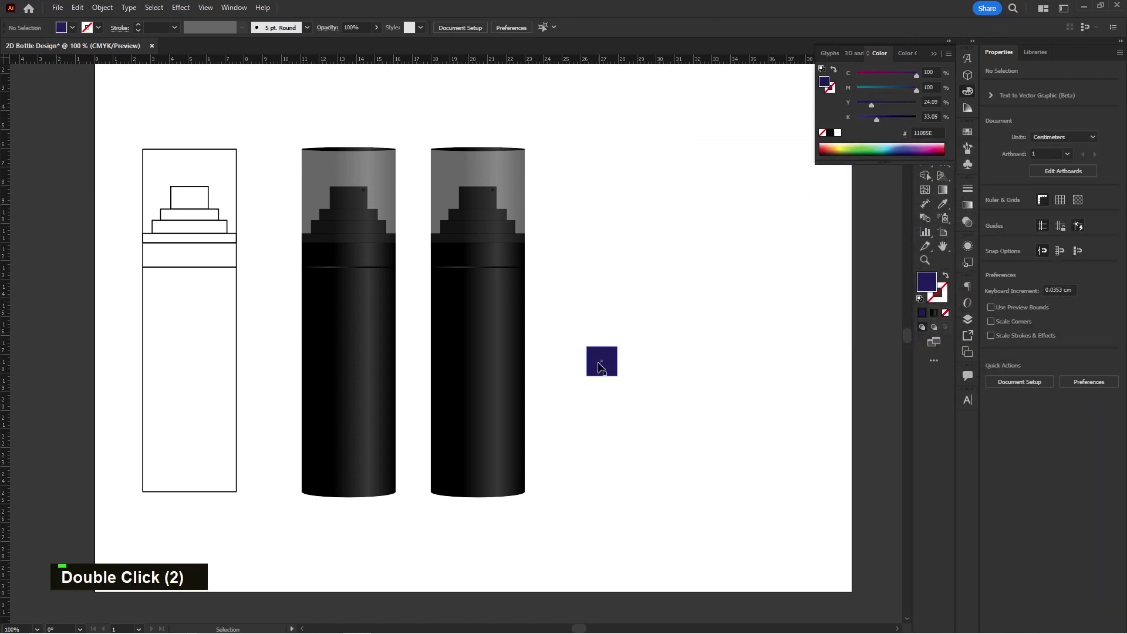
double_click(921, 286)
key("ctrl+a")
scroll("up", 3)
scroll("up", 3)
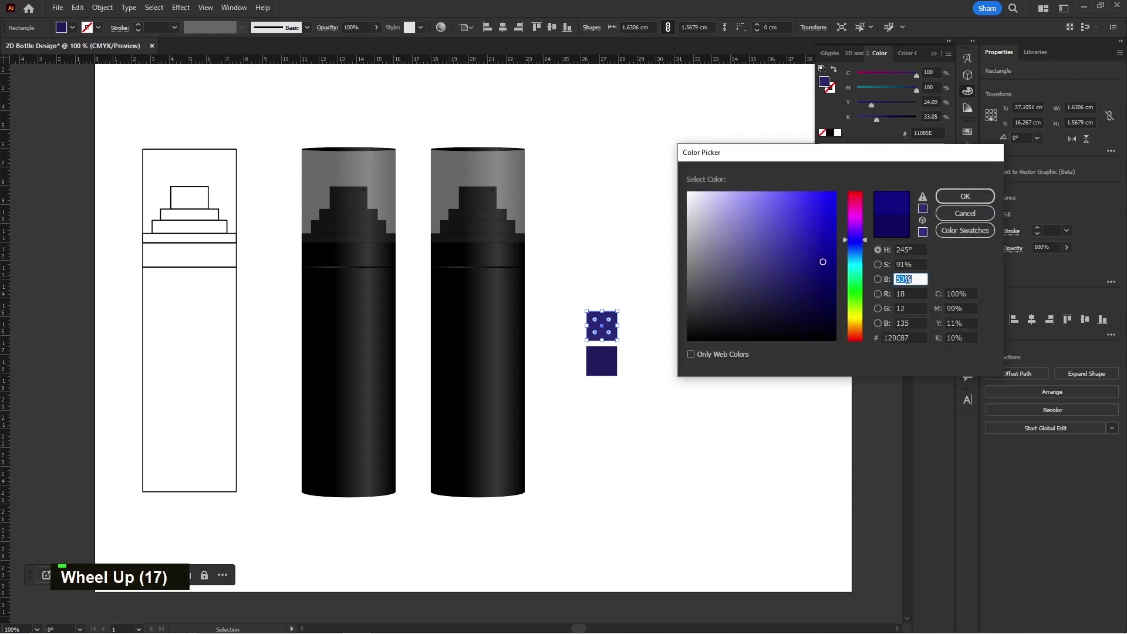
Replace the copied bottle body's black gradient stops with the sampled blue swatches, refining to an indigo gradient
double_click(746, 343)
key("space")
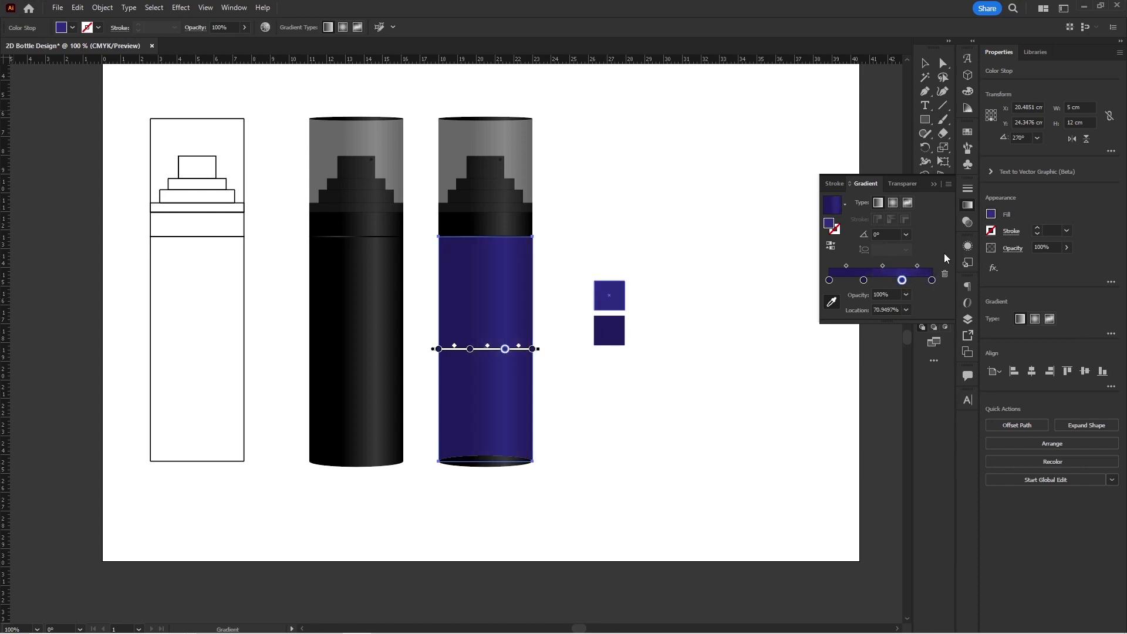
key("v")
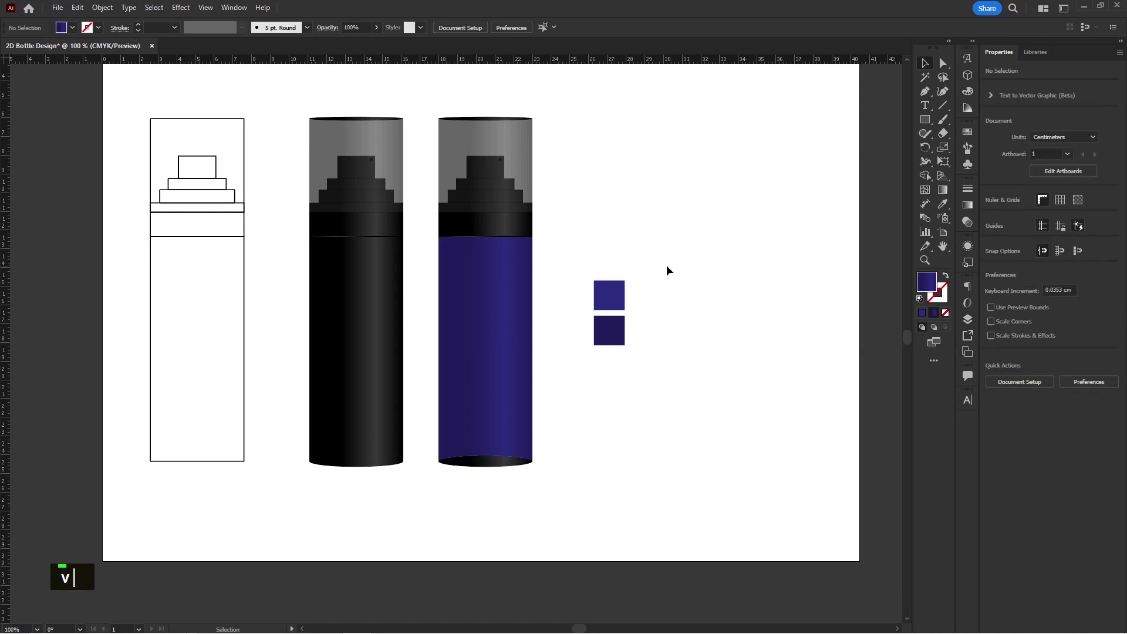
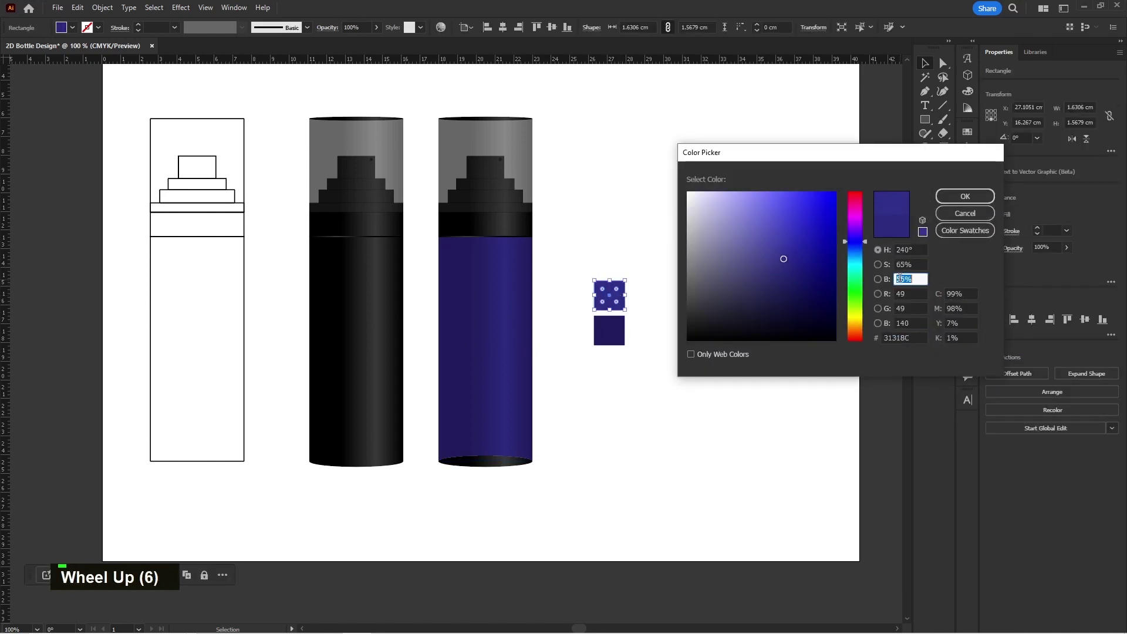
double_click(693, 283)
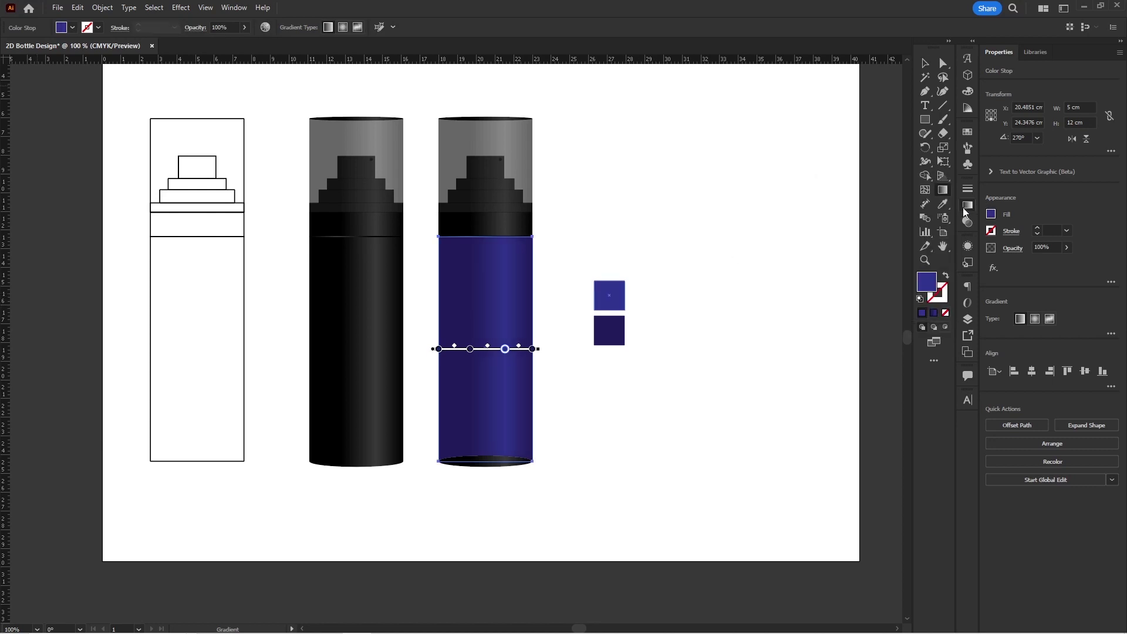
key("v")
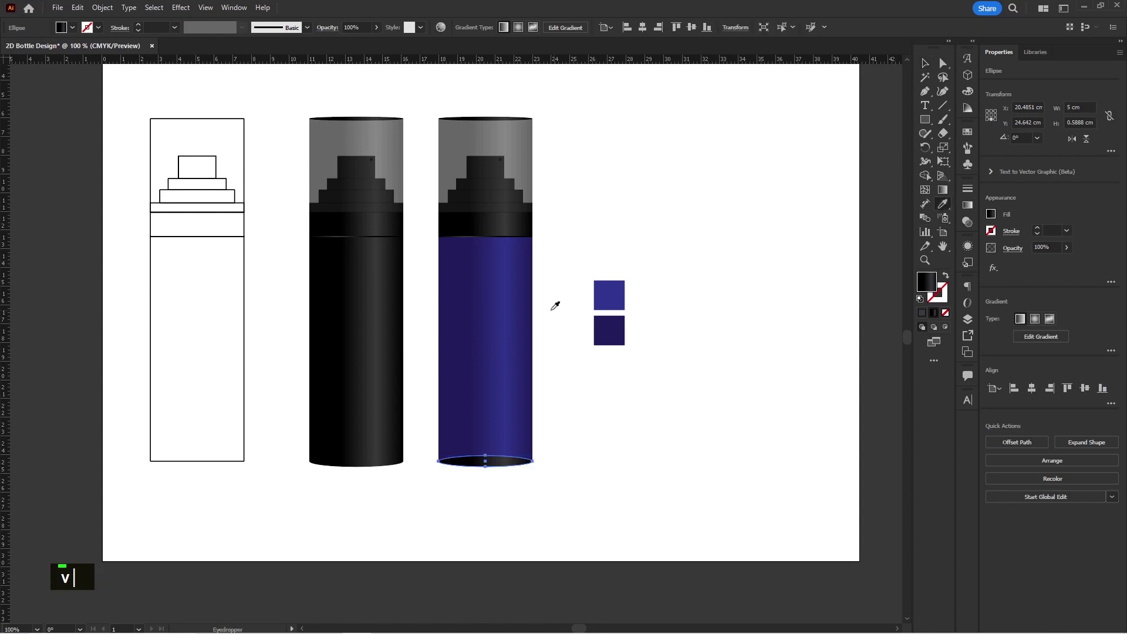
Recolour the blue bottle's collar and lid rectangles with the blue gradient sampled from the body
double_click(648, 265)
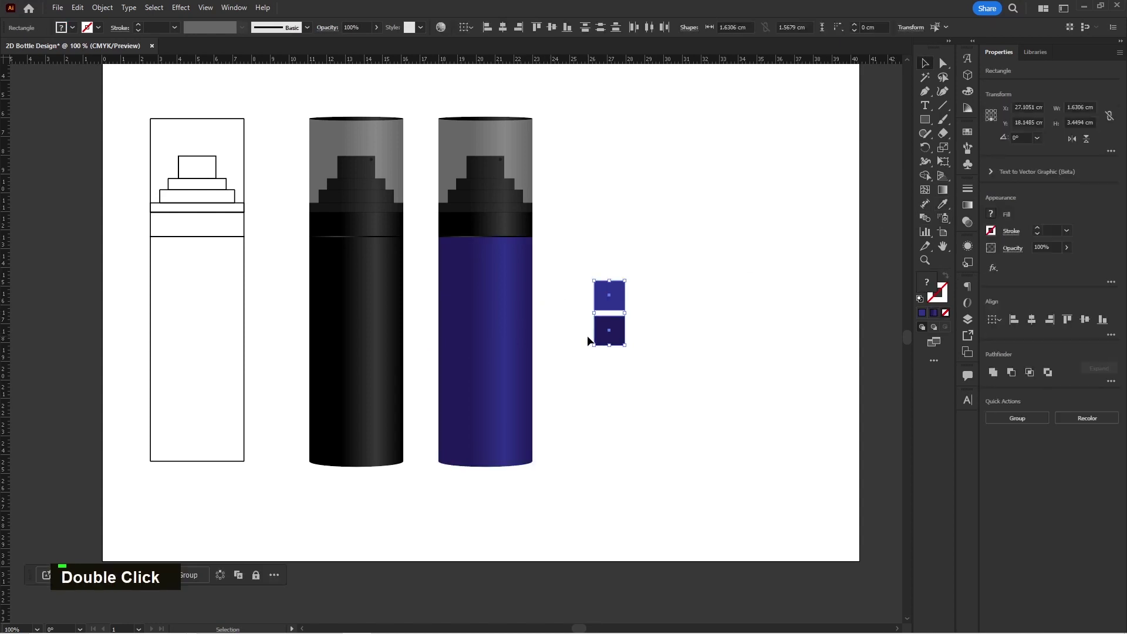
key("BackSpace")
key("space")
scroll("up", 3)
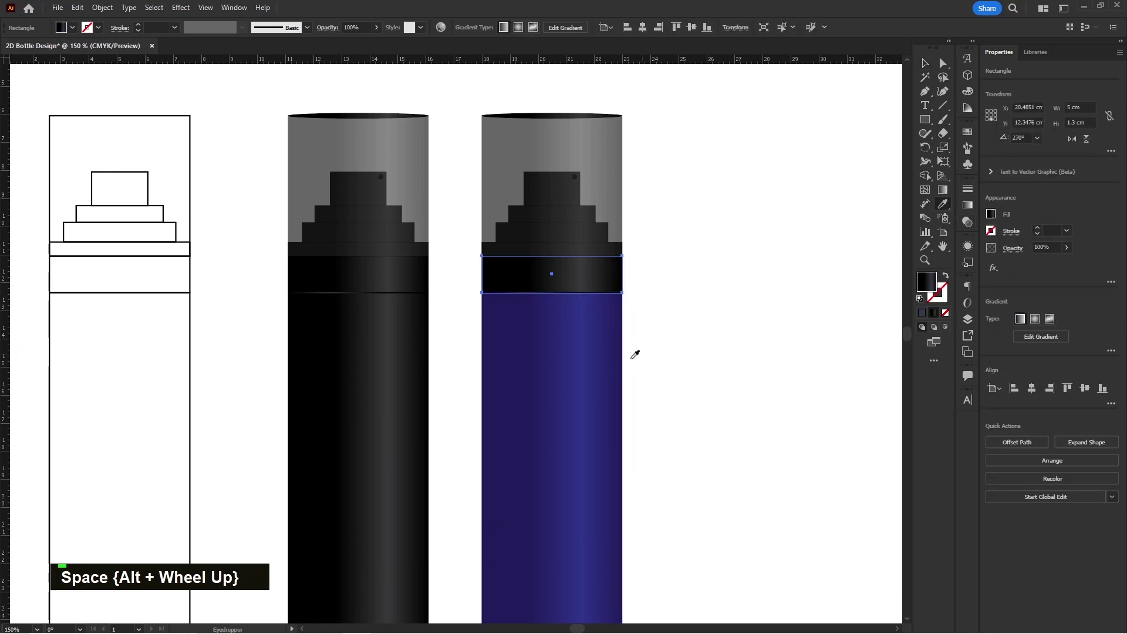
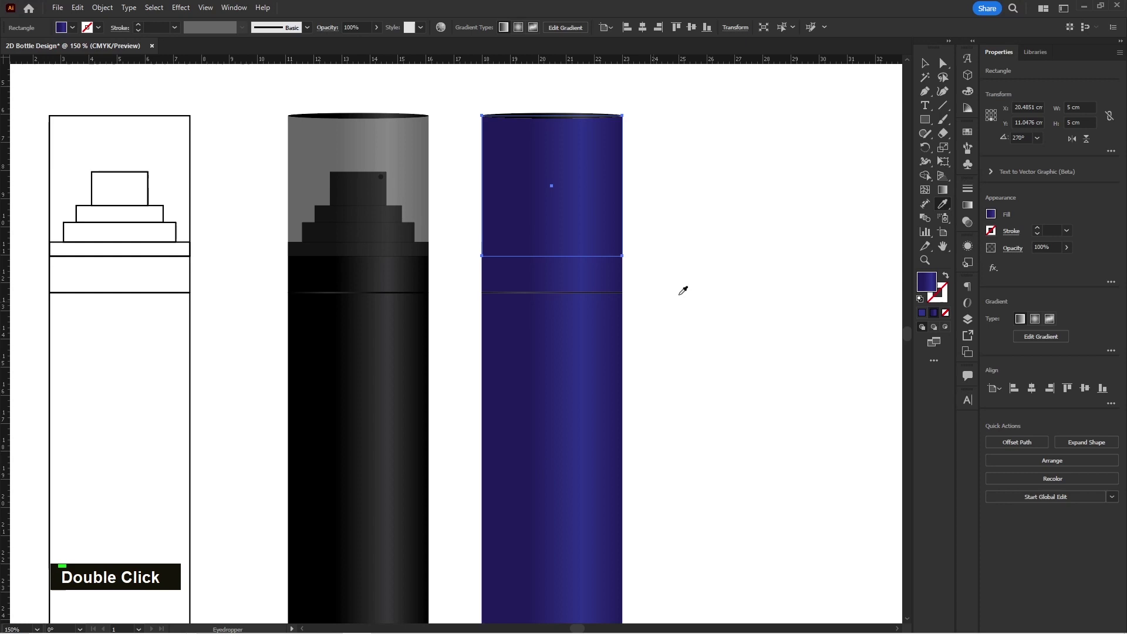
key("v")
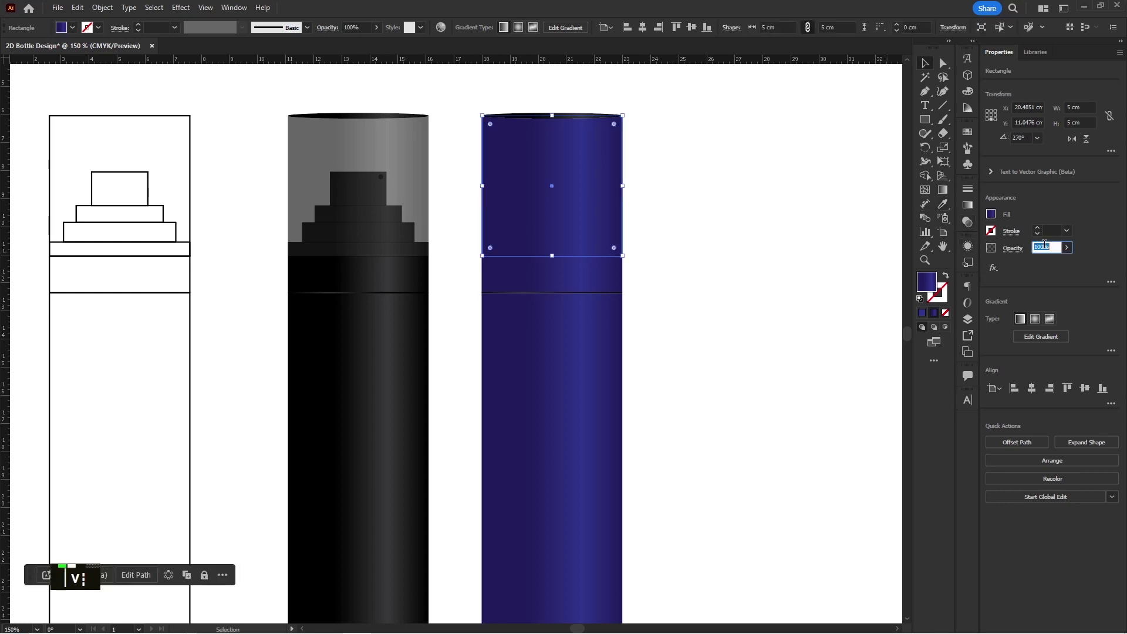
Set the blue lid's opacity to 60% so the cap tiers show through
type("60")
key("Return")
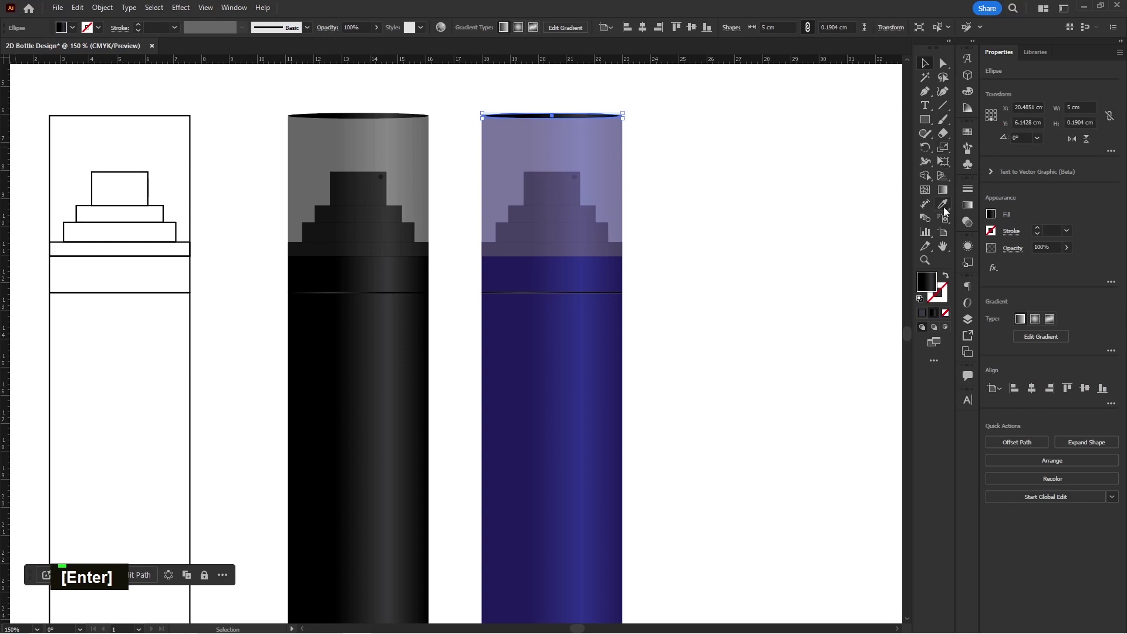
type("v||")
scroll("up", 3)
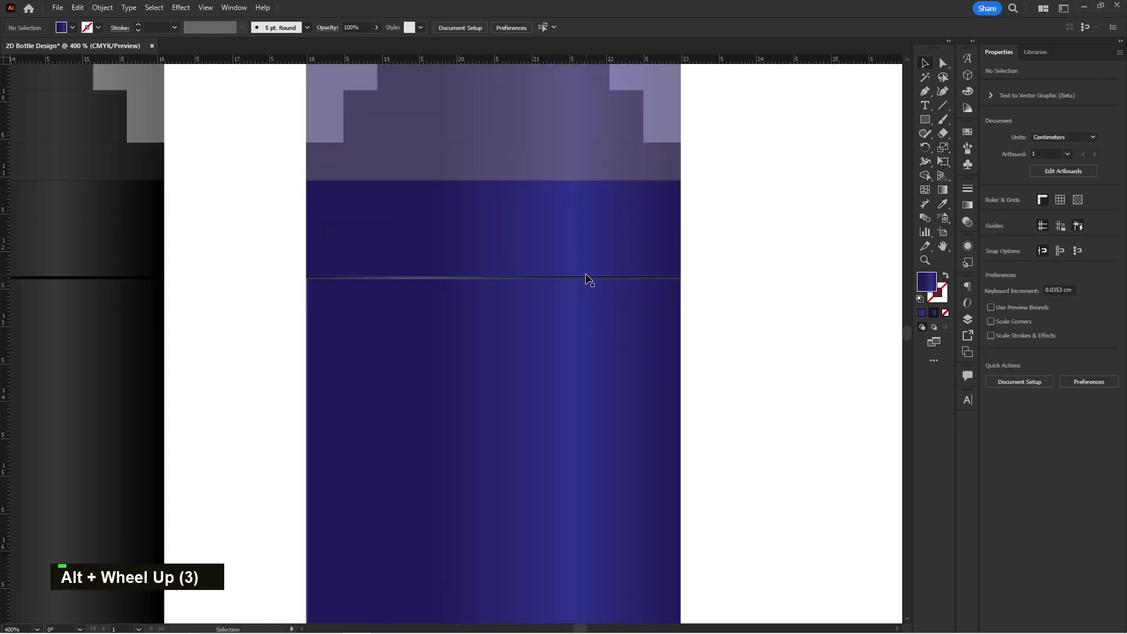
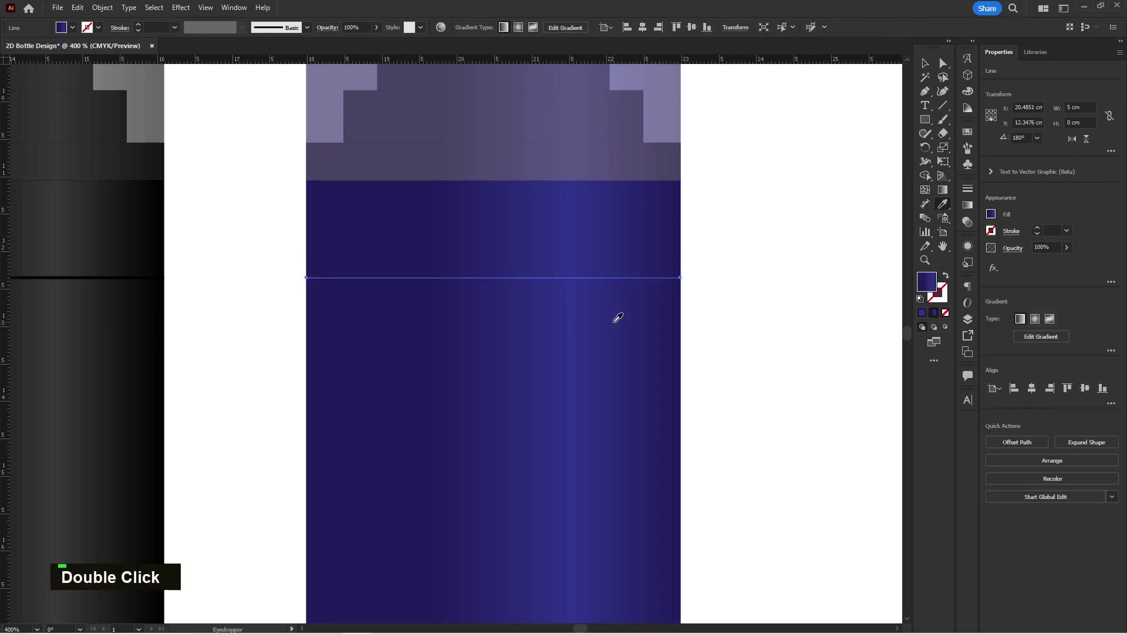
Swap the seam line's colour to its stroke and give the stroke the blue gradient
key("v")
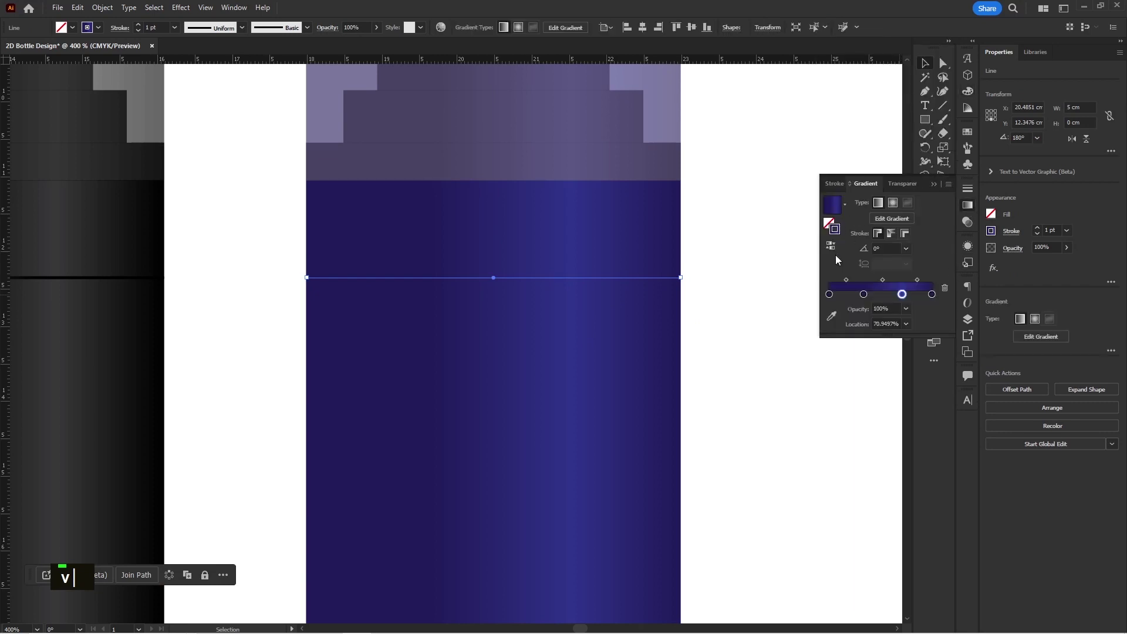
double_click(764, 283)
scroll("down", 3)
key("space")
Zoom out and draw a 5 cm-wide gradient rectangle just below the blue bottle's body
scroll("down", 3)
scroll("down", 3)
key("space")
scroll("up", 3)
key("space")
Fill the rectangle with the white-to-black gradient and rotate it vertically with the Gradient tool
type("m|")
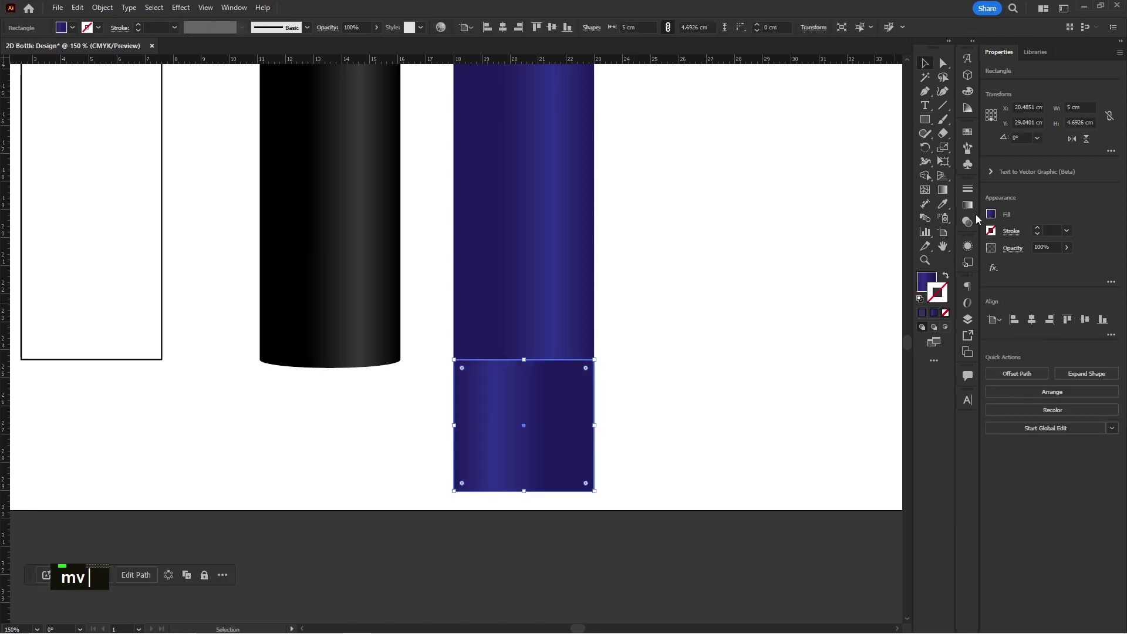
scroll("up", 3)
type("mv|")
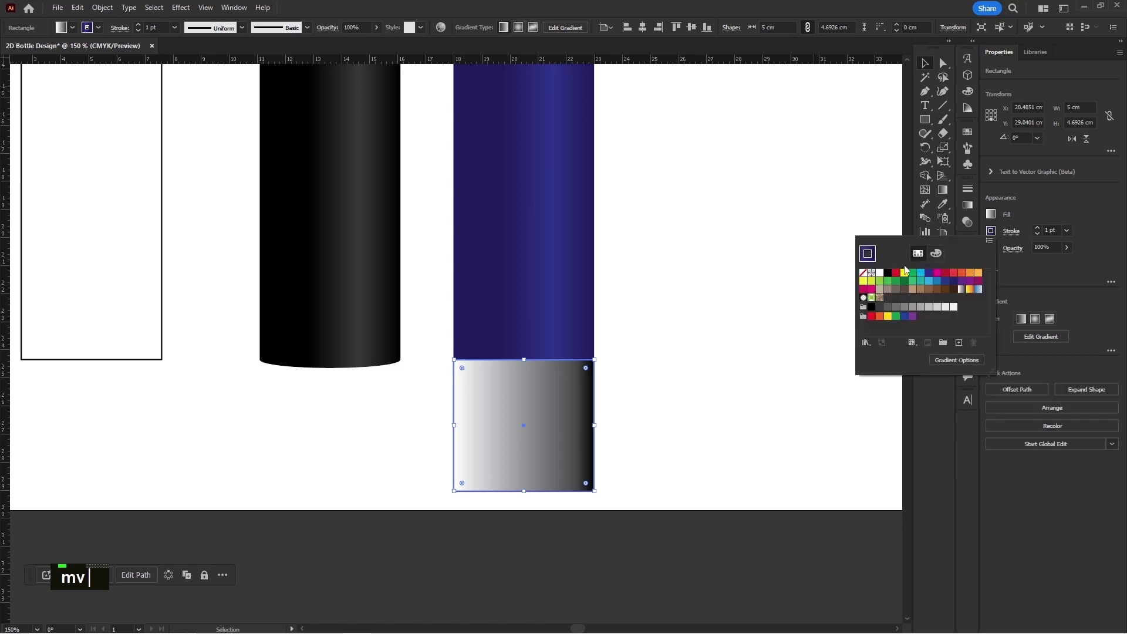
double_click(1025, 217)
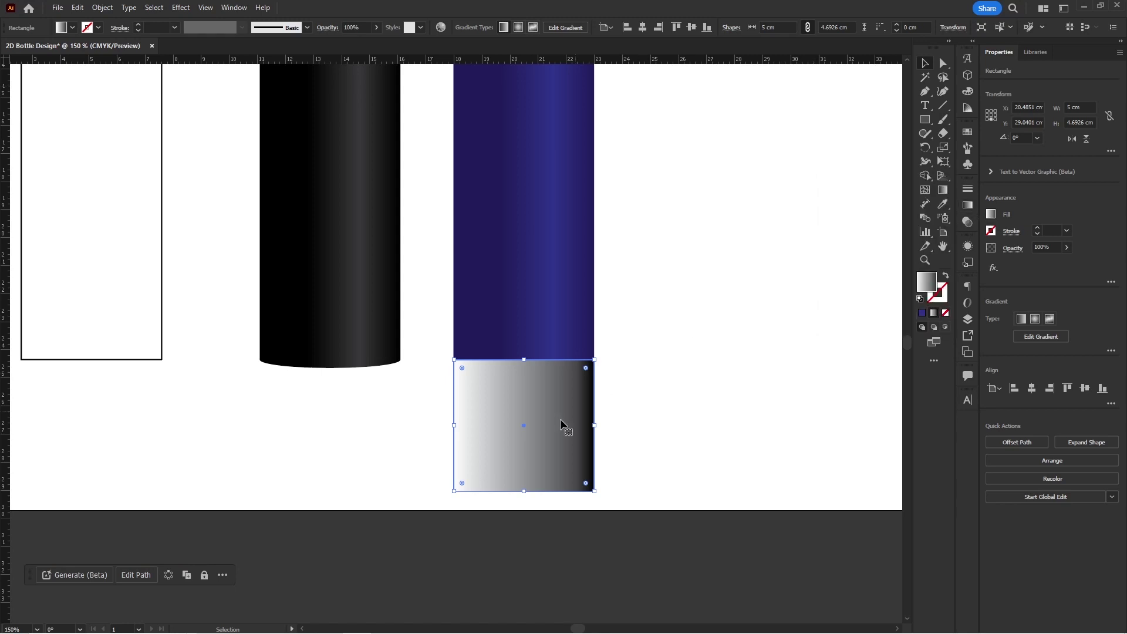
type("g|")
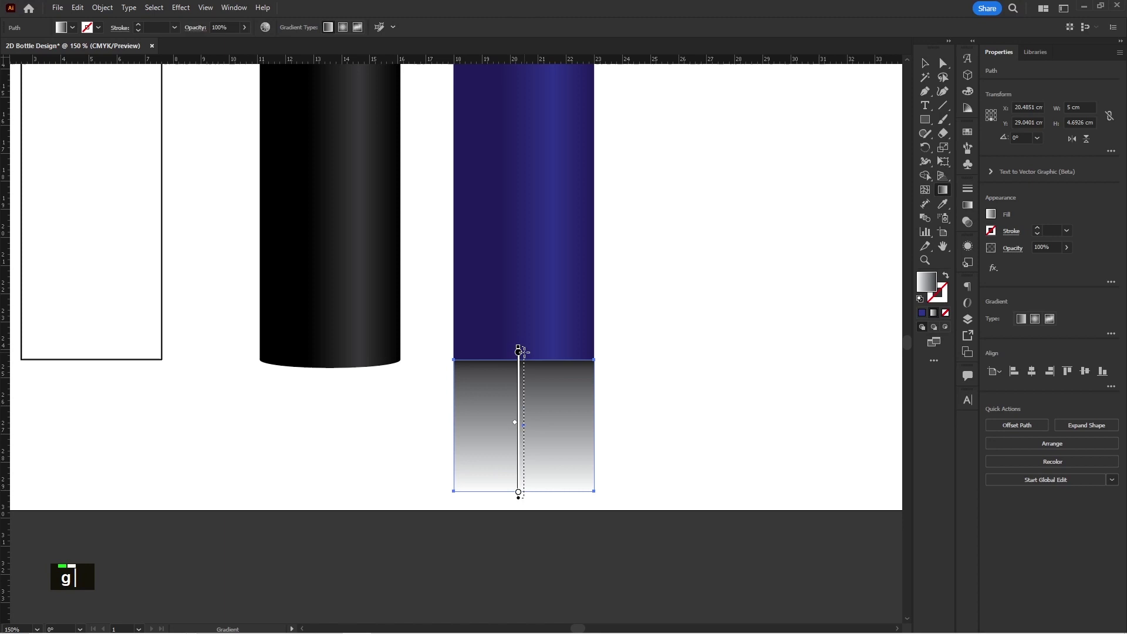
type("|")
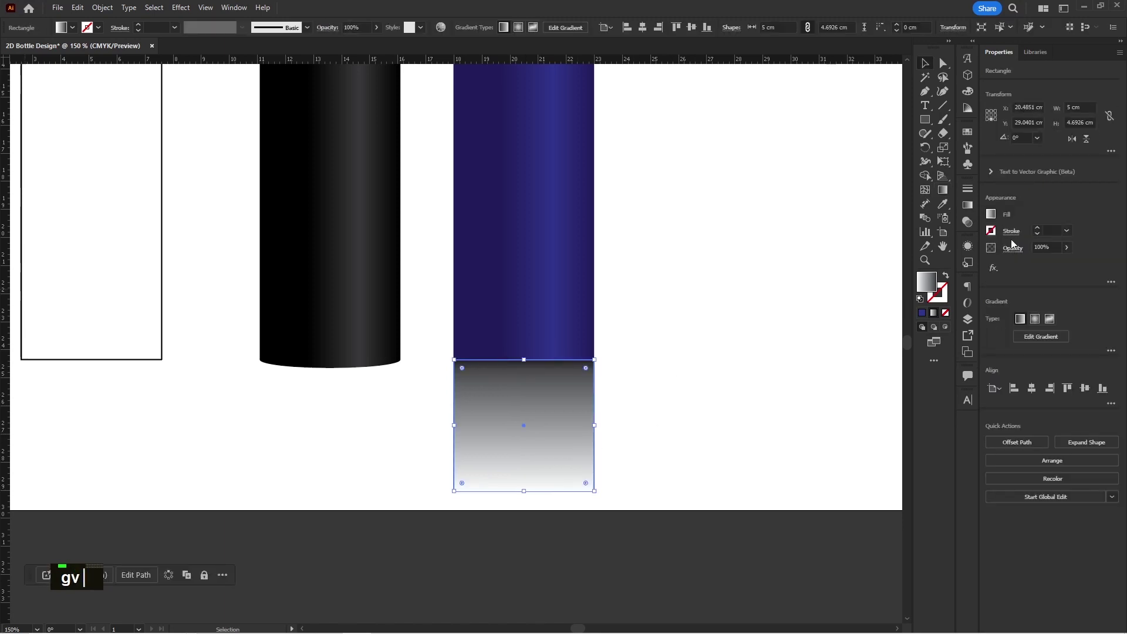
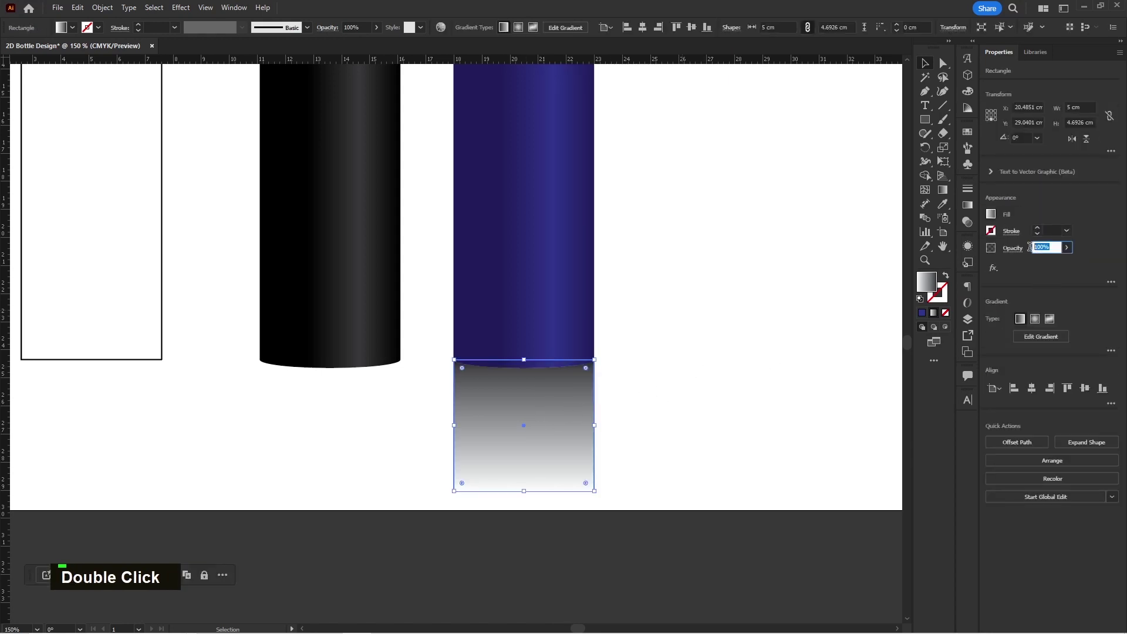
Set the reflection rectangle to 50% opacity and stretch it down to the artboard bottom
type("50")
key("Return")
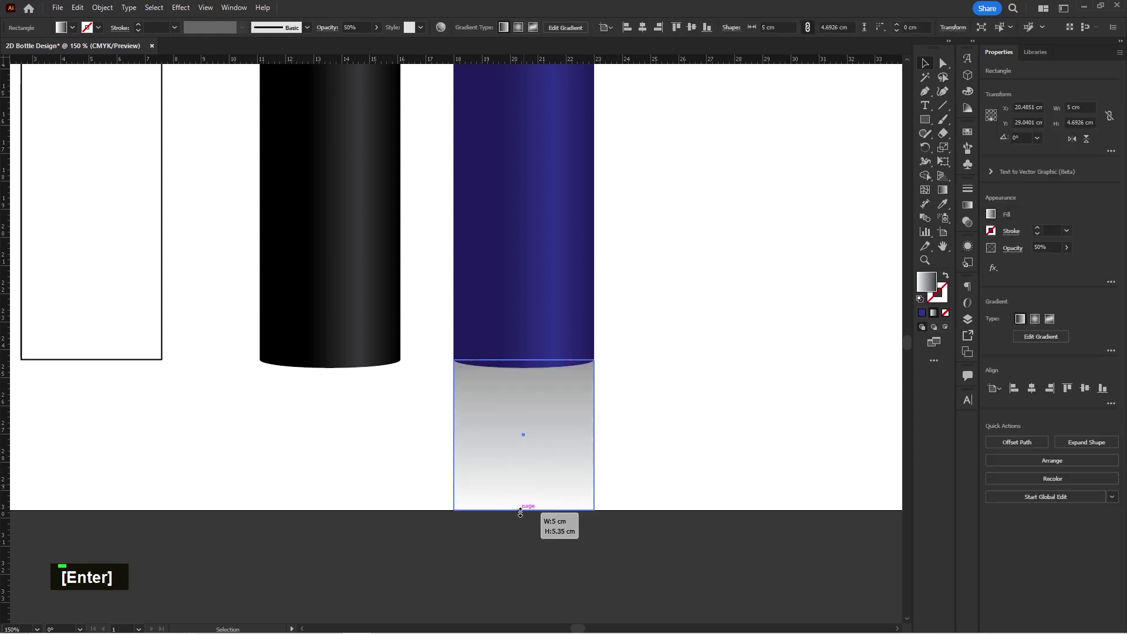
type("g")
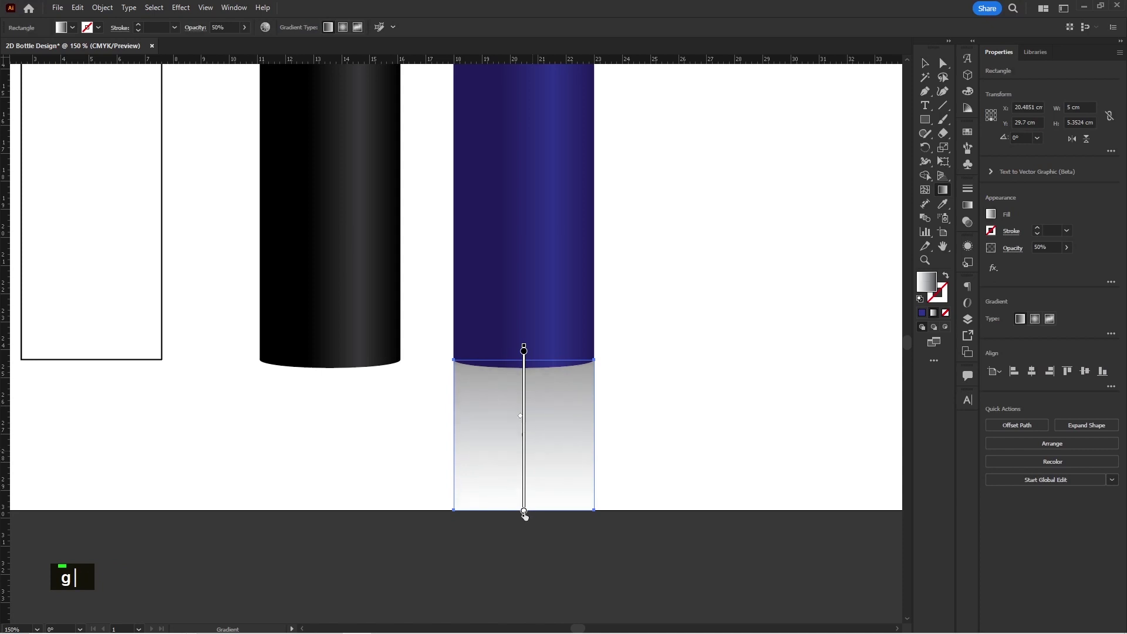
type("v")
scroll("down", 3)
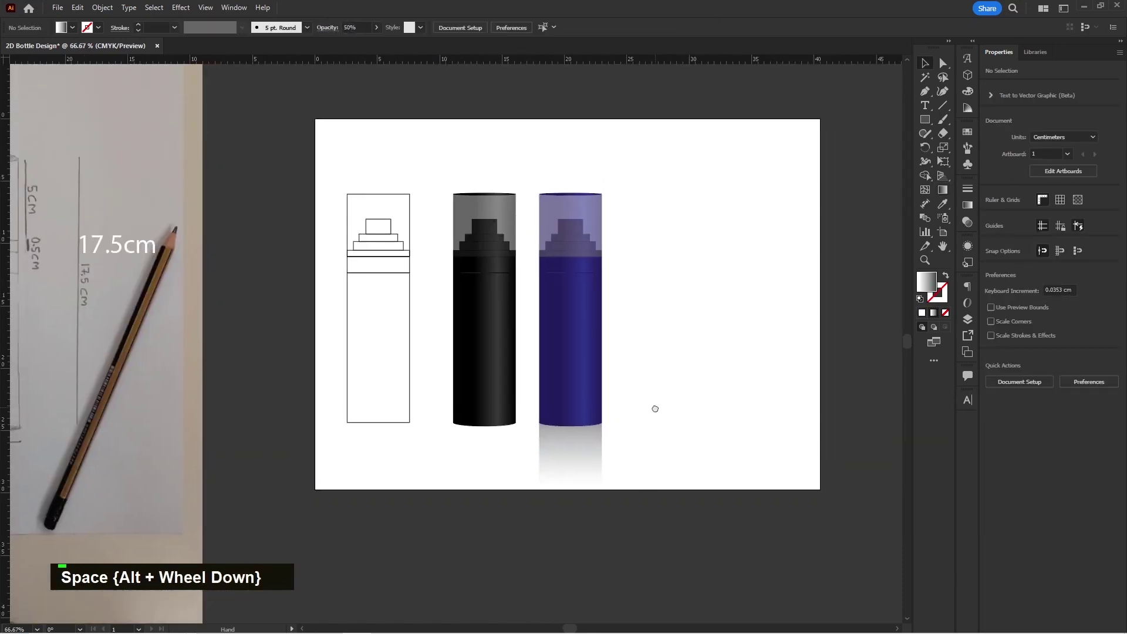
scroll("up", 3)
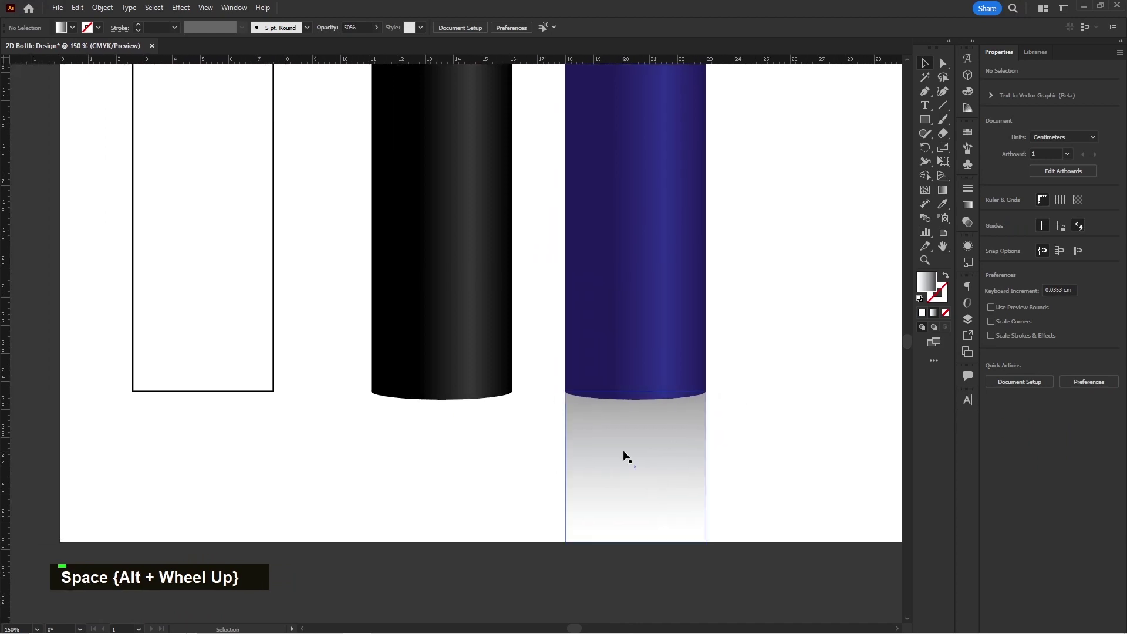
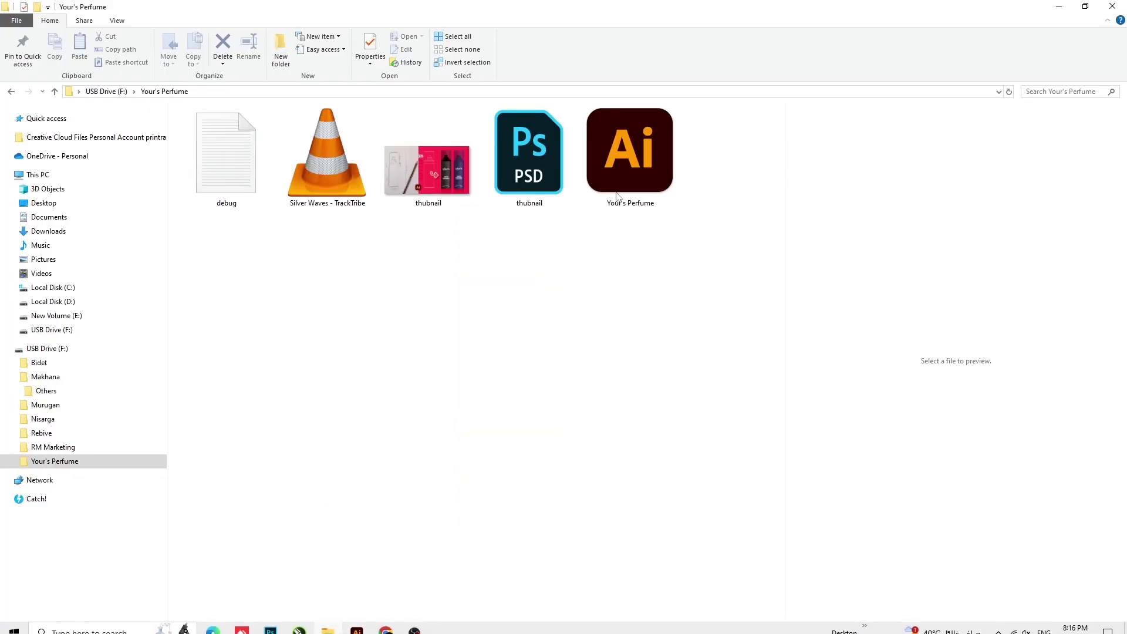
Open Your's Perfume.ai from the USB drive folder, showing the five finished branded bottles
key("Return")
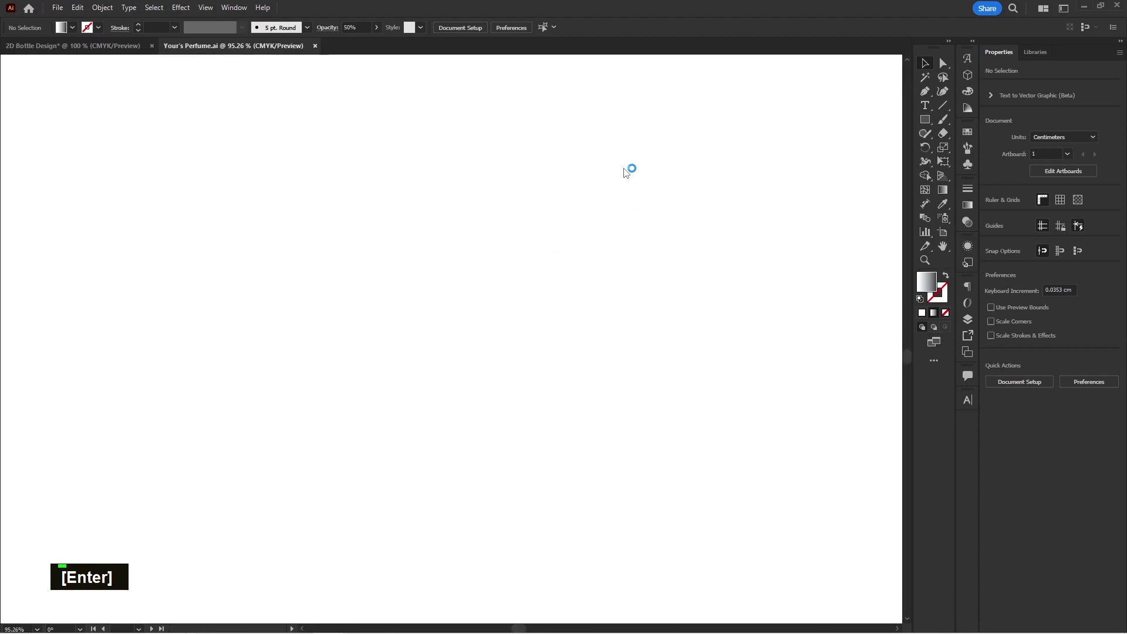
key("space")
scroll("up", 3)
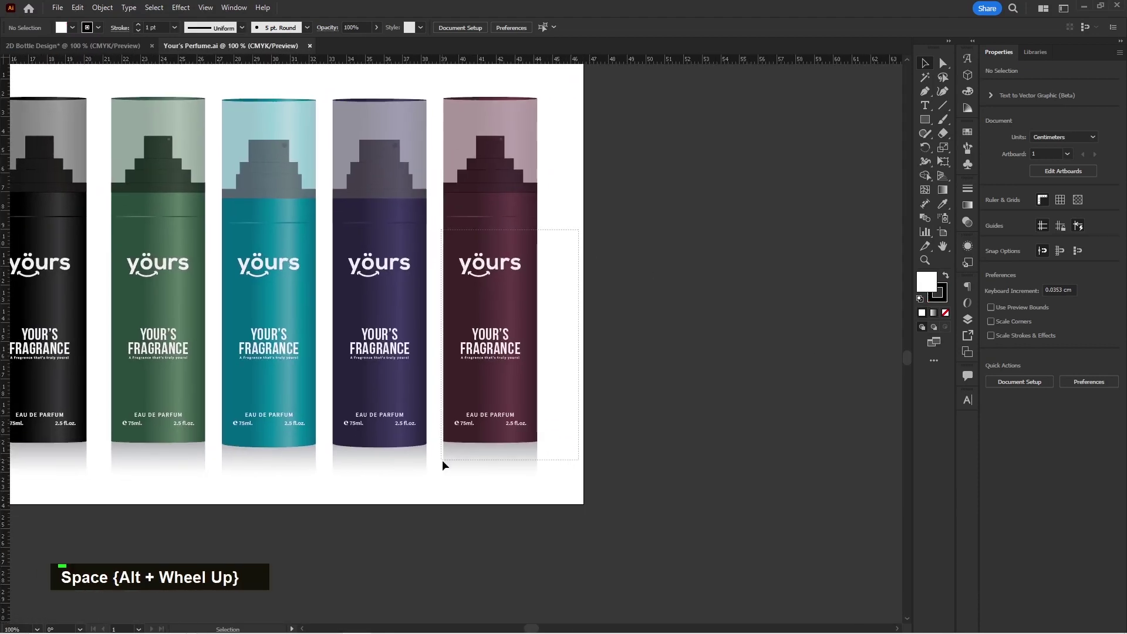
Copy the Yours label from Your's Perfume.ai and paste it onto the blue bottle
left_click(532, 256)
key("ctrl+c")
key("space")
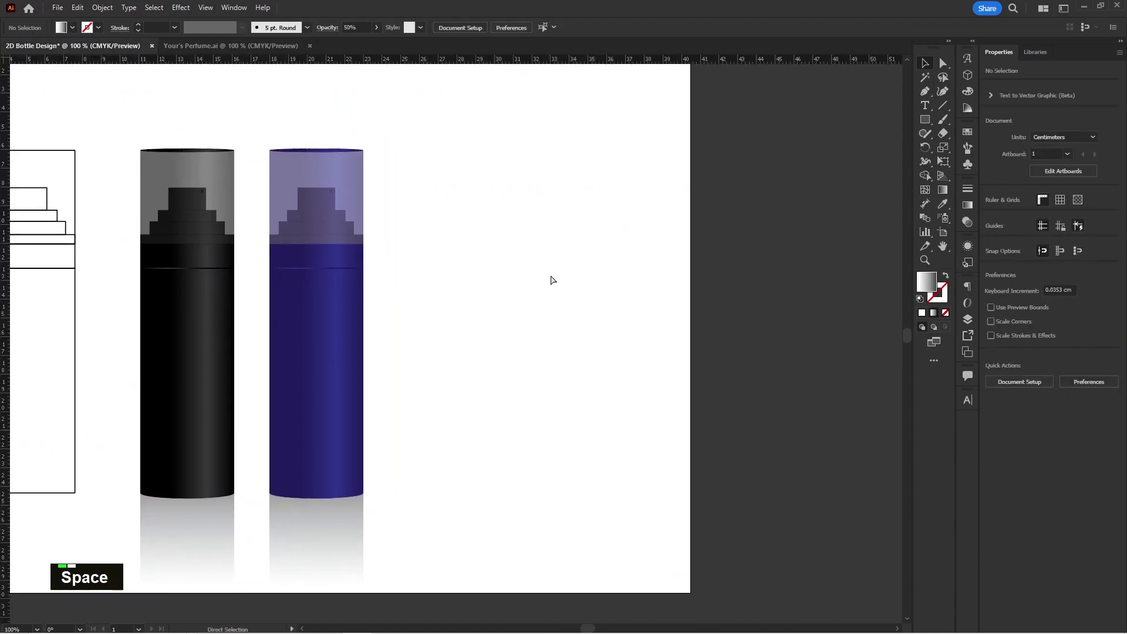
type("Fragrance that's truly you")
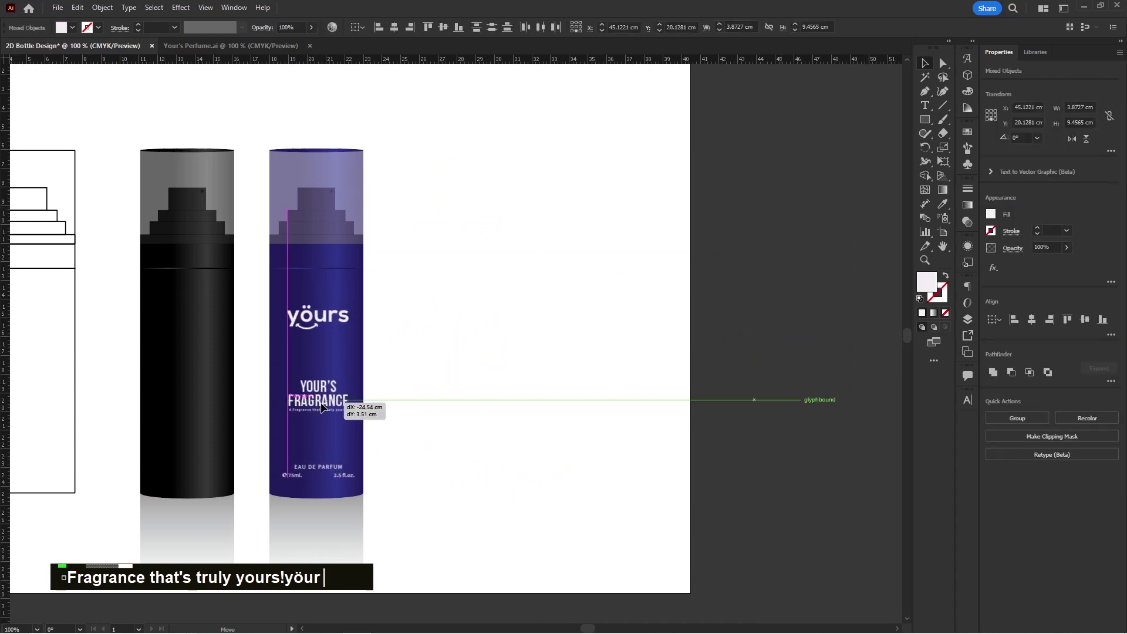
scroll("up", 3)
key("space")
Alt-drag a copy of the label from the blue bottle onto the black bottle
left_click(543, 327)
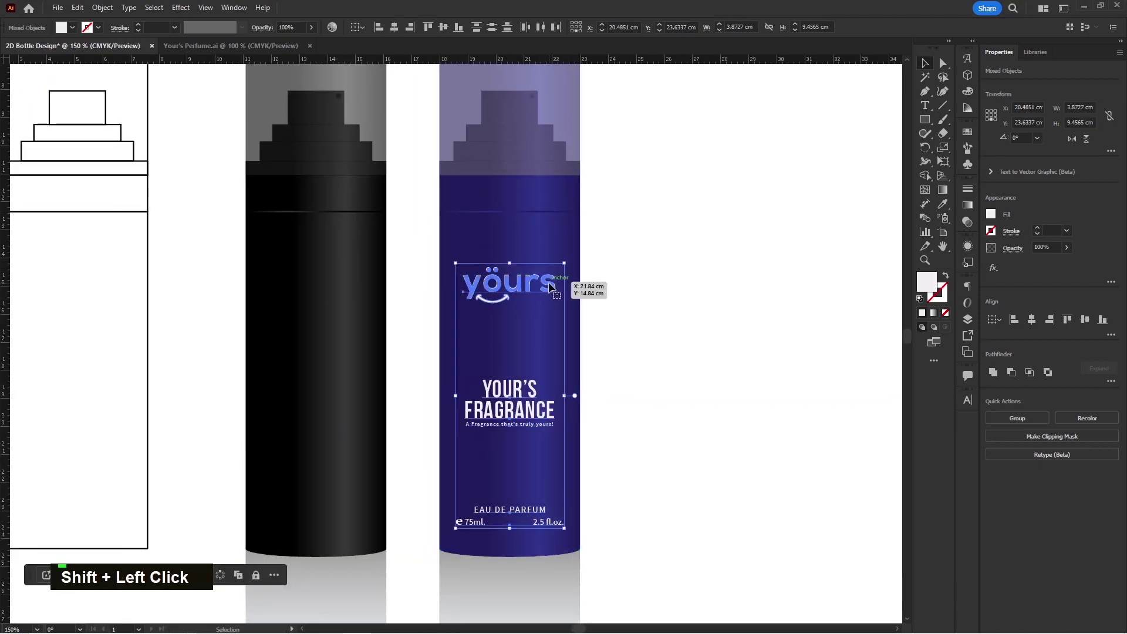
left_click(552, 285)
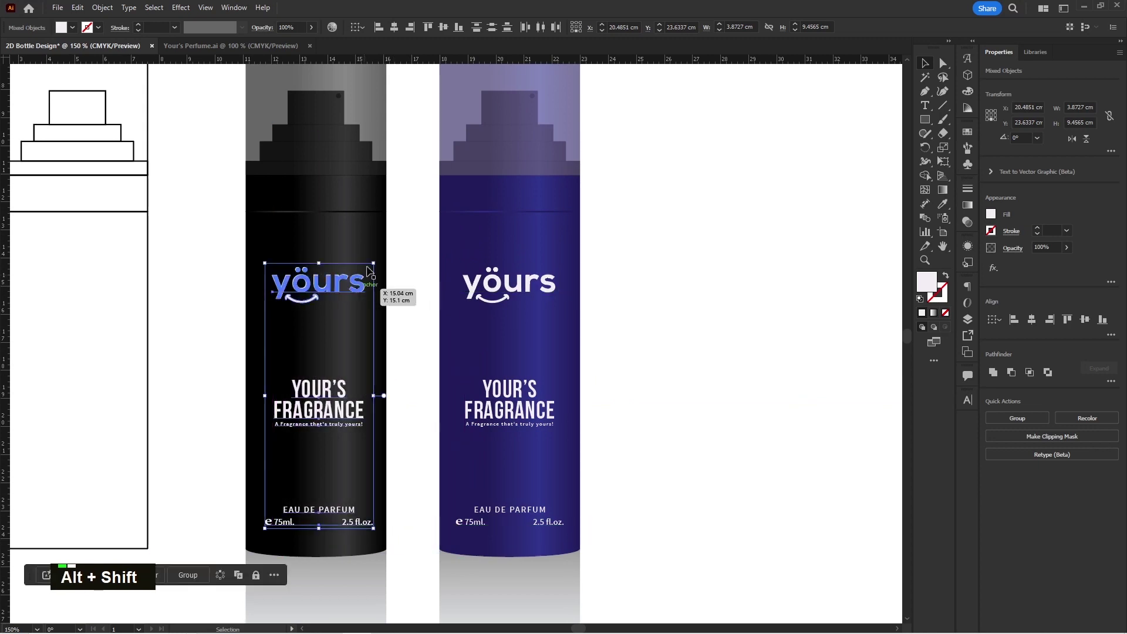
double_click(371, 253)
double_click(425, 199)
key("space")
scroll("down", 3)
key("space")
key("space")
key("space")
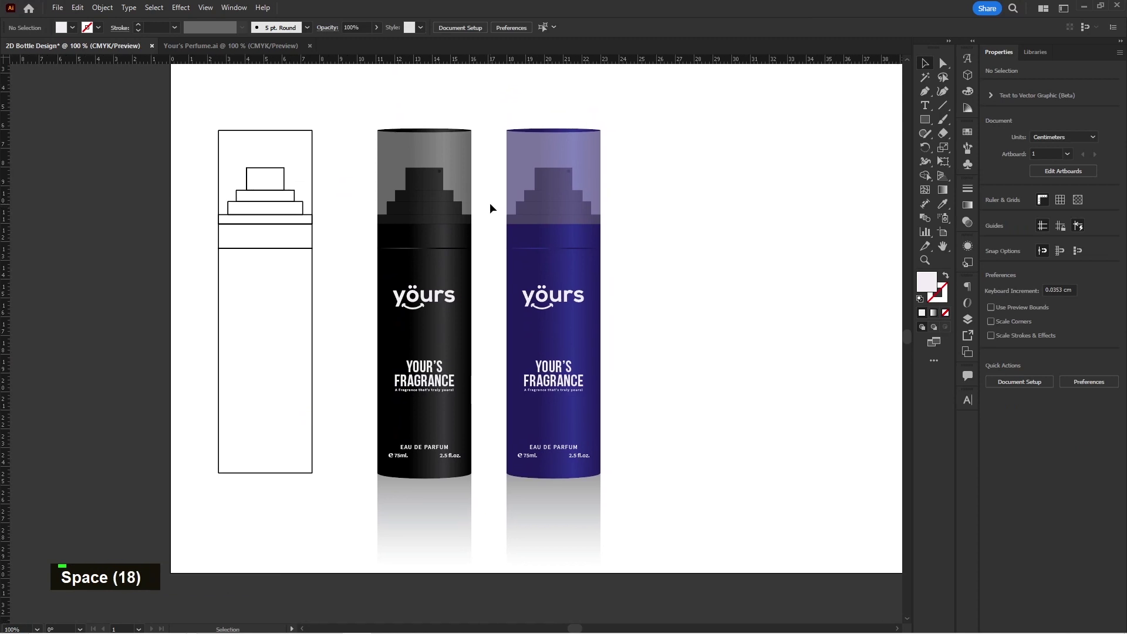
key("space")
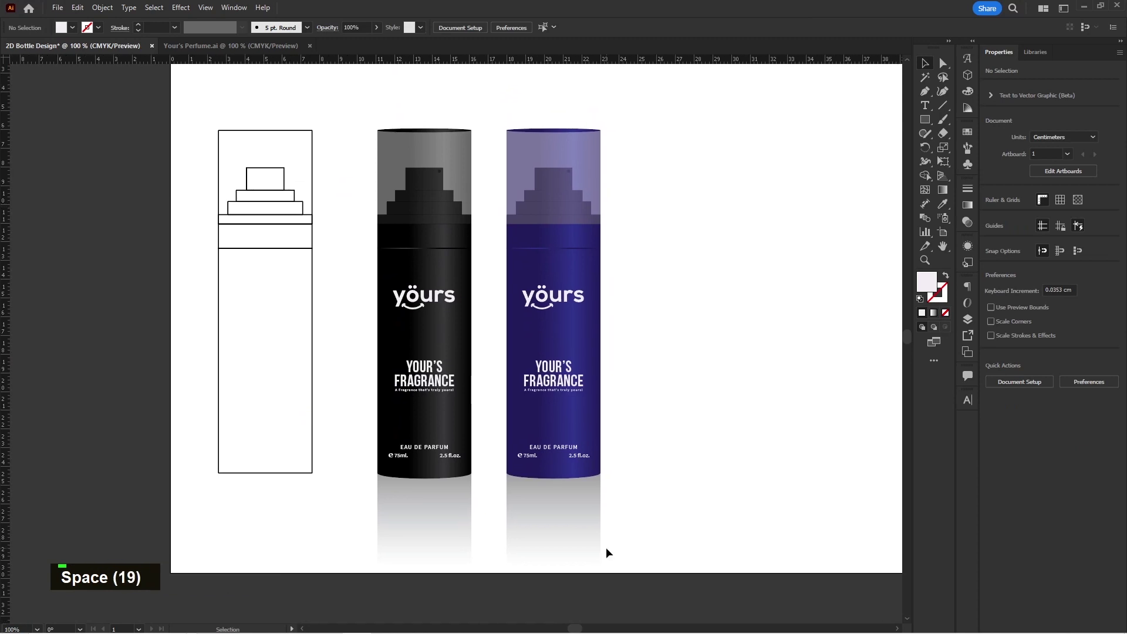